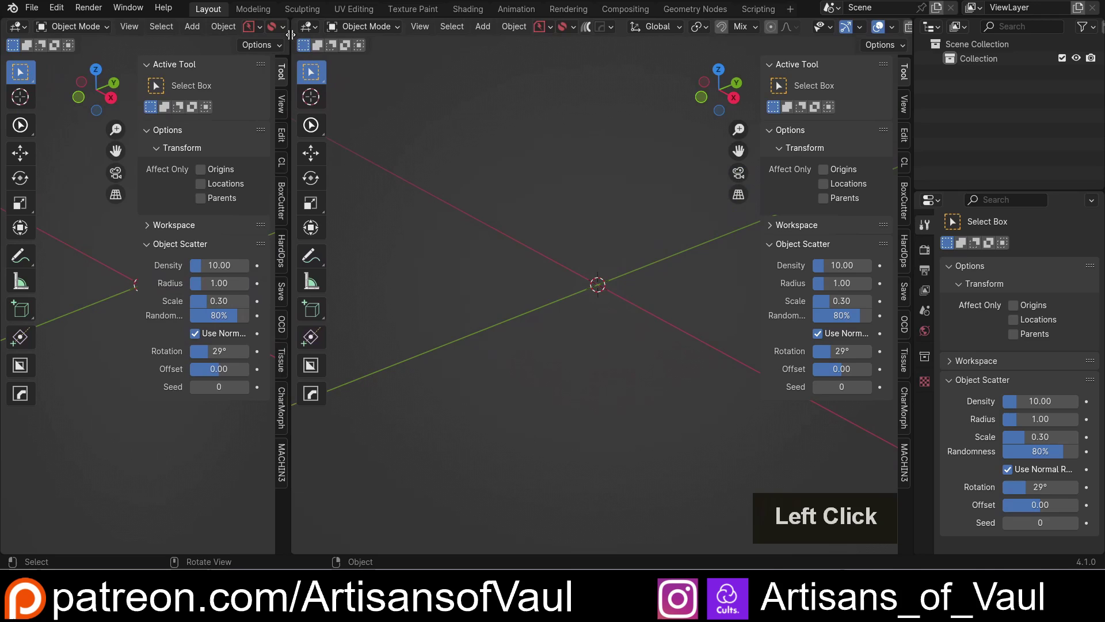
# Show the Plate.png reference photo in an Image Editor beside the 3D viewport.
pyautogui.click(23, 32)
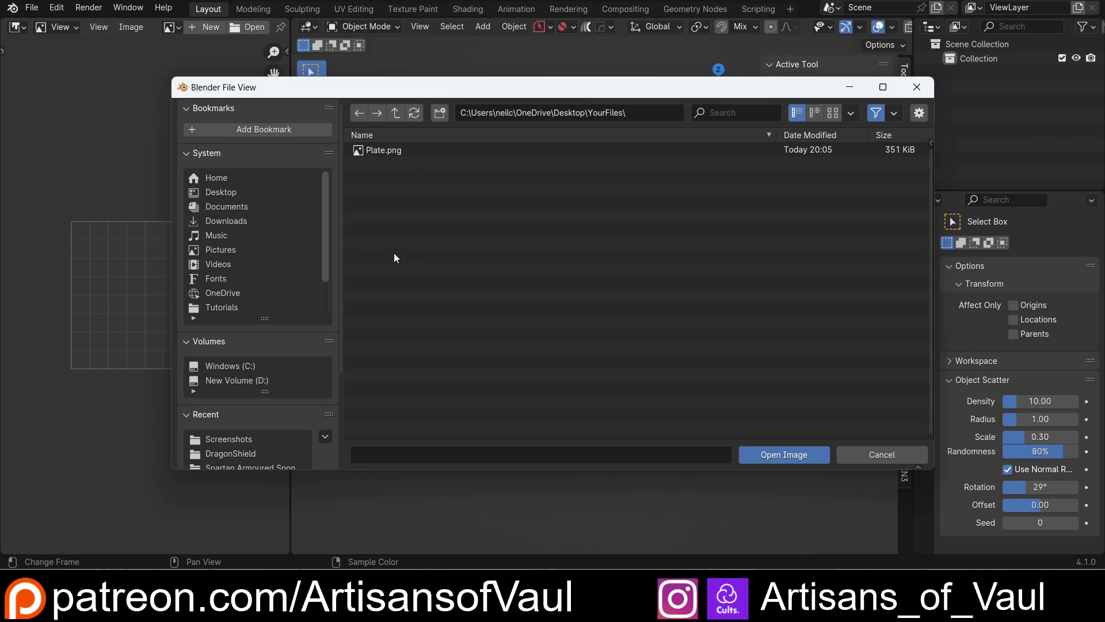
pyautogui.click(380, 156)
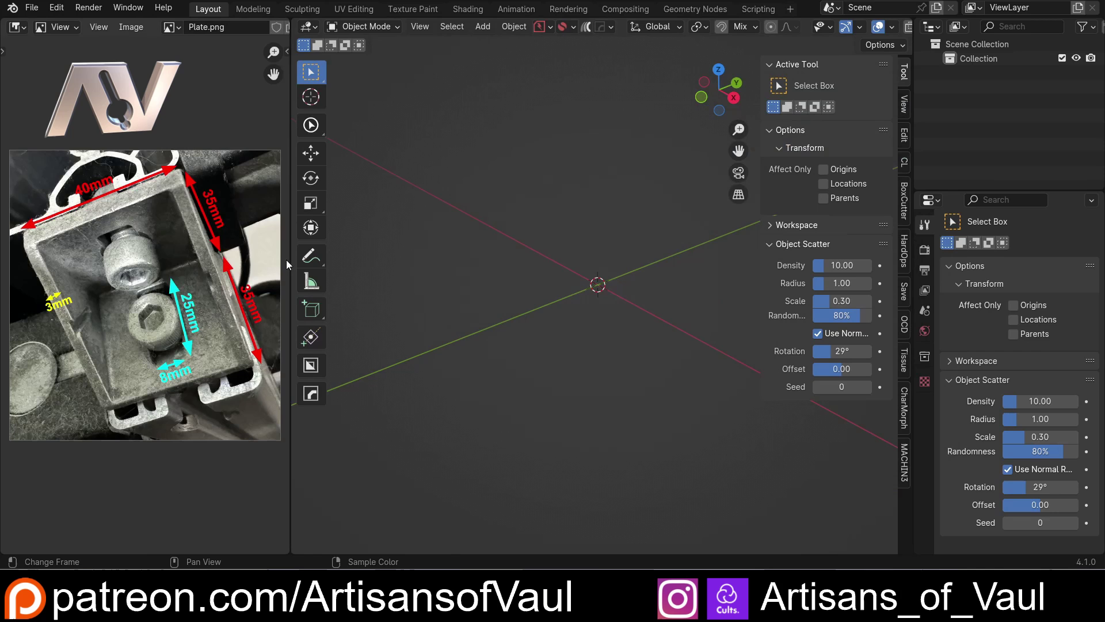
pyautogui.click(171, 282)
pyautogui.scroll(-3)
# Add a cube of size 40 and set its Y and Z dimensions to 35 in the Item panel.
pyautogui.scroll(3)
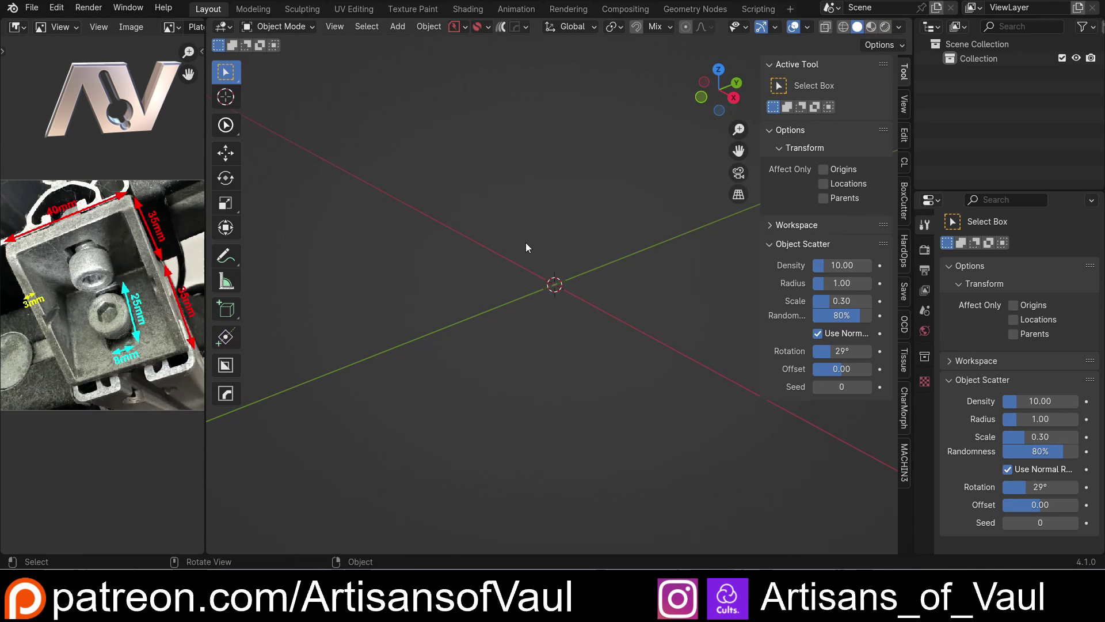
pyautogui.press('shift+a')
pyautogui.click(603, 272)
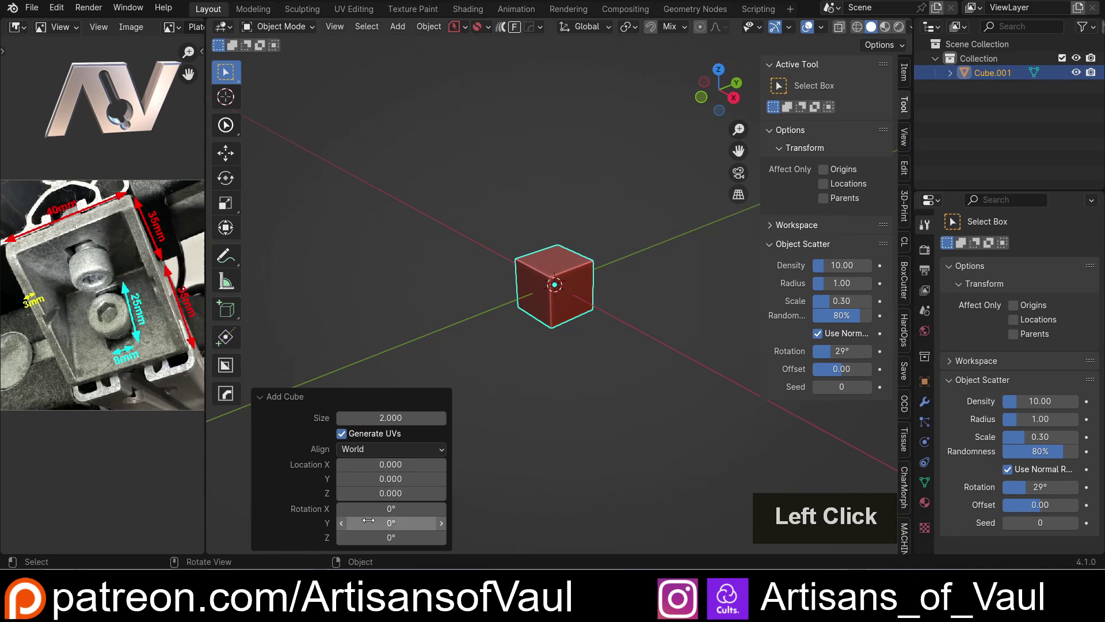
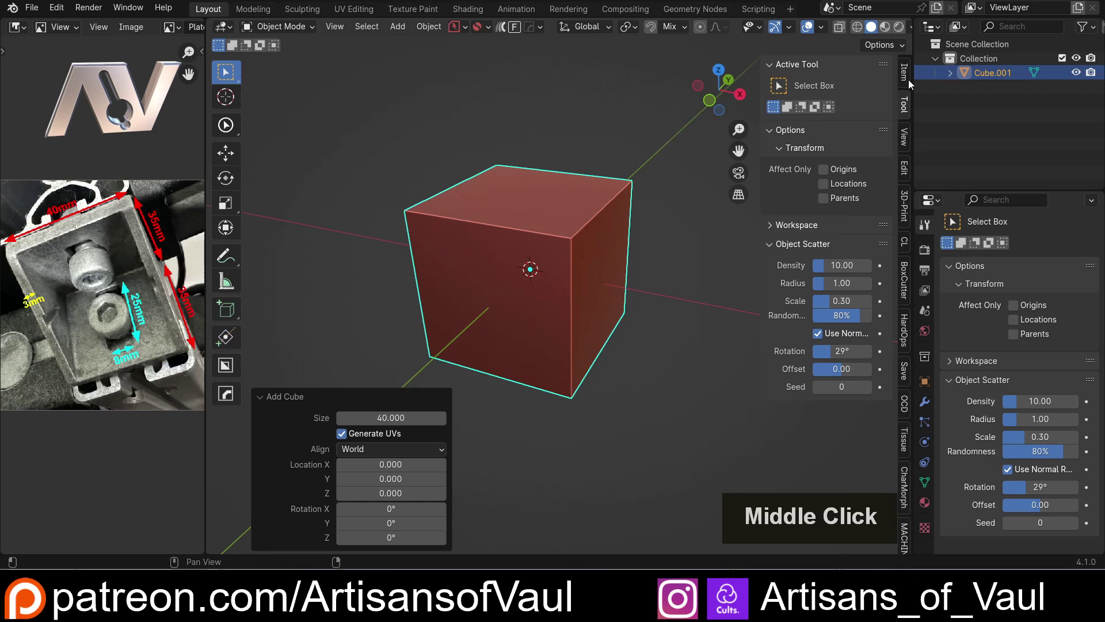
pyautogui.click(907, 82)
pyautogui.press('n')
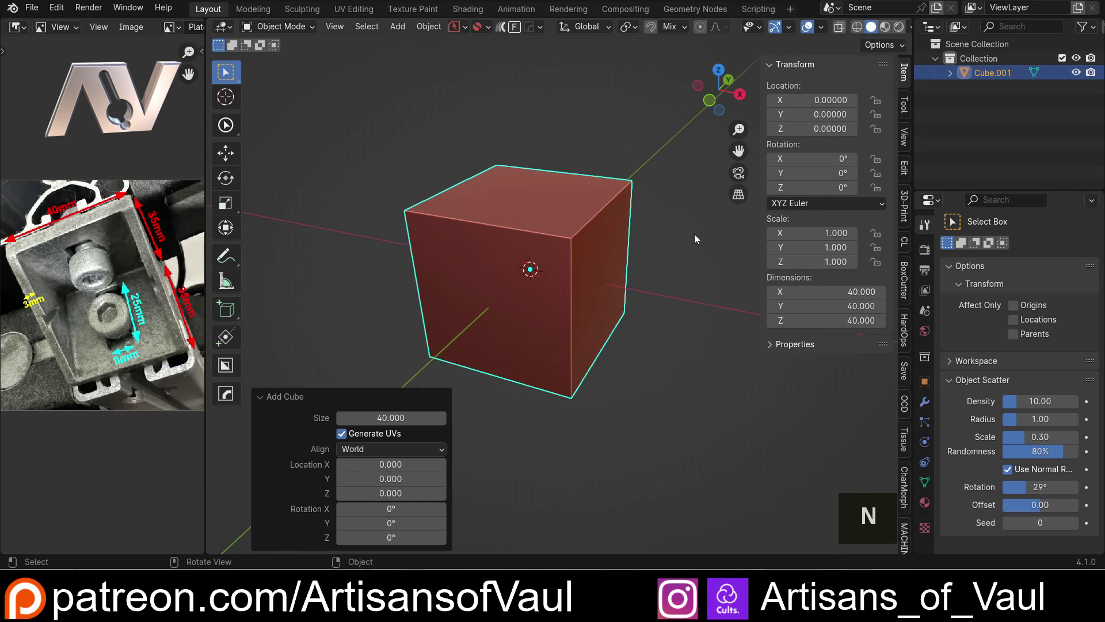
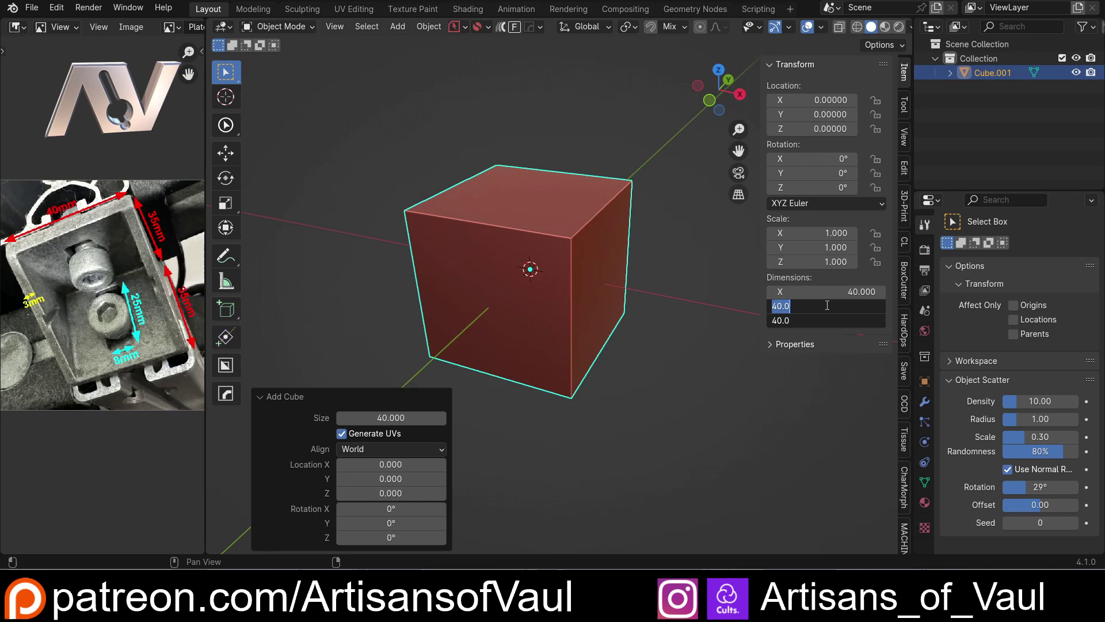
pyautogui.press('3')
pyautogui.press('5')
pyautogui.press('KP_Enter')
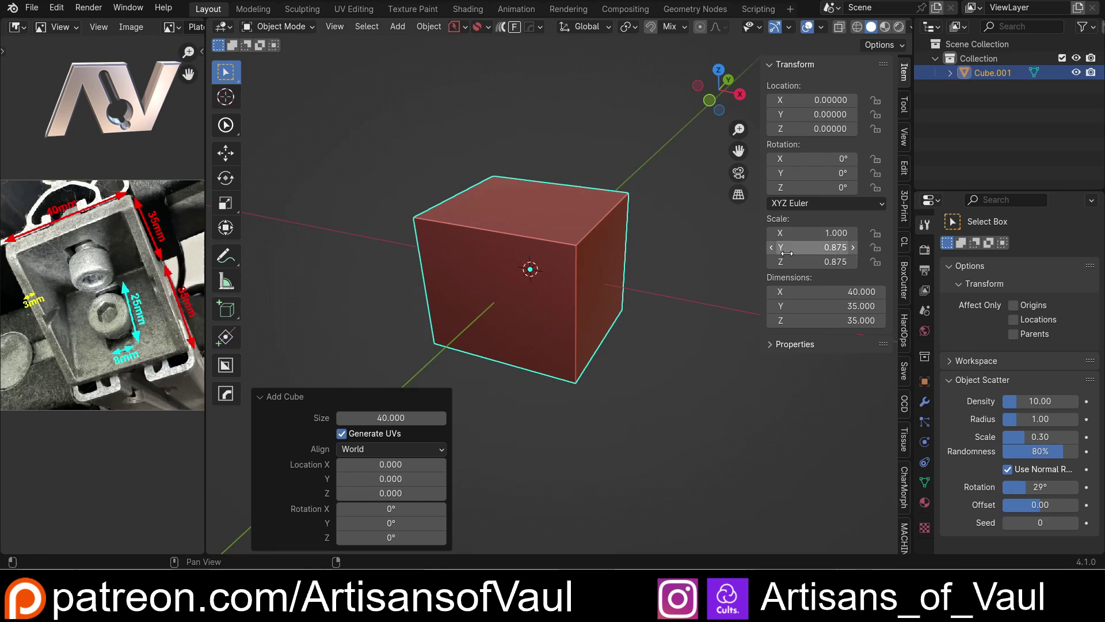
# Apply the box's scale and inspect it from several angles.
pyautogui.press('ctrl+a')
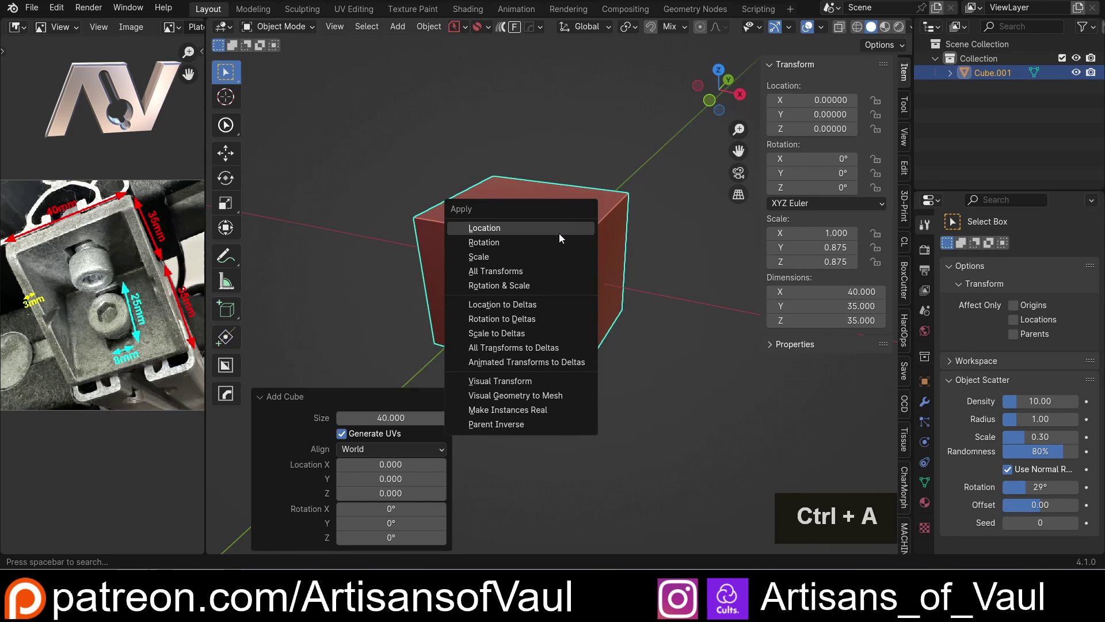
pyautogui.click(525, 261)
pyautogui.middleClick(578, 278)
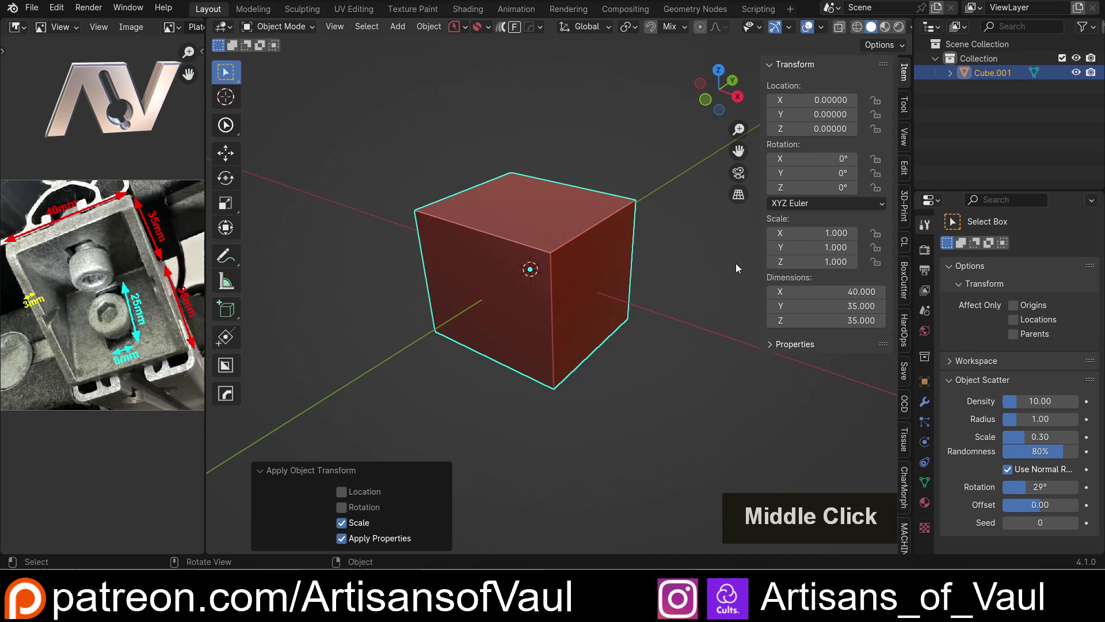
pyautogui.press('n')
pyautogui.middleClick(636, 290)
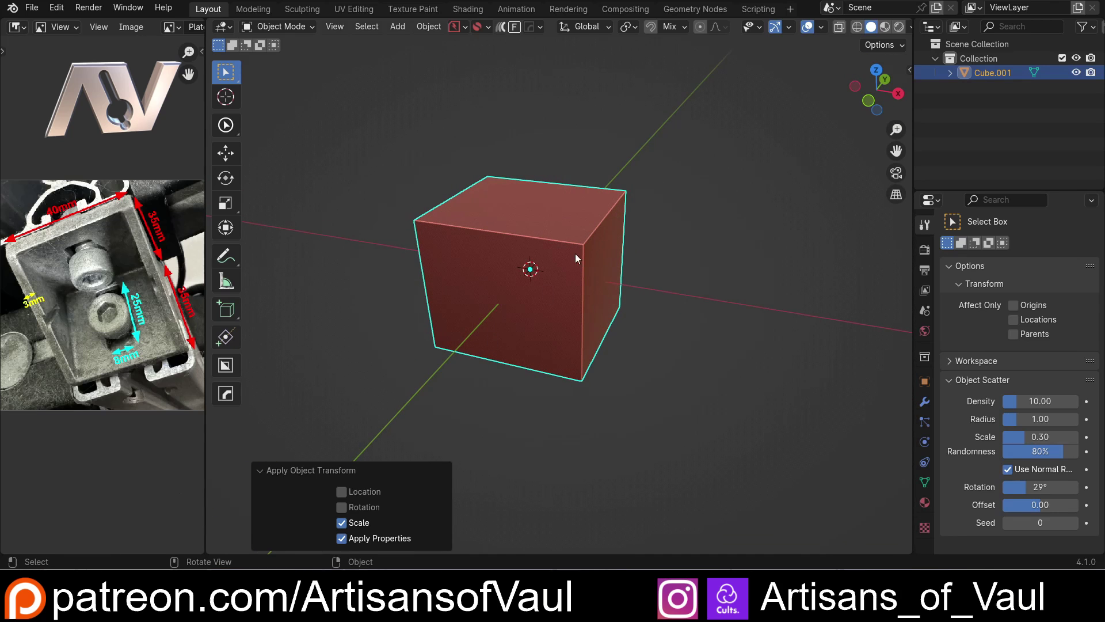
pyautogui.middleClick(569, 268)
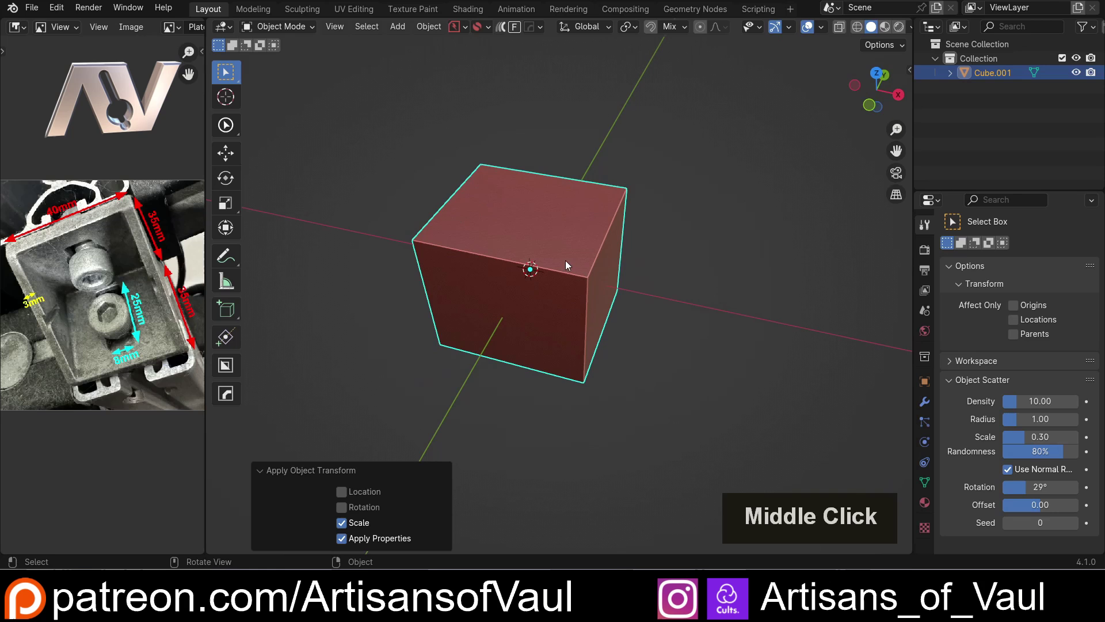
pyautogui.middleClick(576, 344)
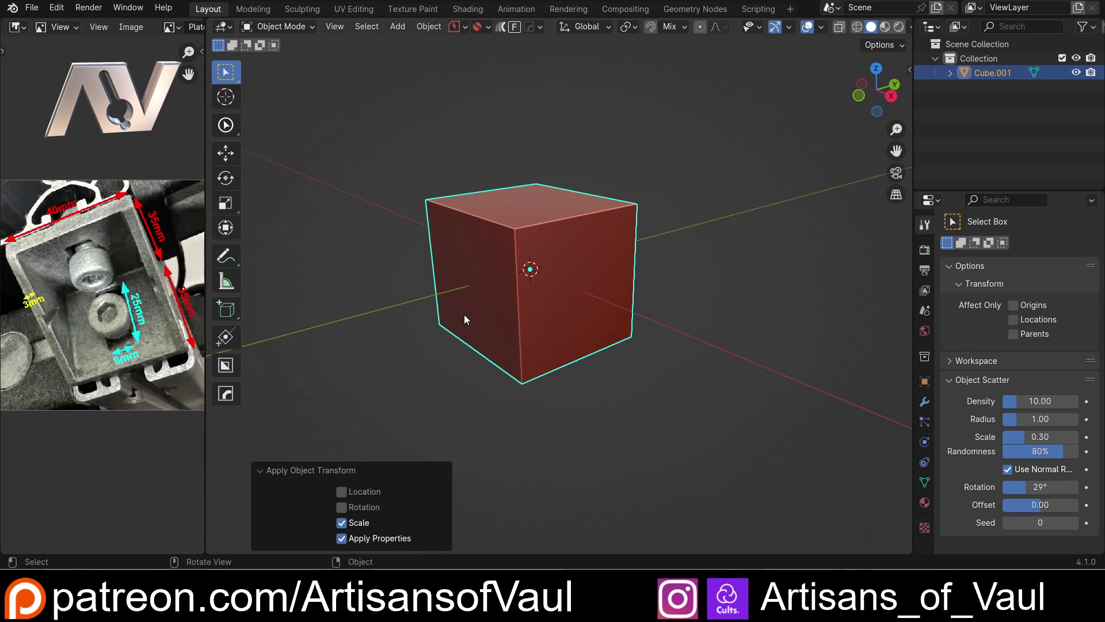
pyautogui.middleClick(471, 295)
# Extract selected faces as Cube.001_Plate with a 3.00 Solidify, leaving an open three-walled shell.
pyautogui.press('Tab')
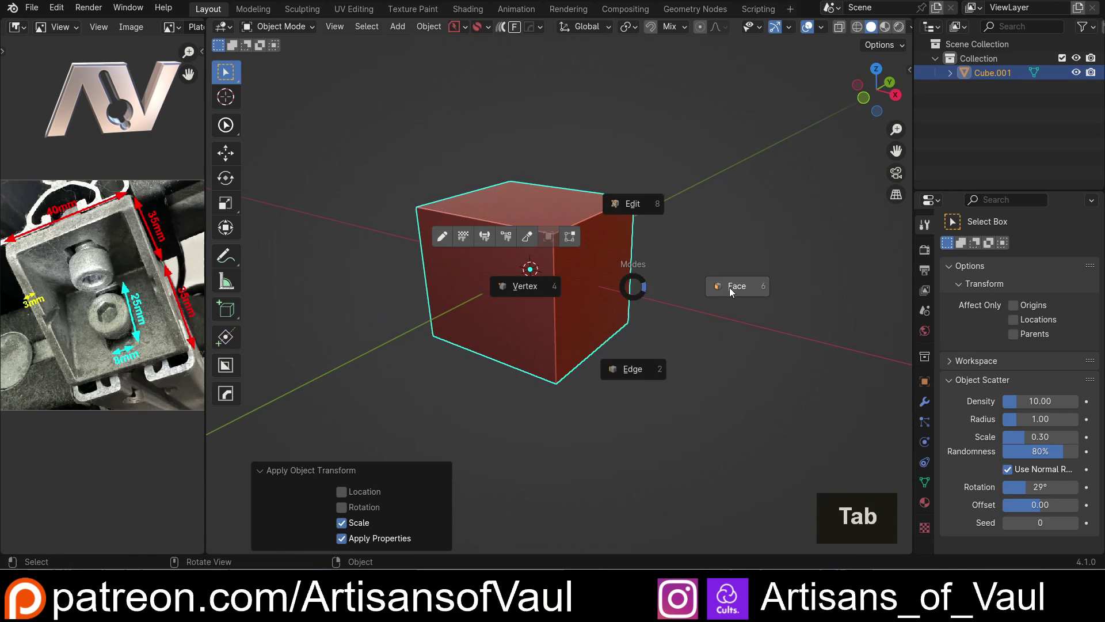
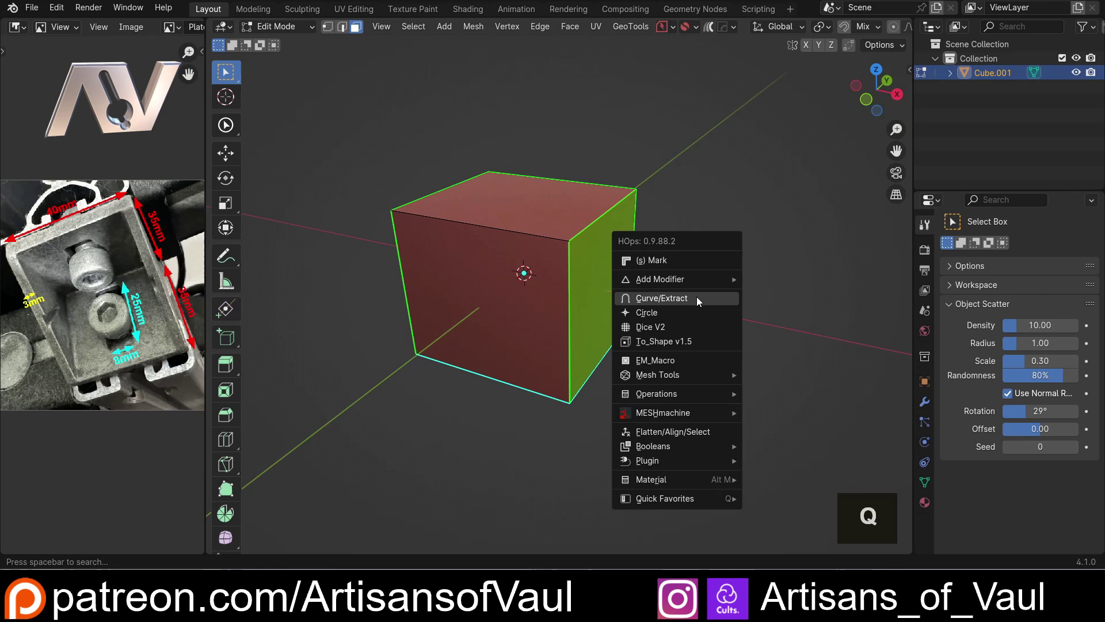
pyautogui.doubleClick(700, 301)
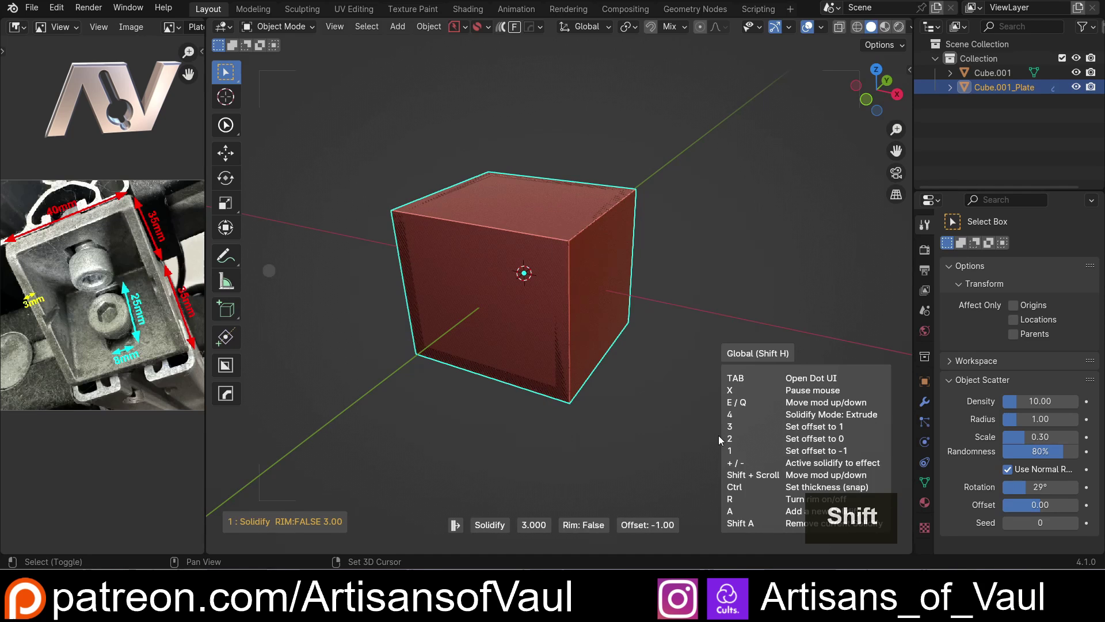
pyautogui.click(721, 440)
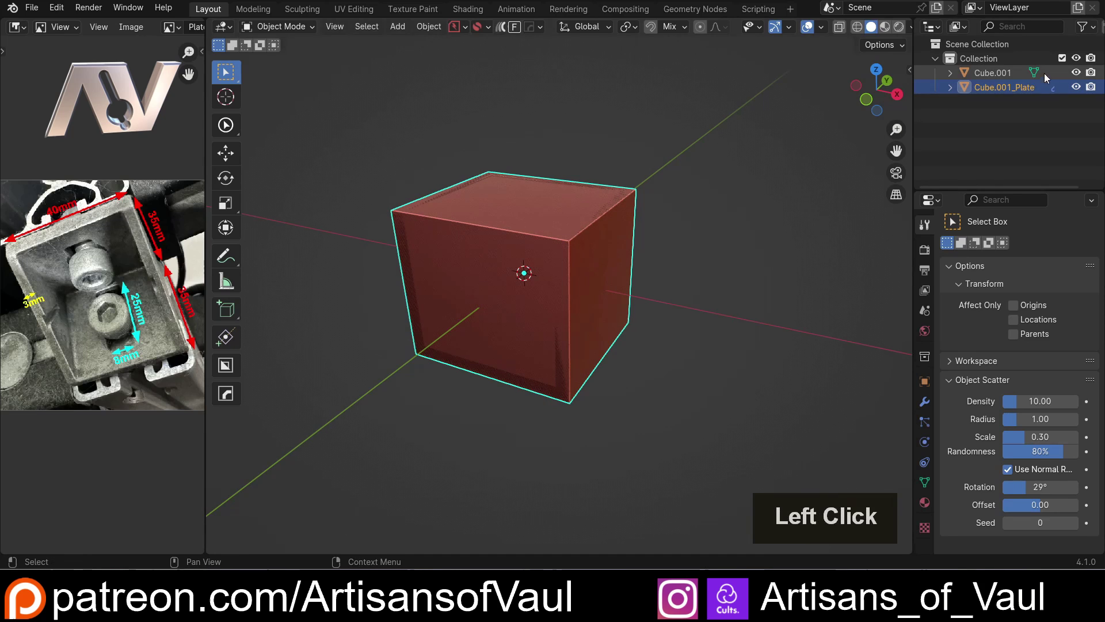
pyautogui.middleClick(484, 237)
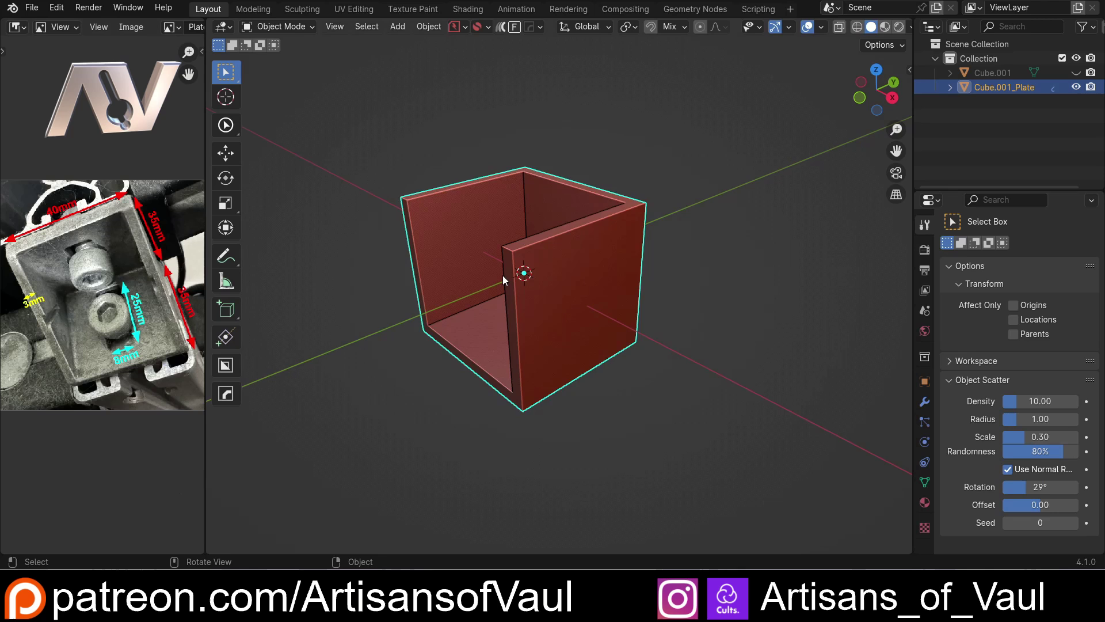
pyautogui.scroll(3)
pyautogui.middleClick(509, 280)
pyautogui.click(526, 247)
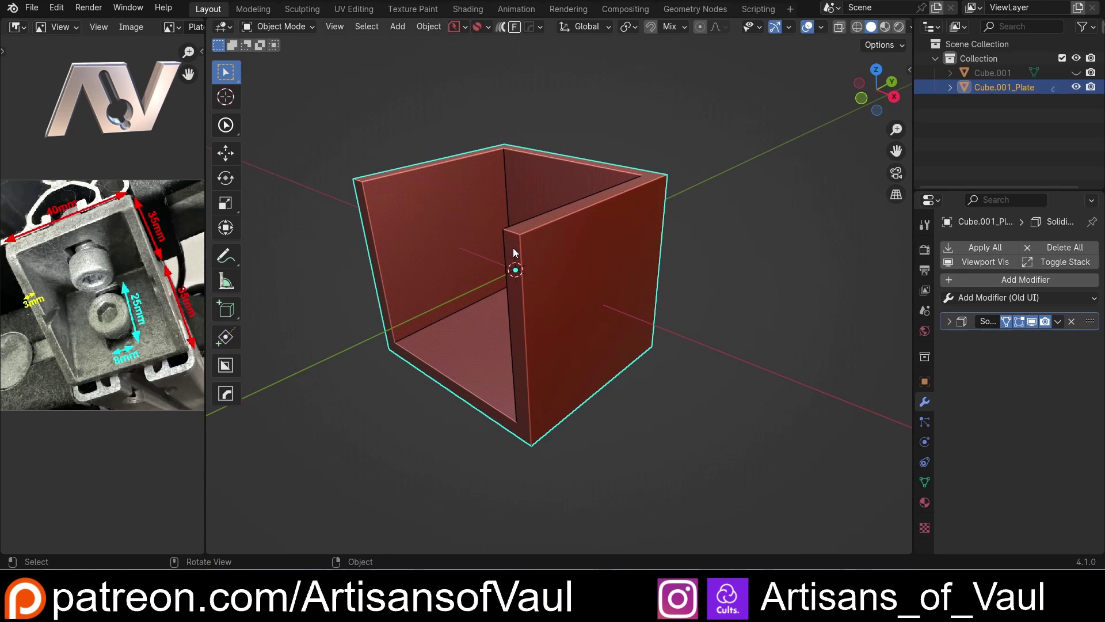
pyautogui.middleClick(531, 299)
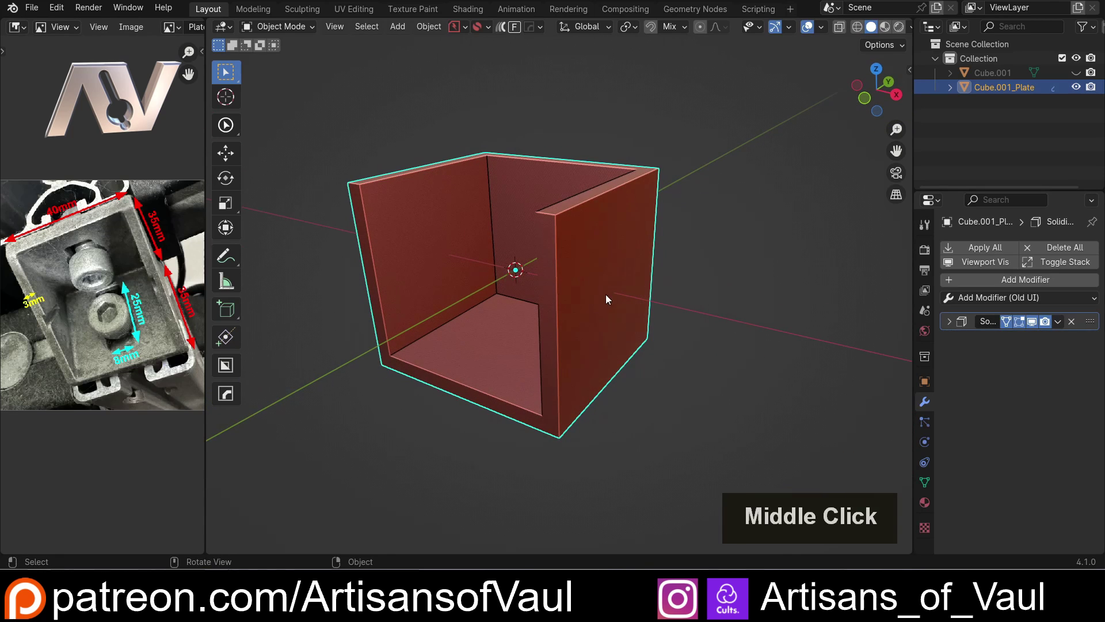
# Apply the plate's Solidify, select the side wall's top edge and align it on world Y Min.
pyautogui.press('Tab')
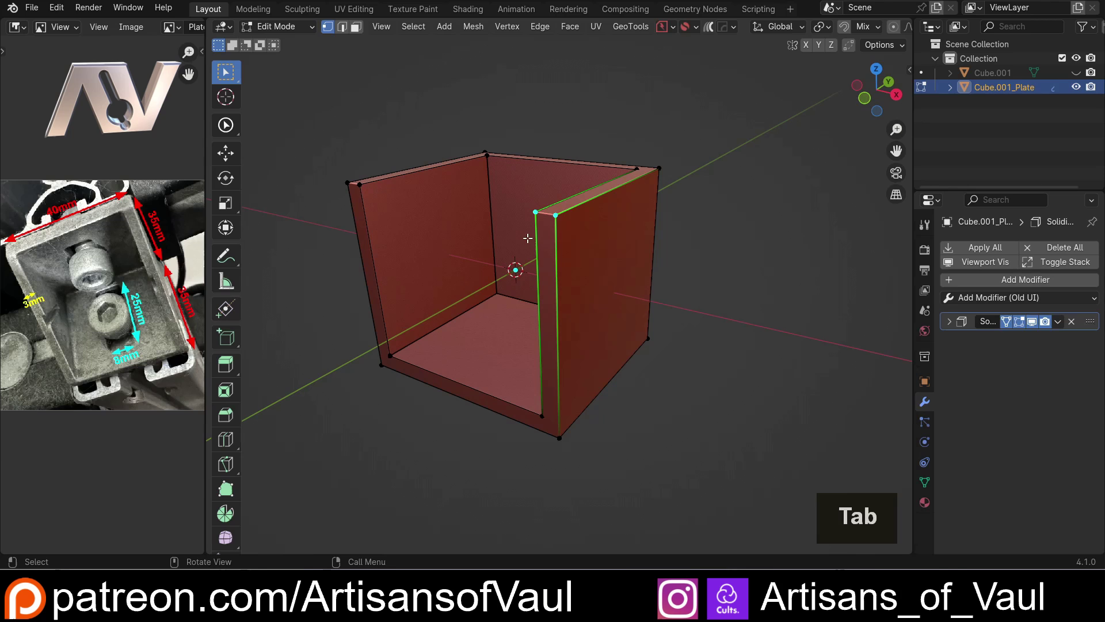
pyautogui.doubleClick(564, 215)
pyautogui.click(542, 402)
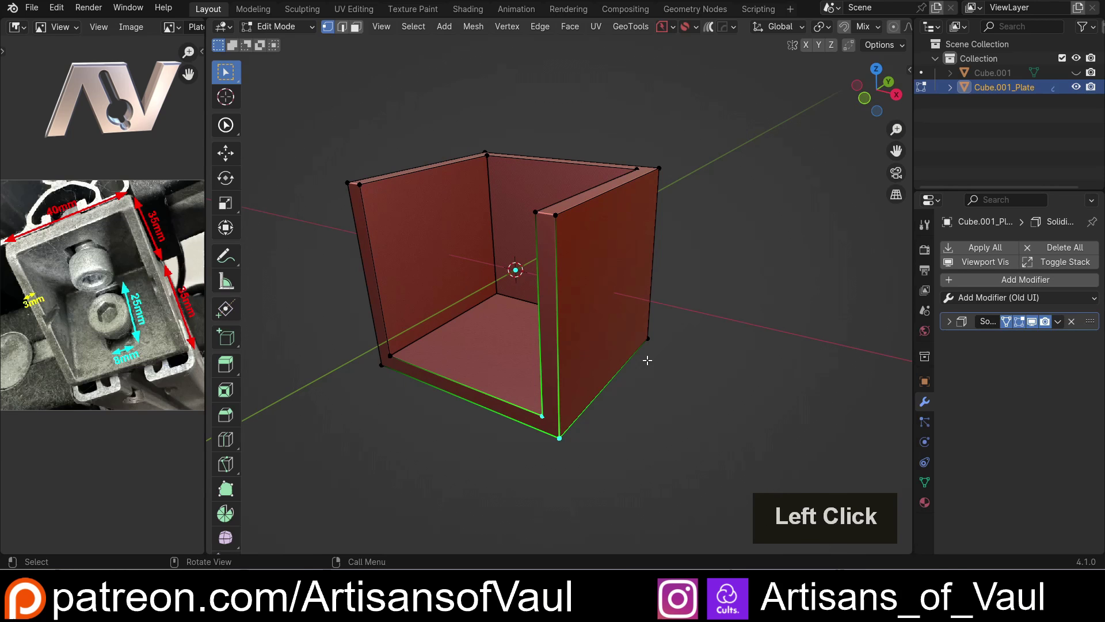
pyautogui.press('Tab')
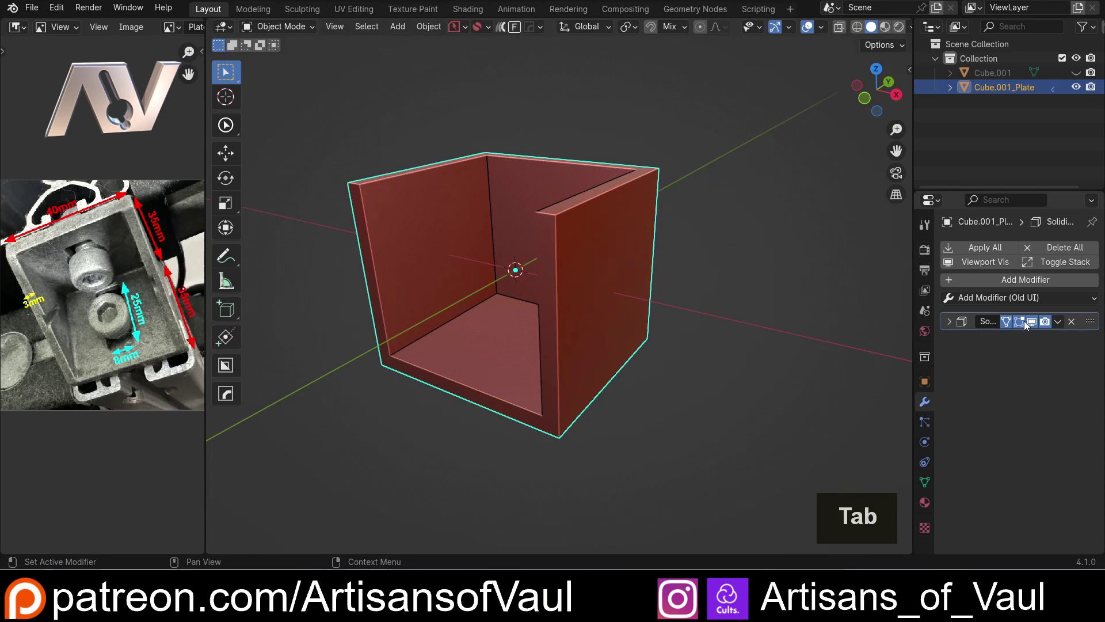
pyautogui.click(1062, 326)
pyautogui.press('Tab')
pyautogui.click(544, 210)
pyautogui.click(560, 214)
pyautogui.click(539, 408)
pyautogui.middleClick(574, 328)
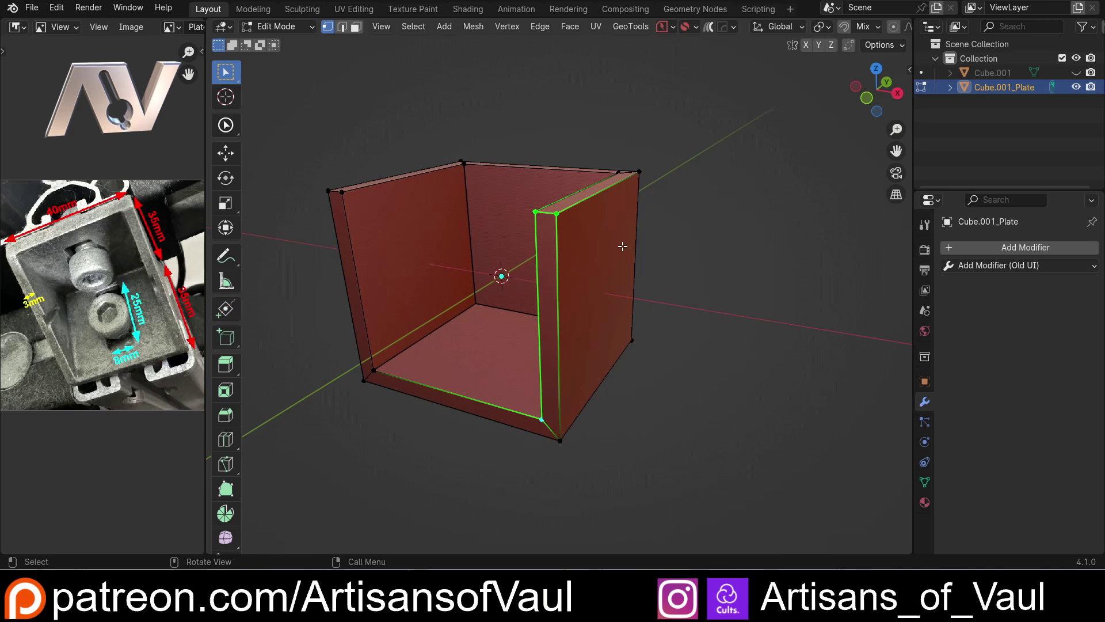
pyautogui.press('alt+a')
# Orbit around the plate to inspect the sloped side wall.
pyautogui.middleClick(562, 355)
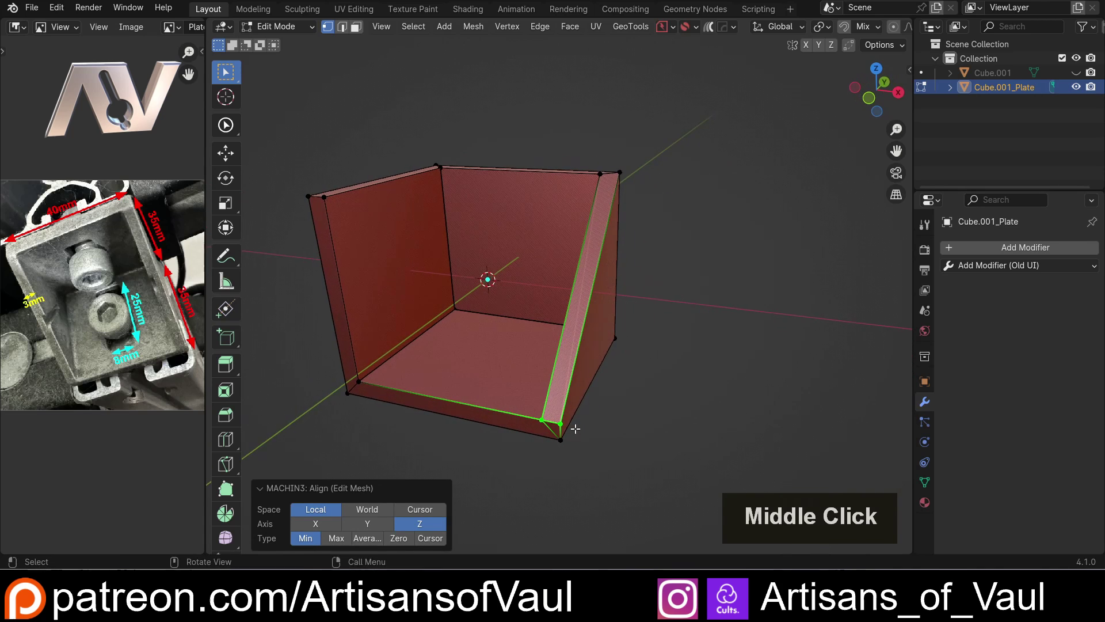
pyautogui.middleClick(503, 399)
pyautogui.middleClick(511, 398)
pyautogui.middleClick(561, 397)
pyautogui.middleClick(585, 294)
pyautogui.middleClick(471, 262)
pyautogui.scroll(3)
pyautogui.middleClick(364, 263)
pyautogui.middleClick(529, 279)
pyautogui.middleClick(506, 286)
pyautogui.scroll(3)
pyautogui.middleClick(504, 283)
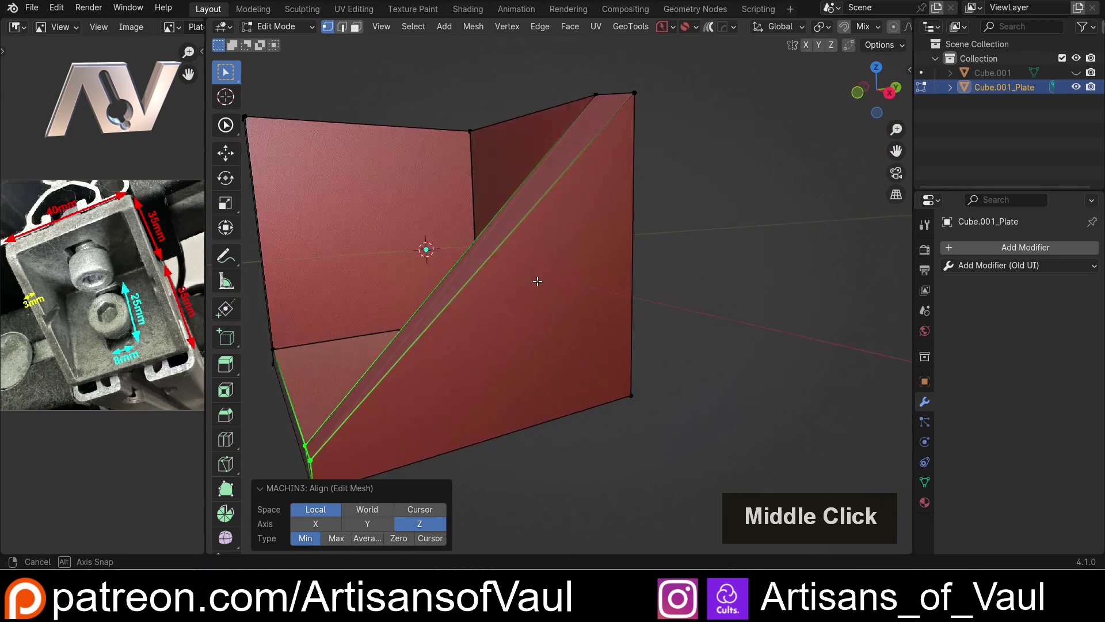
# Reselect the wall's edge and run MACHIN3 Align again on world Y Min.
pyautogui.press('Tab')
pyautogui.click(472, 267)
pyautogui.middleClick(602, 208)
pyautogui.middleClick(582, 272)
pyautogui.middleClick(566, 313)
pyautogui.middleClick(549, 258)
pyautogui.press('Tab')
pyautogui.click(604, 217)
pyautogui.doubleClick(547, 206)
pyautogui.middleClick(646, 231)
pyautogui.press('alt+a')
pyautogui.scroll(-3)
# Return the view to the front and sketch an annotation line over the plate.
pyautogui.middleClick(430, 262)
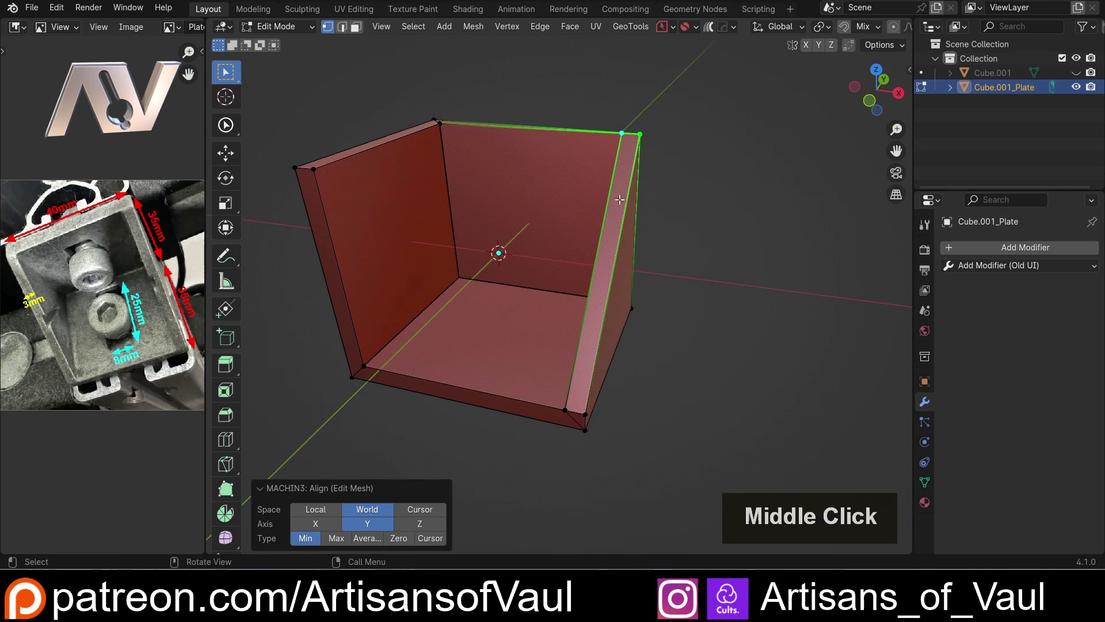
pyautogui.middleClick(598, 223)
pyautogui.middleClick(595, 248)
pyautogui.middleClick(592, 420)
pyautogui.middleClick(589, 384)
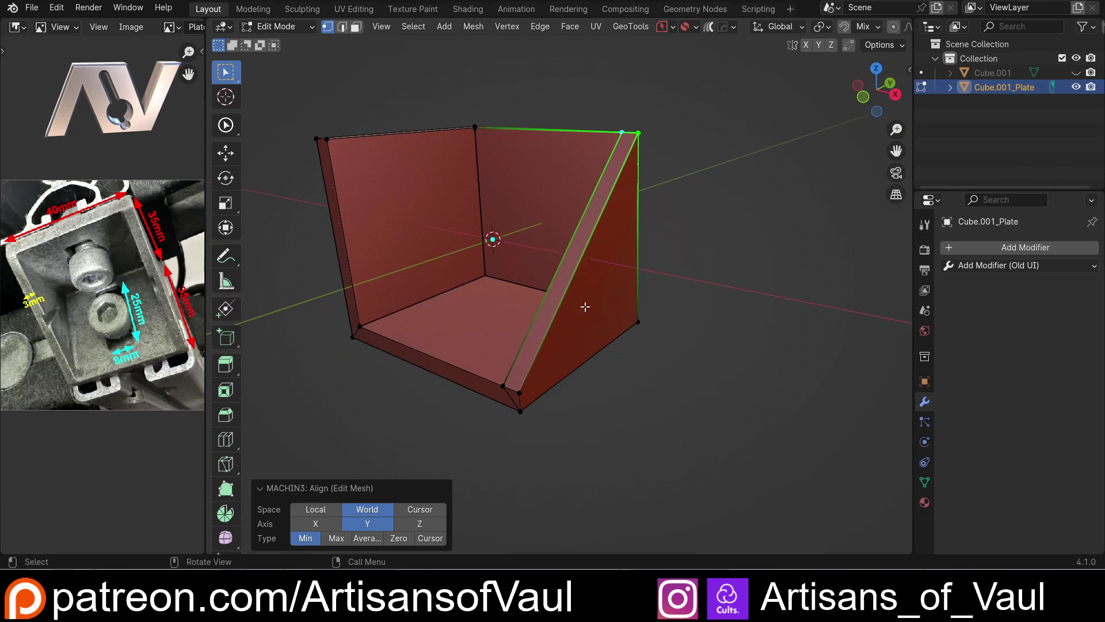
pyautogui.middleClick(554, 316)
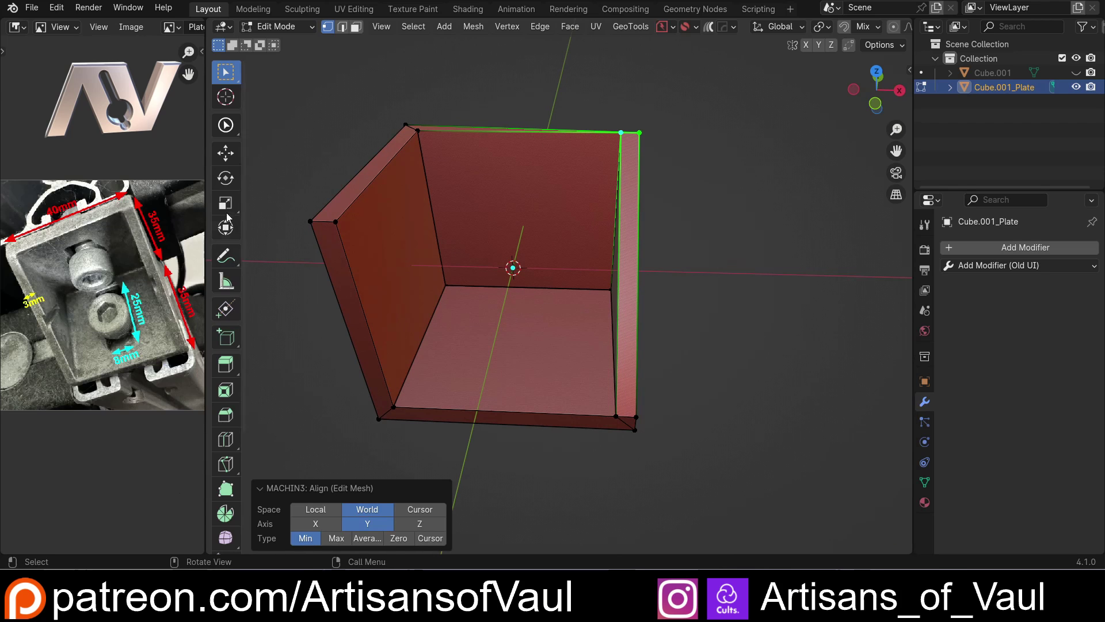
pyautogui.click(234, 257)
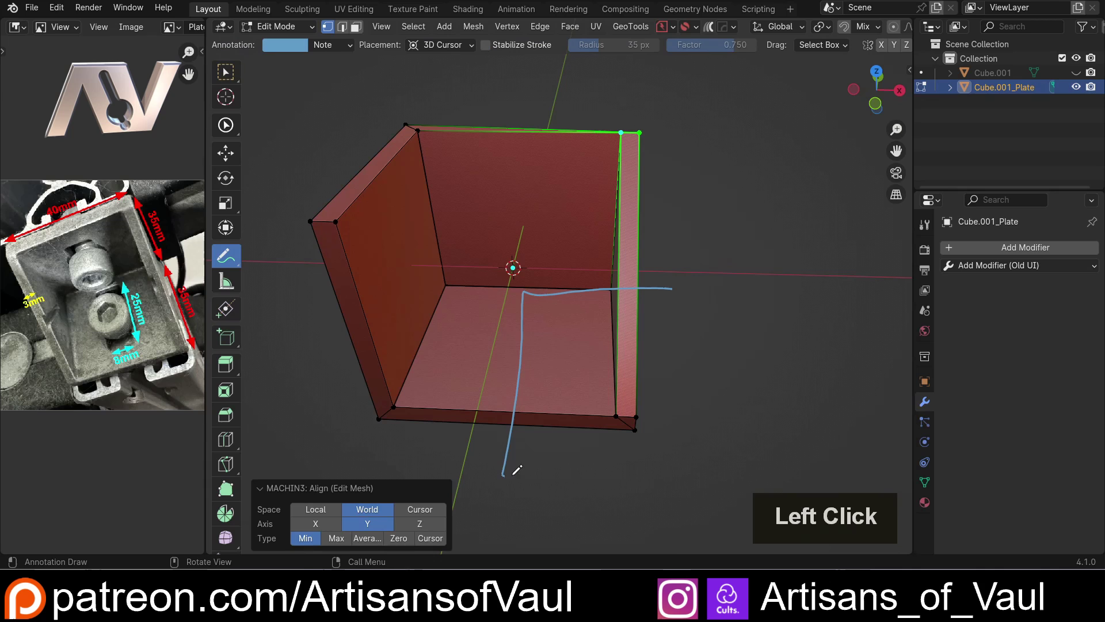
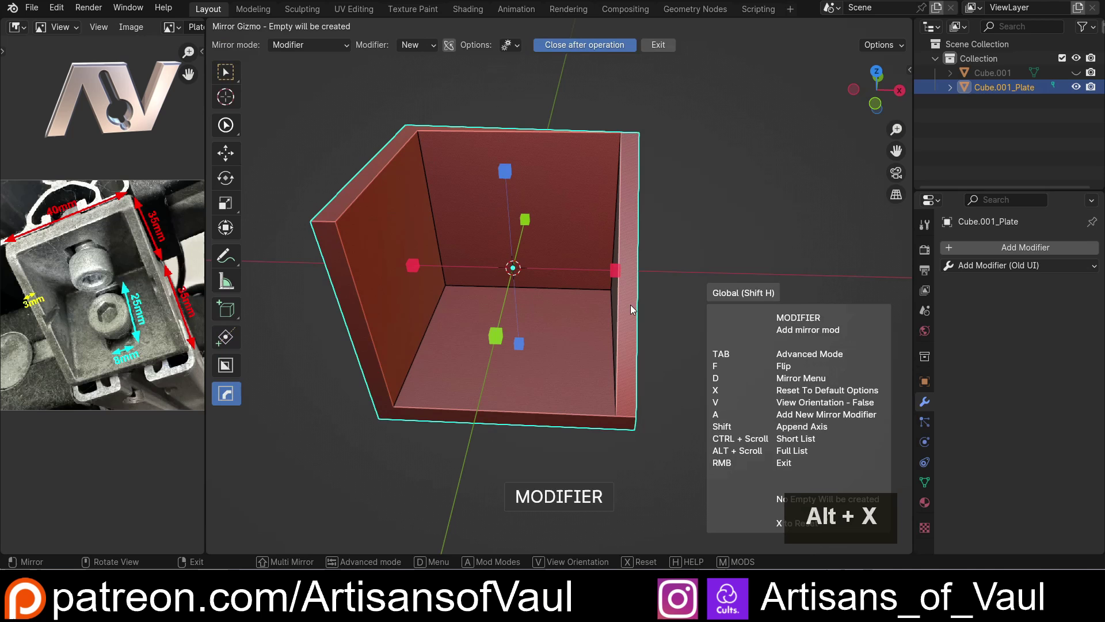
# Add an X-axis Mirror with bisect via the HardOps gizmo and check both sloped walls match.
pyautogui.click(619, 272)
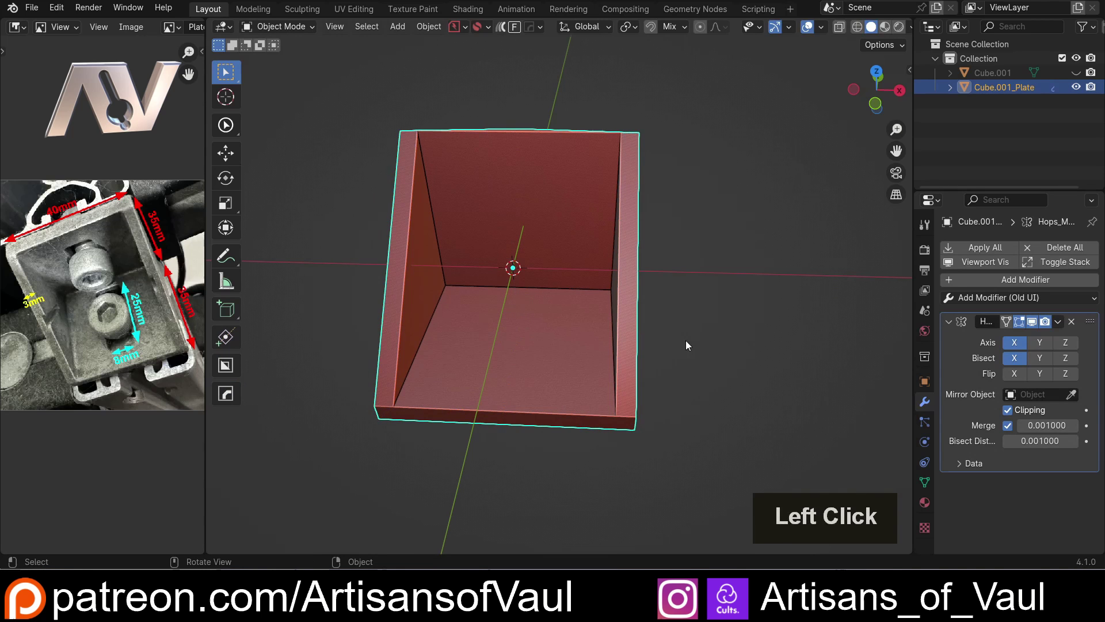
pyautogui.middleClick(738, 387)
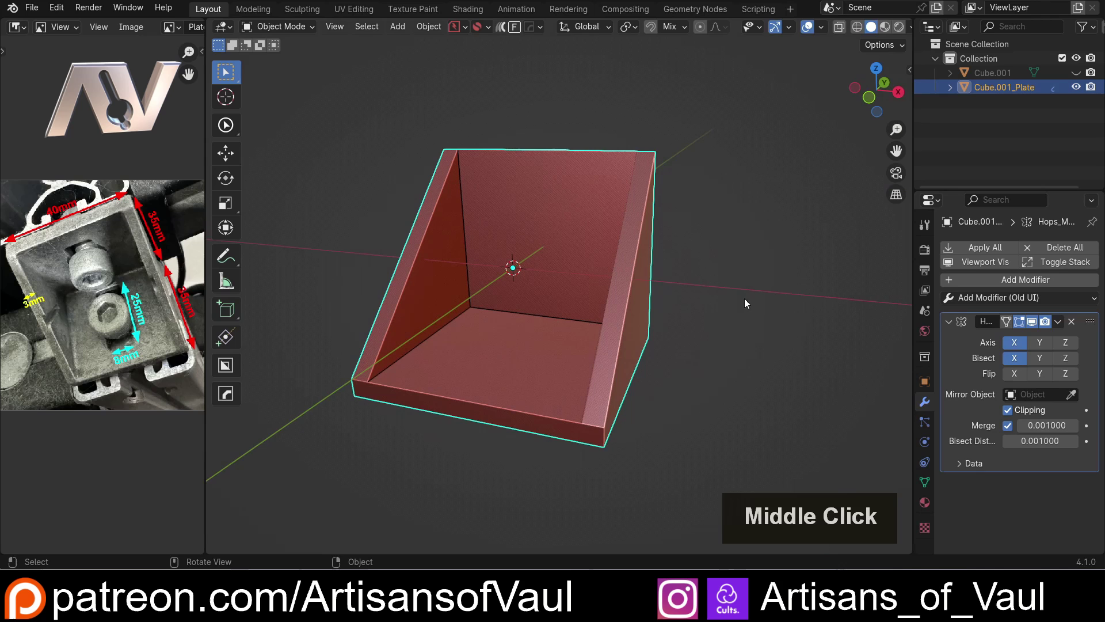
pyautogui.middleClick(582, 338)
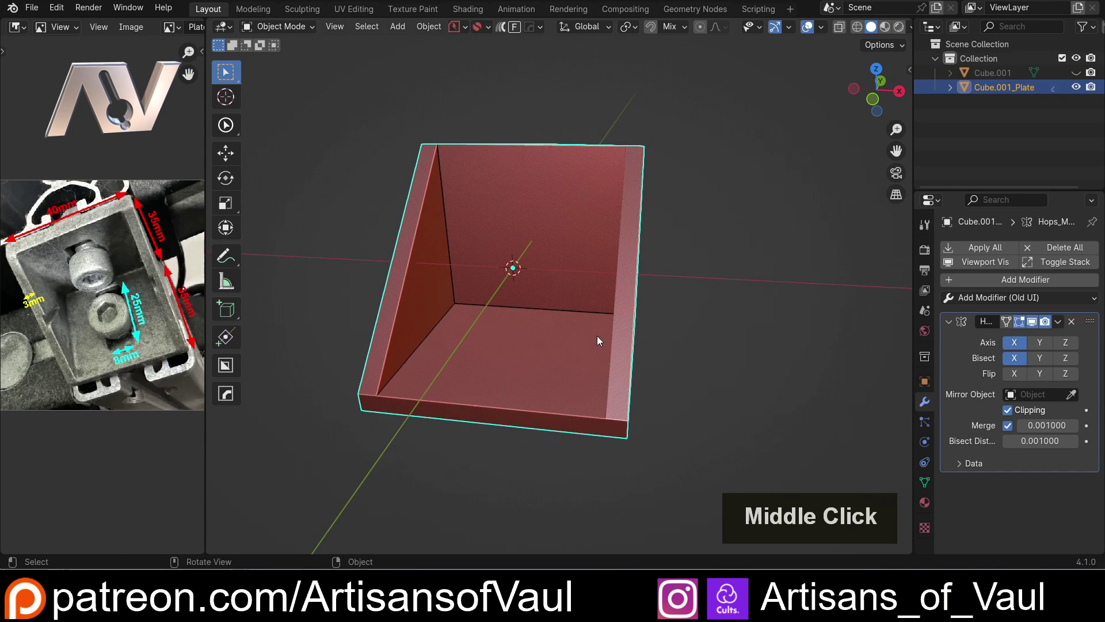
pyautogui.middleClick(595, 288)
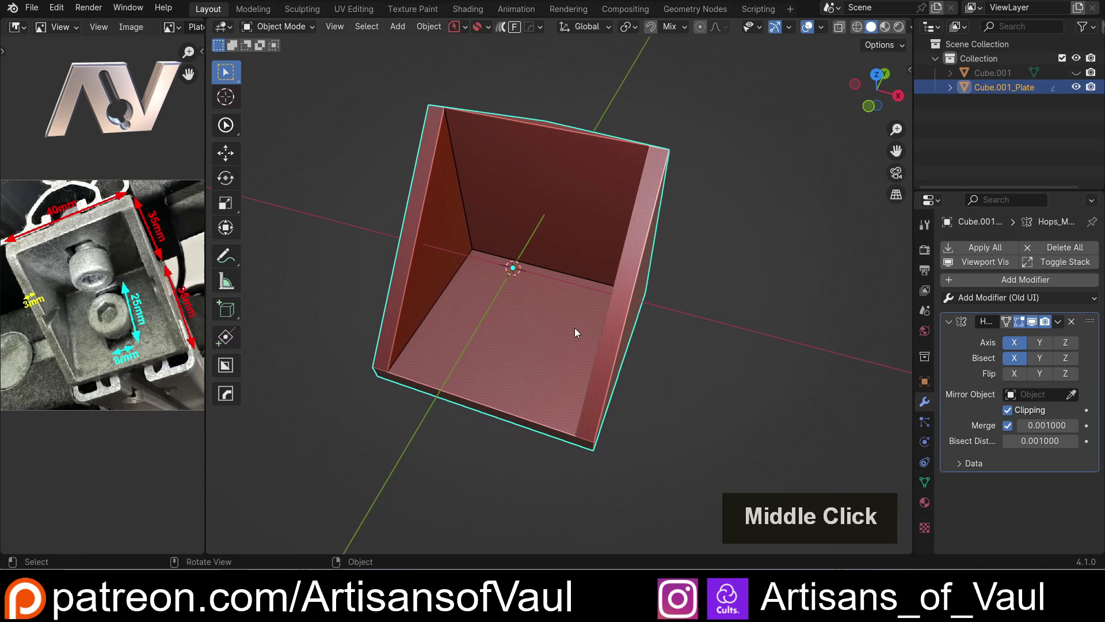
pyautogui.middleClick(511, 357)
pyautogui.middleClick(507, 375)
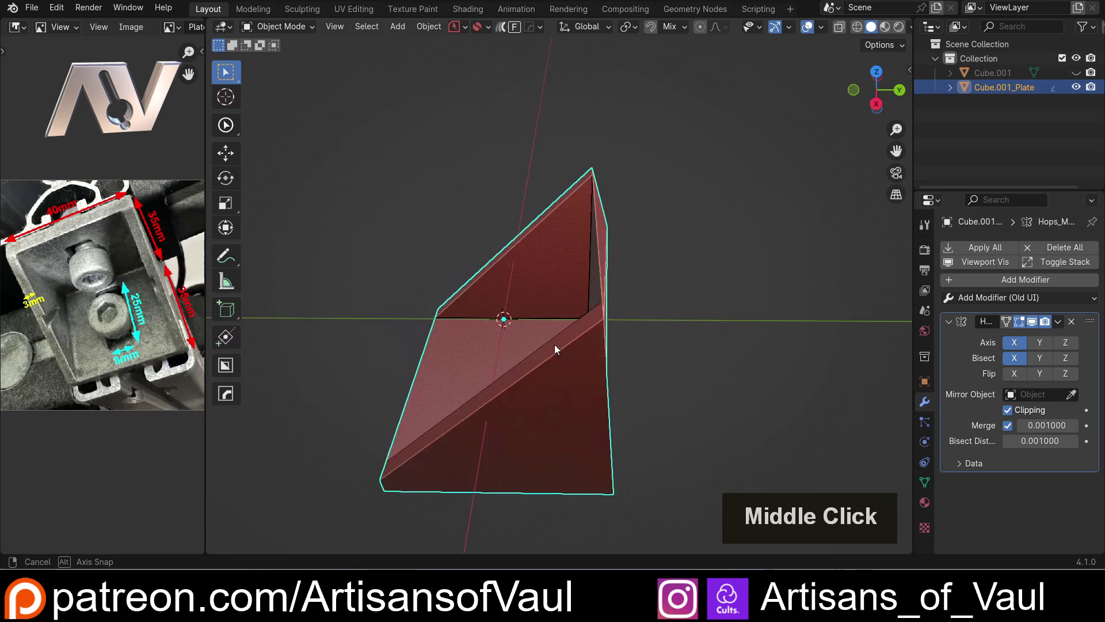
pyautogui.middleClick(560, 311)
pyautogui.middleClick(559, 325)
pyautogui.middleClick(558, 337)
pyautogui.middleClick(515, 402)
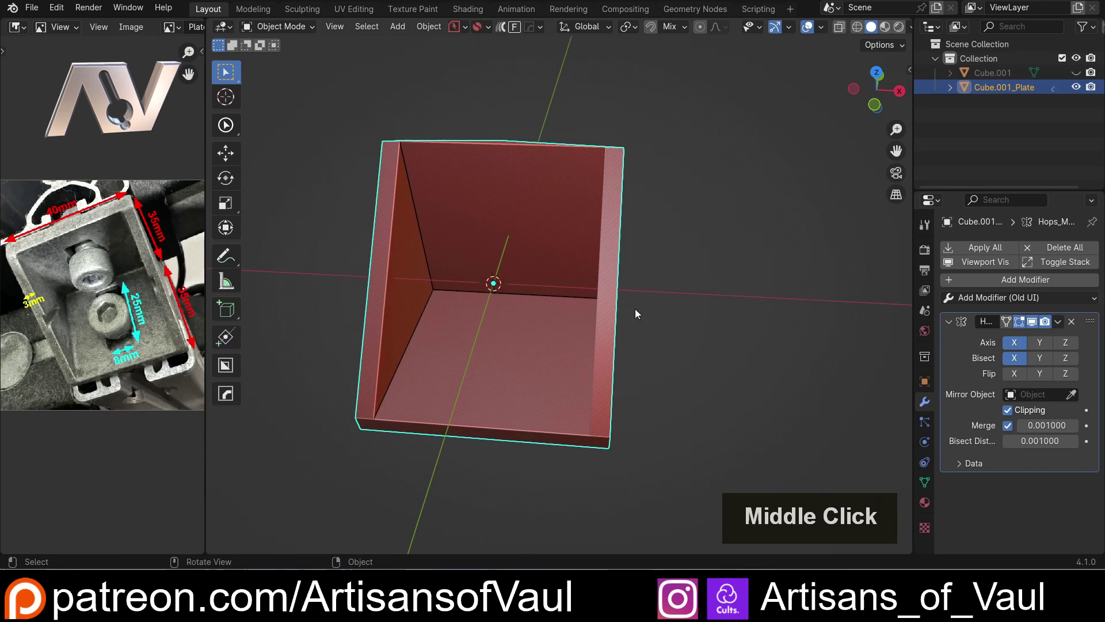
# Place the 3D cursor on the centre of the plate's floor face.
pyautogui.press('Tab')
pyautogui.click(515, 341)
pyautogui.scroll(3)
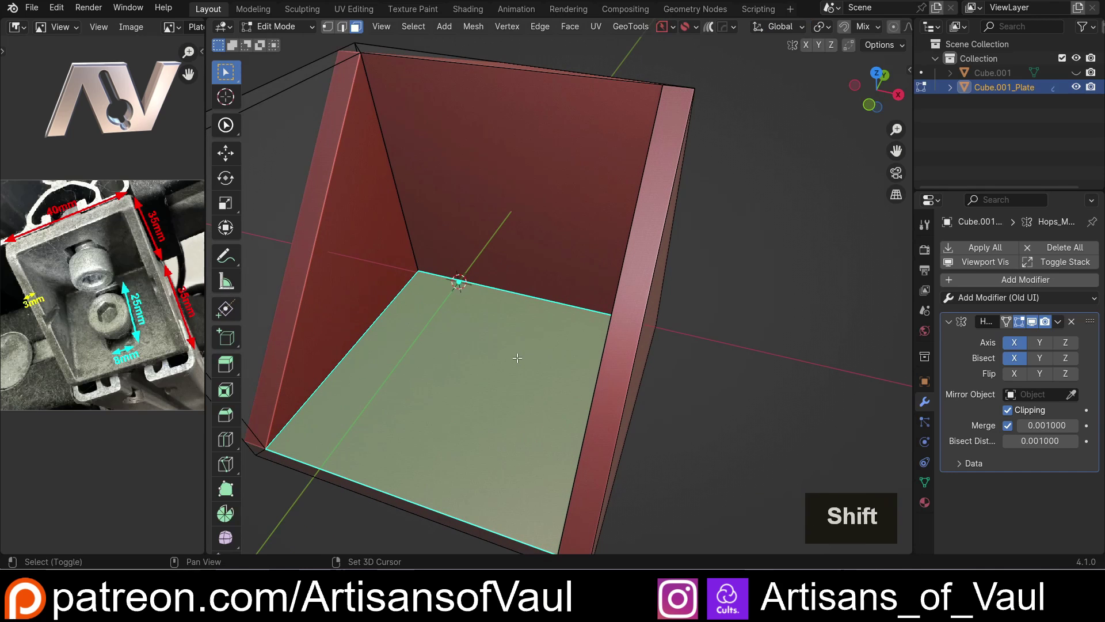
pyautogui.press('shift+s')
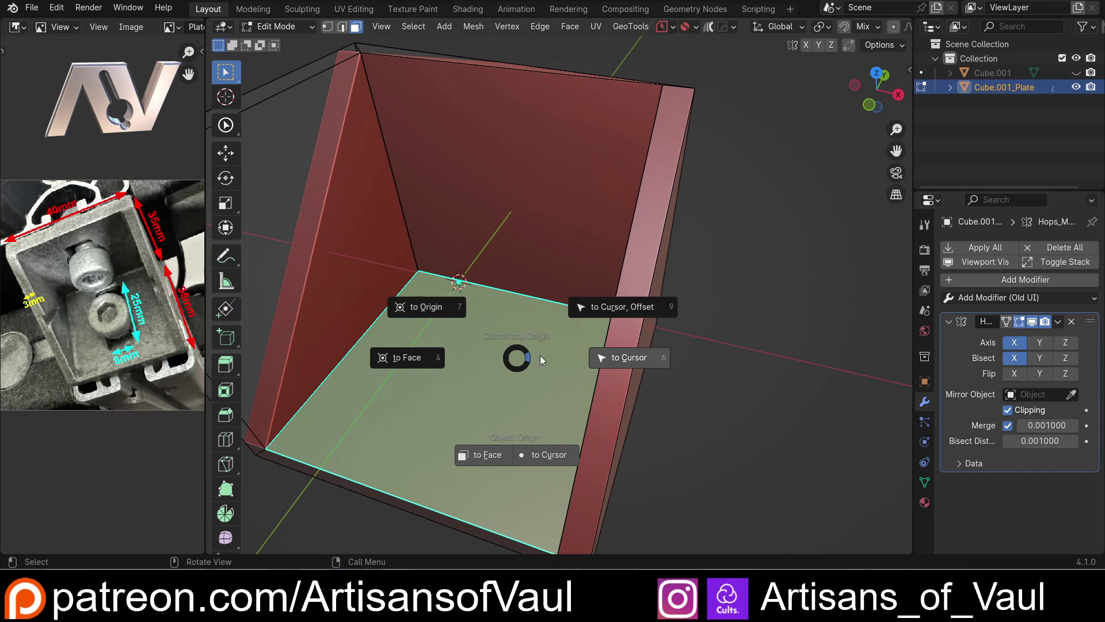
pyautogui.click(407, 362)
pyautogui.middleClick(445, 351)
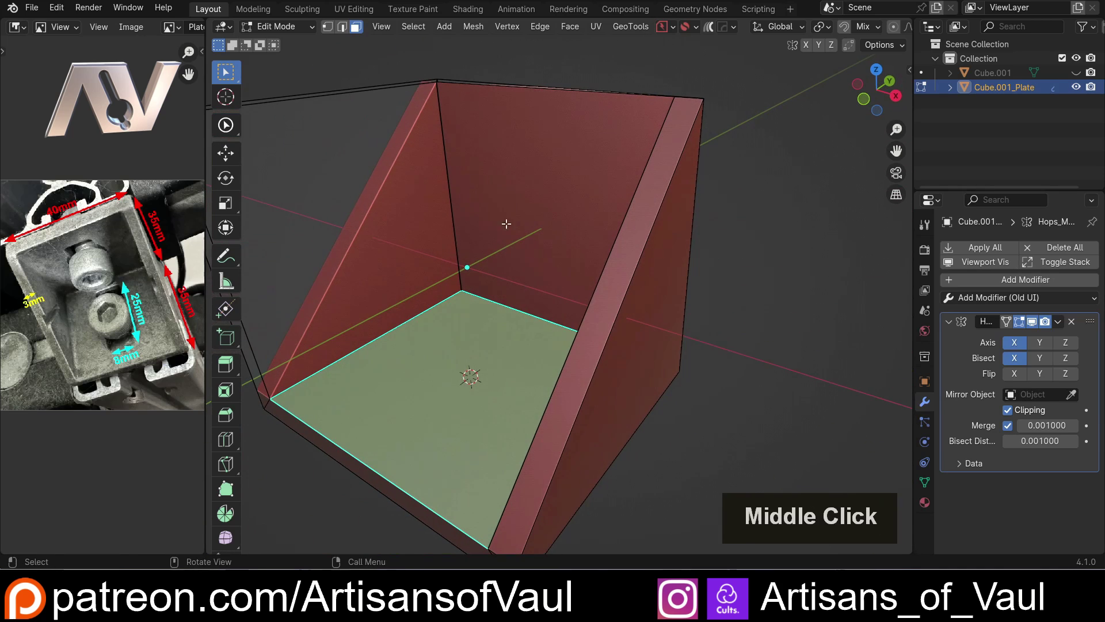
pyautogui.press('Tab')
pyautogui.scroll(-3)
pyautogui.middleClick(634, 345)
# Add Cube.002 of size 25 at the cursor and scale its X to 0.32 for an 8-unit width.
pyautogui.press('shift+a')
pyautogui.click(646, 281)
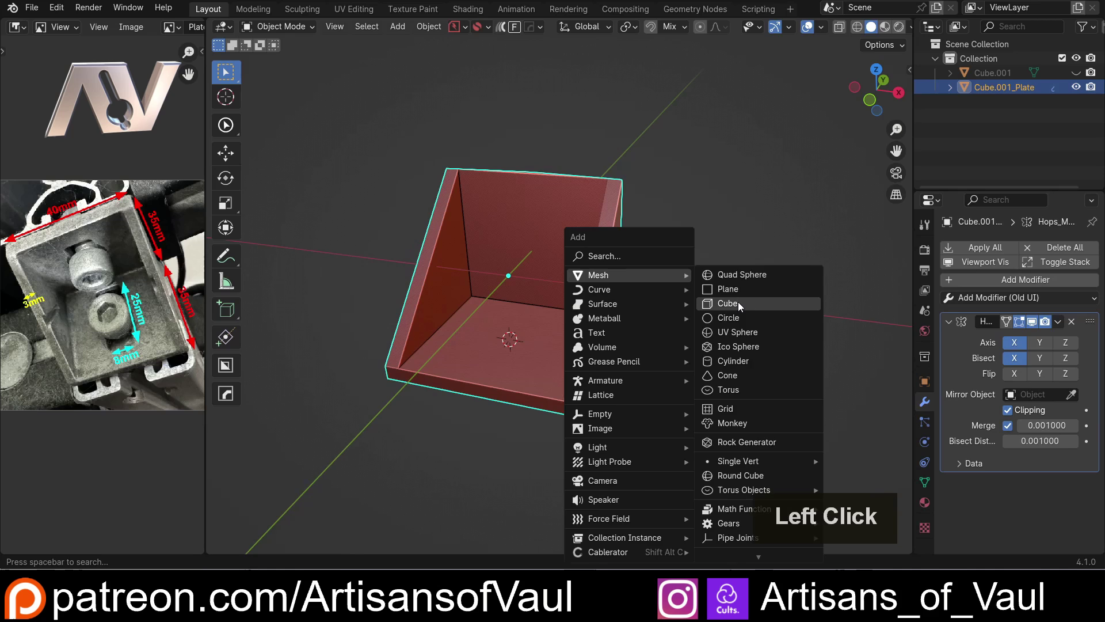
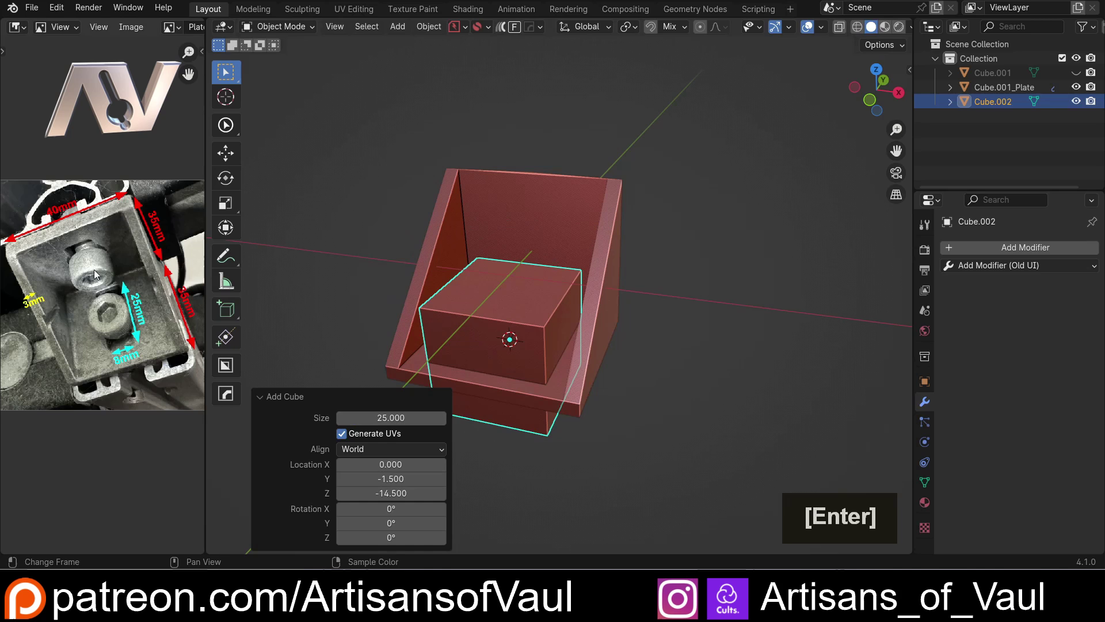
pyautogui.click(680, 274)
pyautogui.doubleClick(531, 300)
pyautogui.press('n')
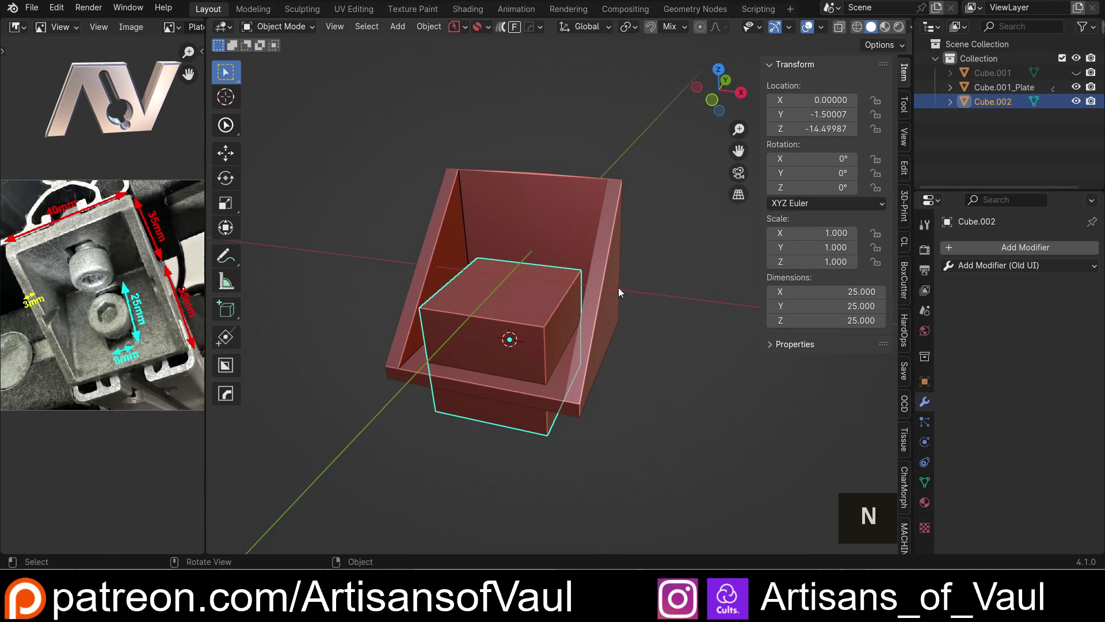
pyautogui.middleClick(654, 297)
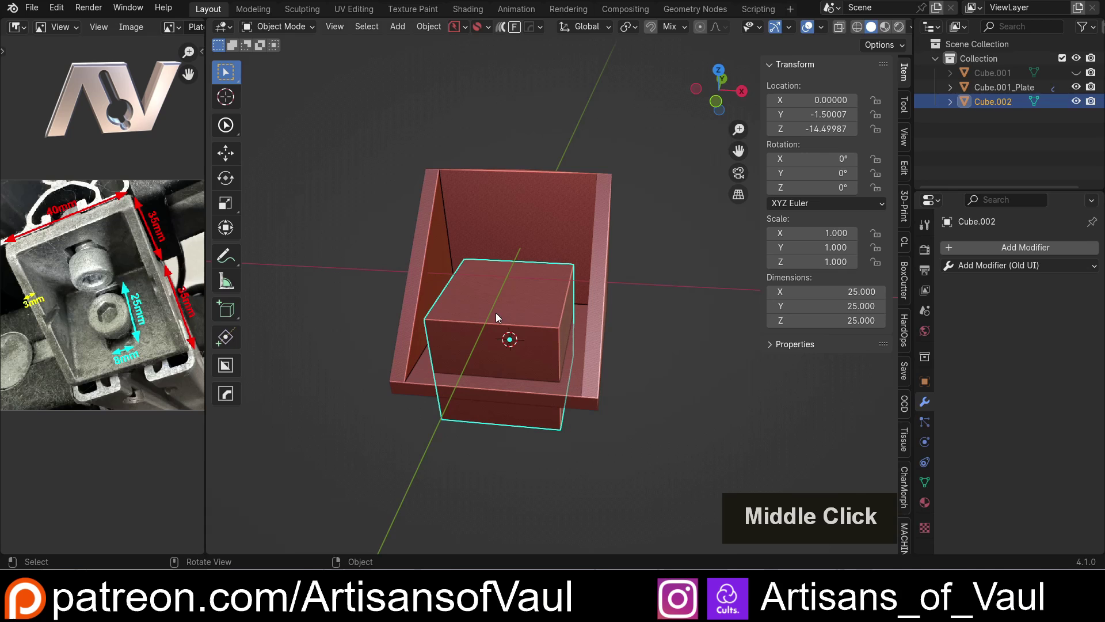
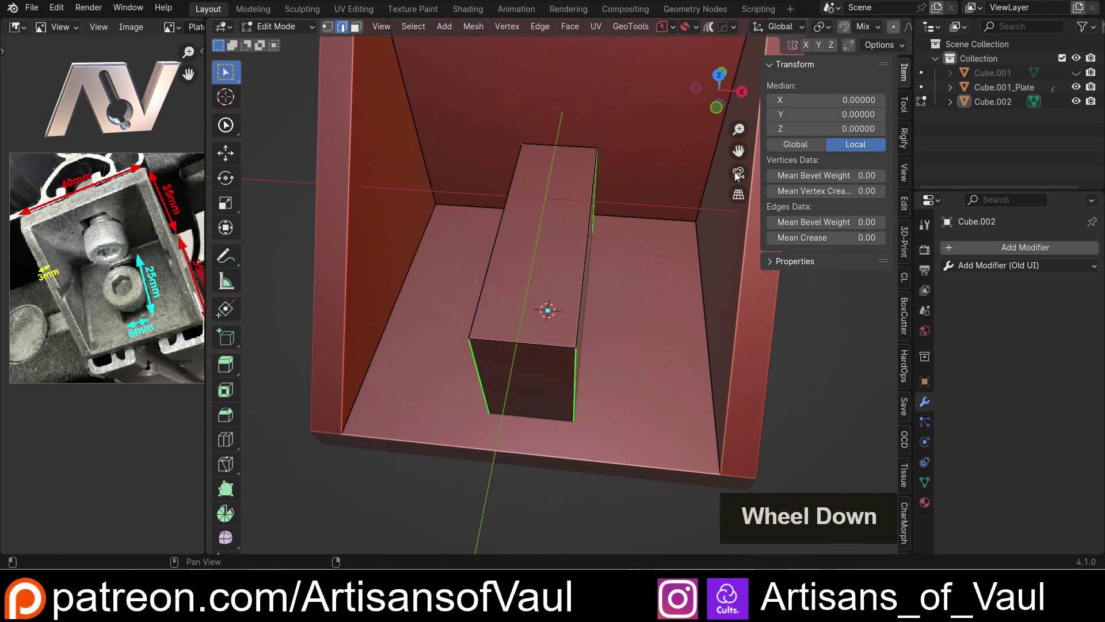
pyautogui.press('Tab')
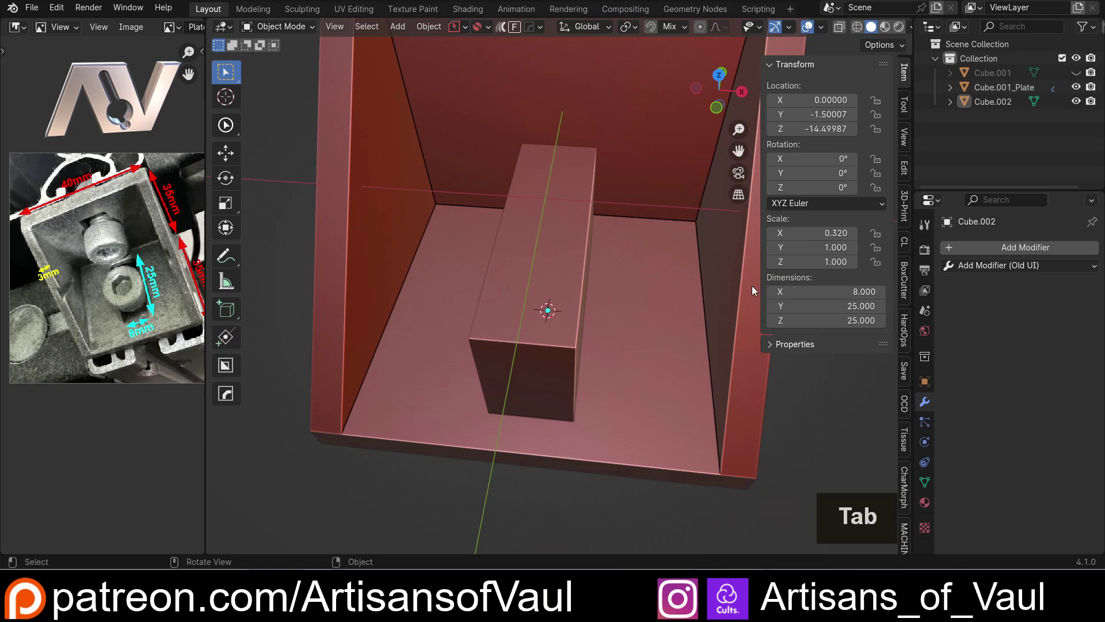
# Apply the block's scale, attempt a bevel on its vertical edges, then undo it.
pyautogui.press('ctrl+a')
pyautogui.click(562, 347)
pyautogui.press('Tab')
pyautogui.click(546, 359)
pyautogui.doubleClick(463, 352)
pyautogui.press('shift+z')
pyautogui.doubleClick(549, 180)
pyautogui.press('shift+z')
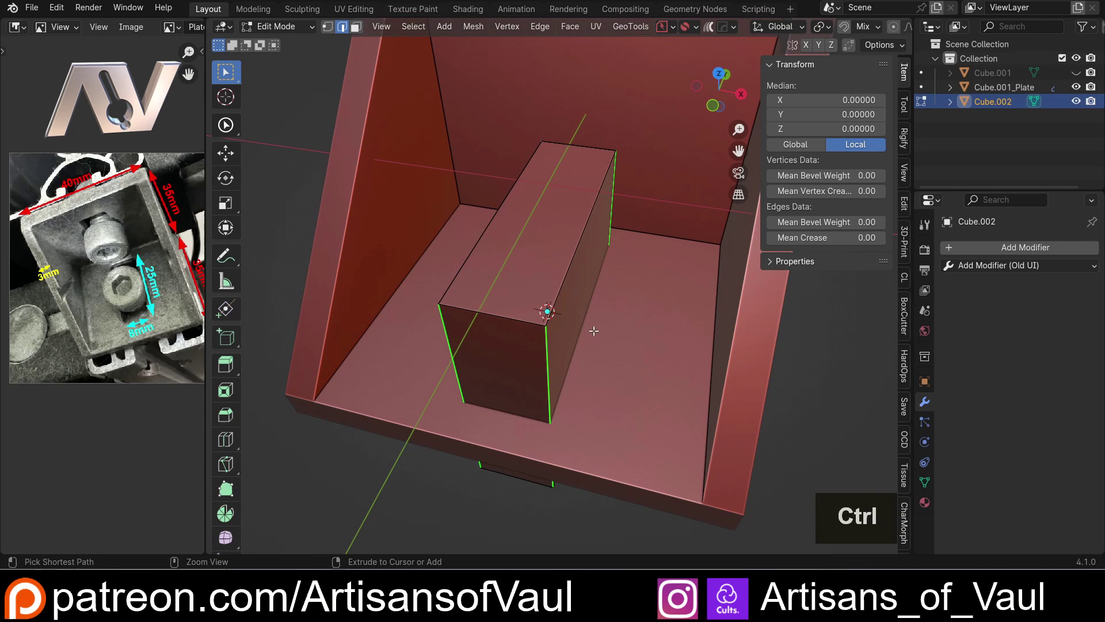
pyautogui.press('ctrl+b')
pyautogui.scroll(3)
pyautogui.click(618, 320)
pyautogui.press('ctrl+z')
# Give Cube.002 a rounded HardOps bevel with adjusted segments.
pyautogui.press('Tab')
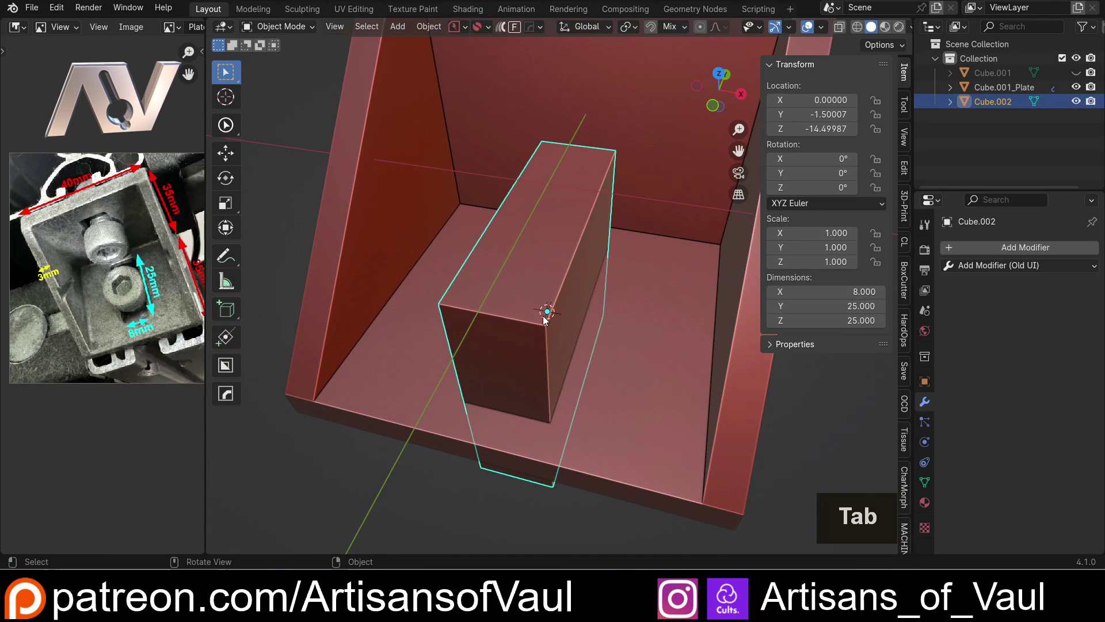
pyautogui.press('q')
pyautogui.click(525, 280)
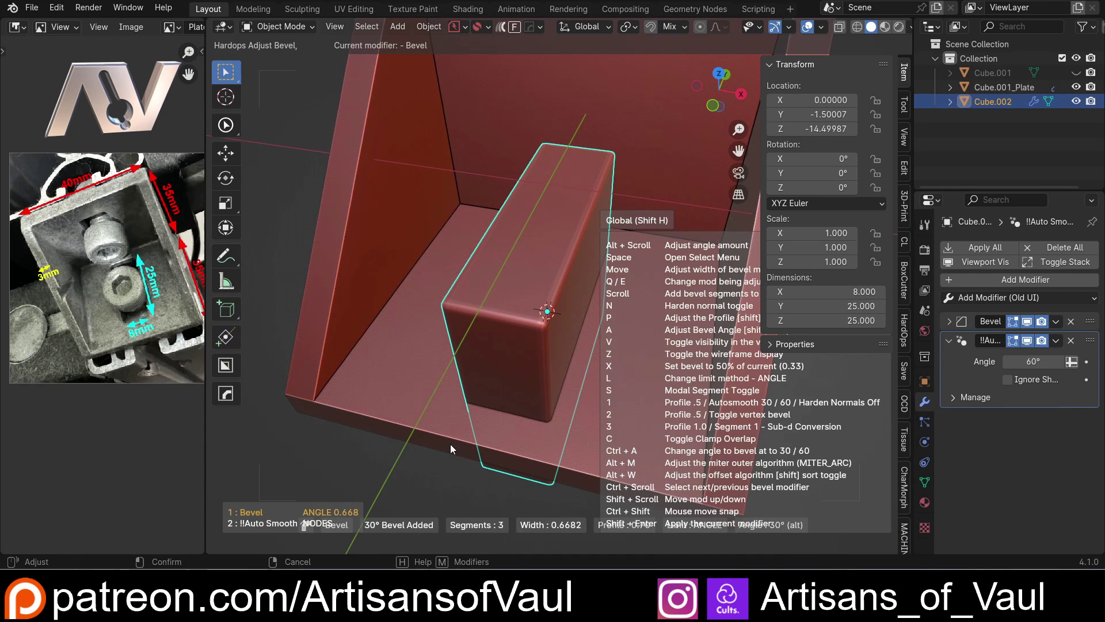
pyautogui.press('h')
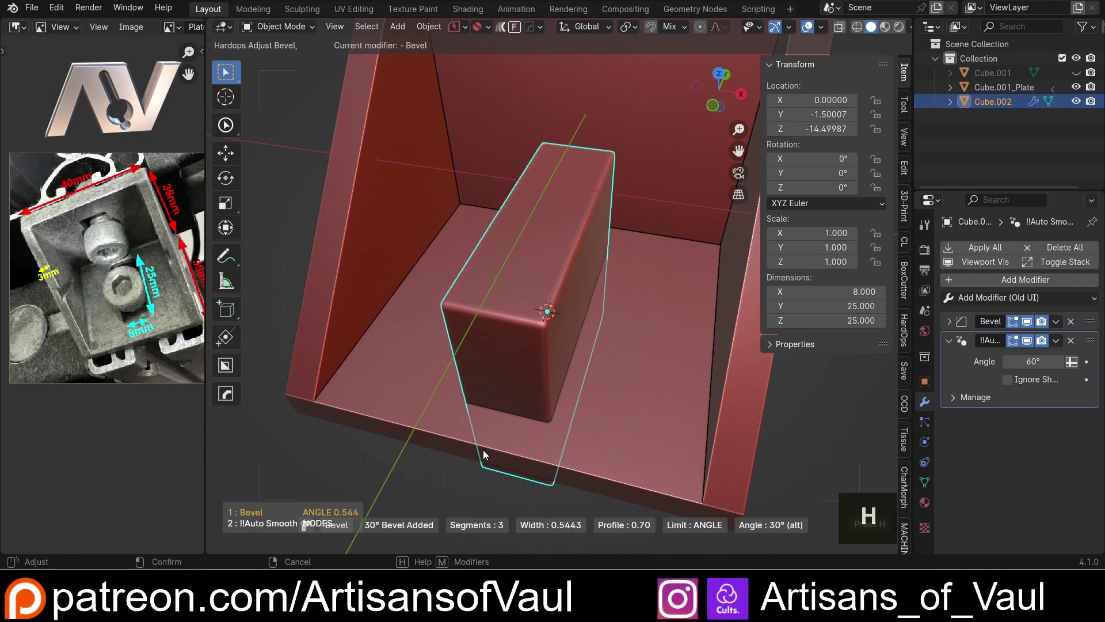
pyautogui.scroll(3)
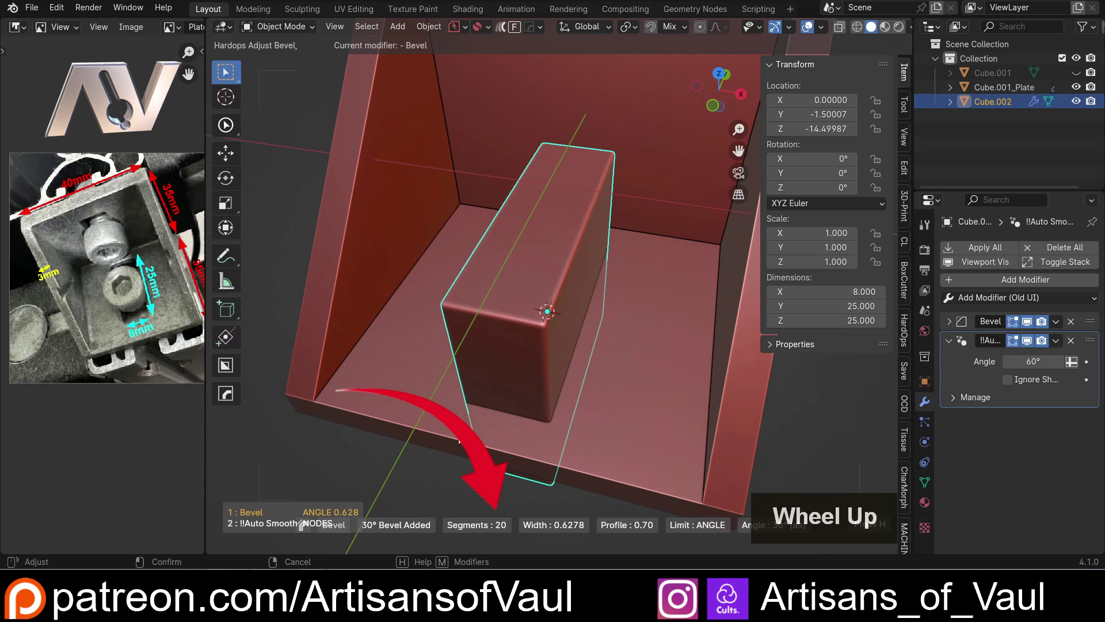
pyautogui.scroll(-3)
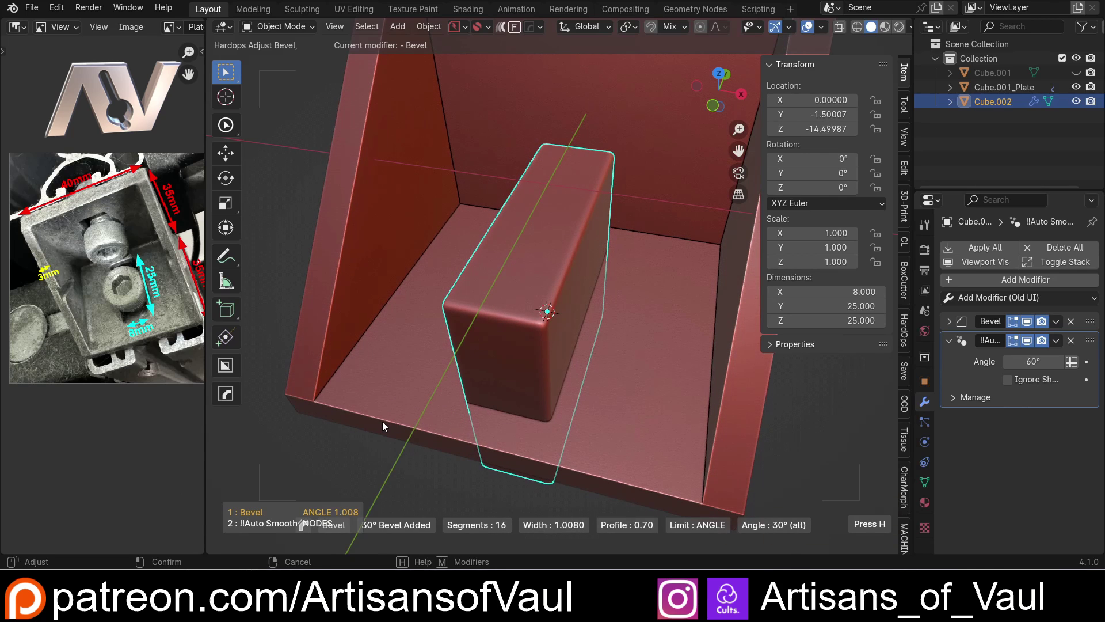
pyautogui.click(365, 425)
# Use the block as a Difference boolean cutter punching a slot through the plate's floor.
pyautogui.scroll(-3)
pyautogui.middleClick(541, 374)
pyautogui.click(616, 339)
# Boolean-cut the block out of the plate's floor as a slot and hide the cutter.
pyautogui.press('ctrl+KP_Subtract')
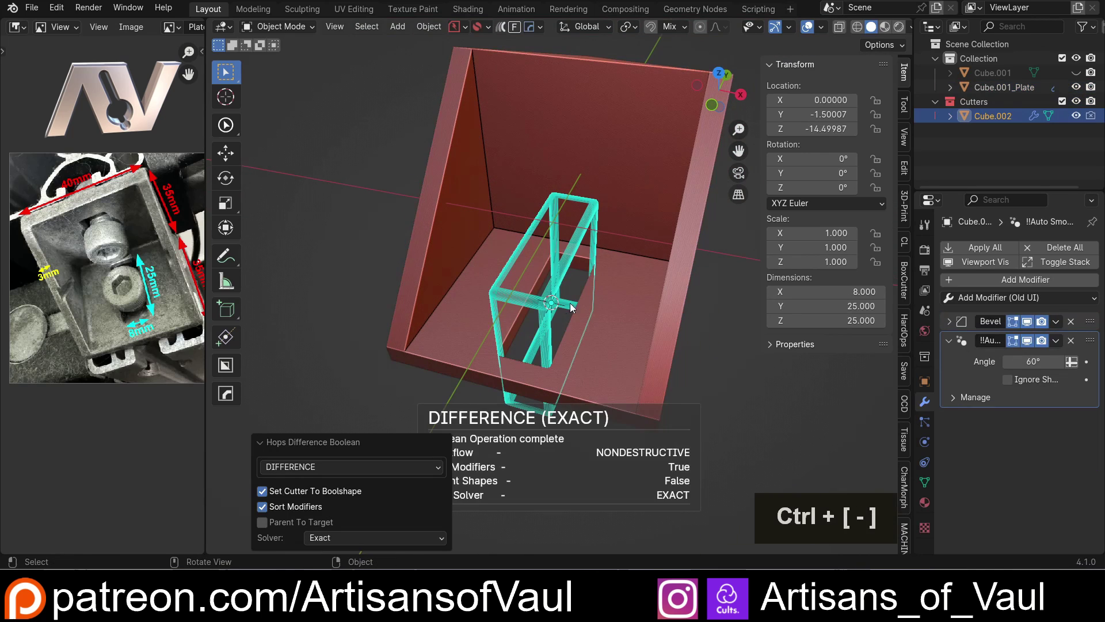
pyautogui.middleClick(534, 293)
pyautogui.scroll(3)
pyautogui.scroll(3)
pyautogui.click(517, 266)
pyautogui.press('h')
pyautogui.middleClick(509, 330)
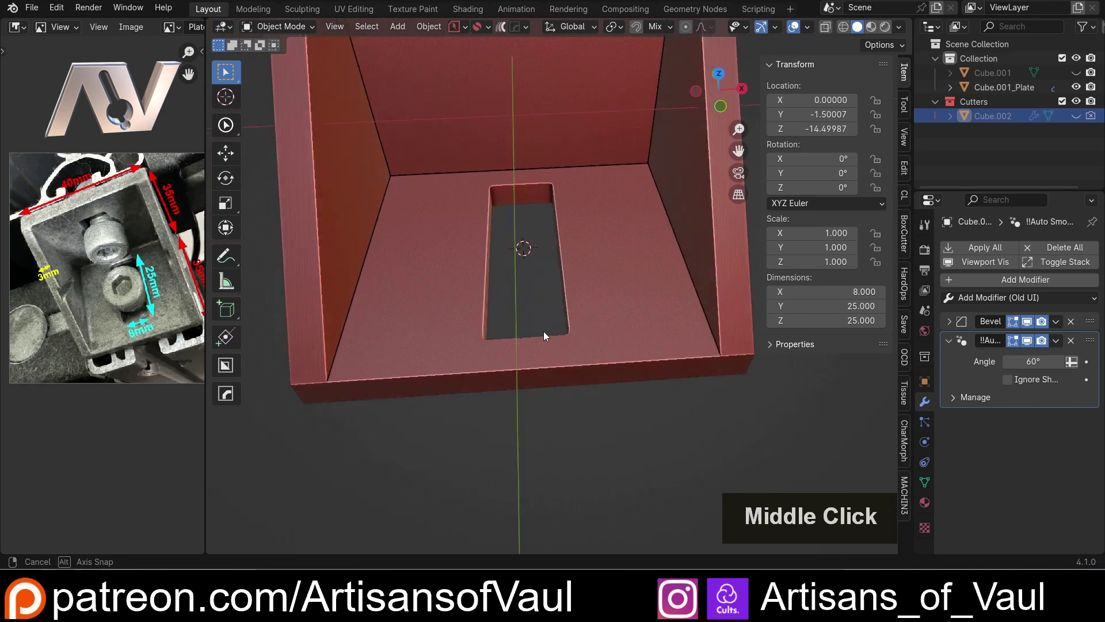
pyautogui.middleClick(535, 344)
# Reveal the hidden slot cutter box again via the Hard Ops Q menu.
pyautogui.click(587, 313)
pyautogui.press('q')
pyautogui.click(575, 328)
pyautogui.middleClick(474, 380)
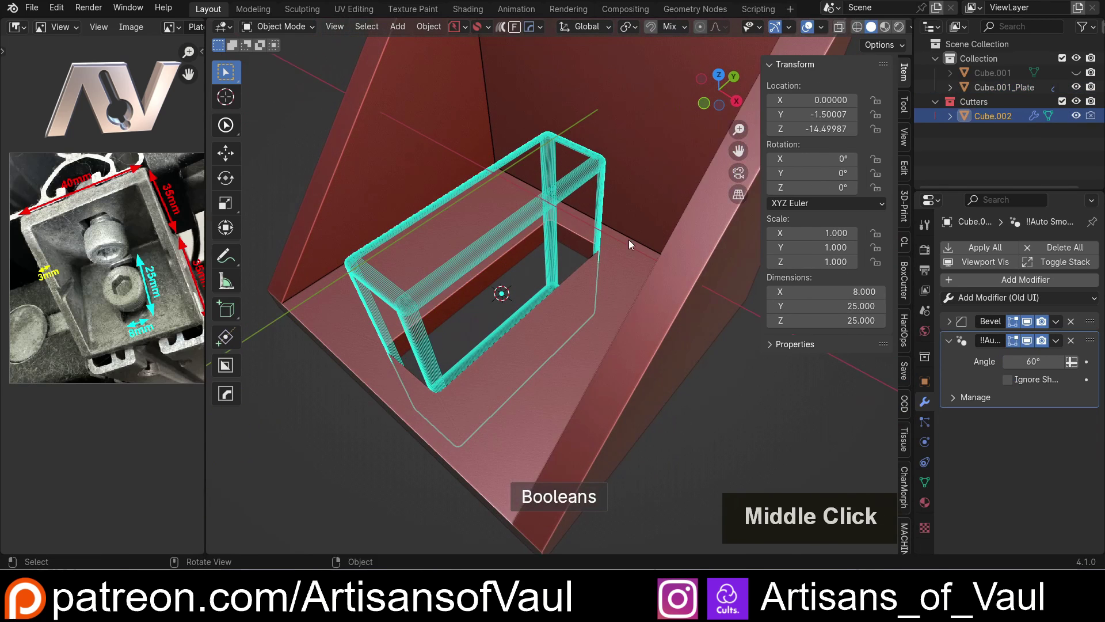
pyautogui.middleClick(465, 338)
pyautogui.middleClick(477, 333)
pyautogui.middleClick(478, 334)
pyautogui.press('g')
pyautogui.press('y')
pyautogui.press('Escape')
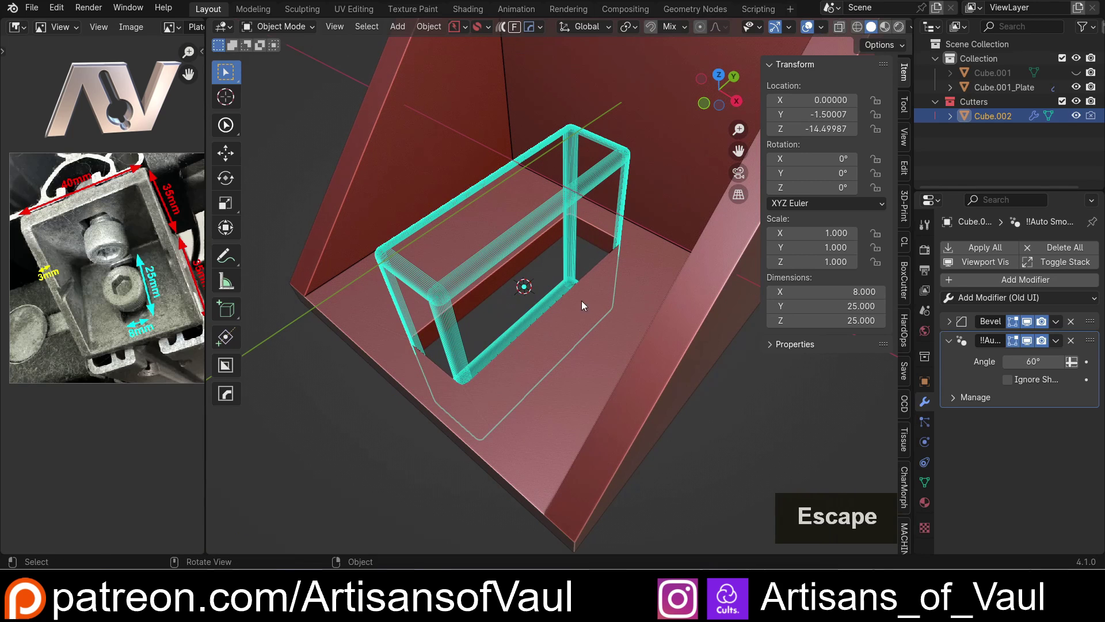
# Round the cutter's corners with Hard Ops Adjust Bevel, adjusting segments, and confirm.
pyautogui.press('q')
pyautogui.click(568, 256)
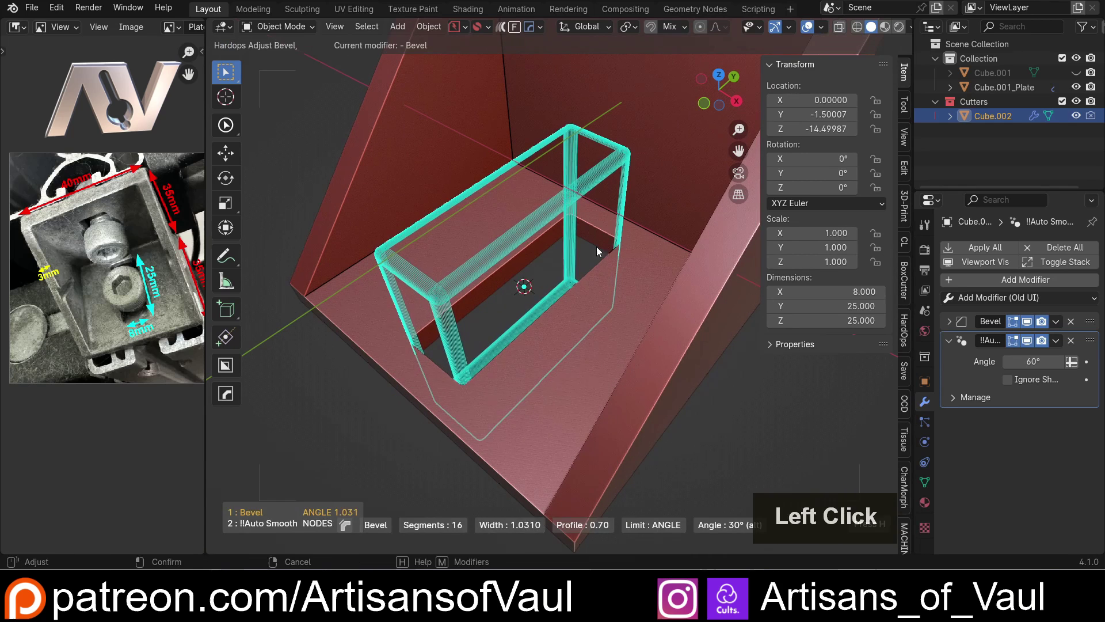
pyautogui.press('Tab')
pyautogui.click(533, 240)
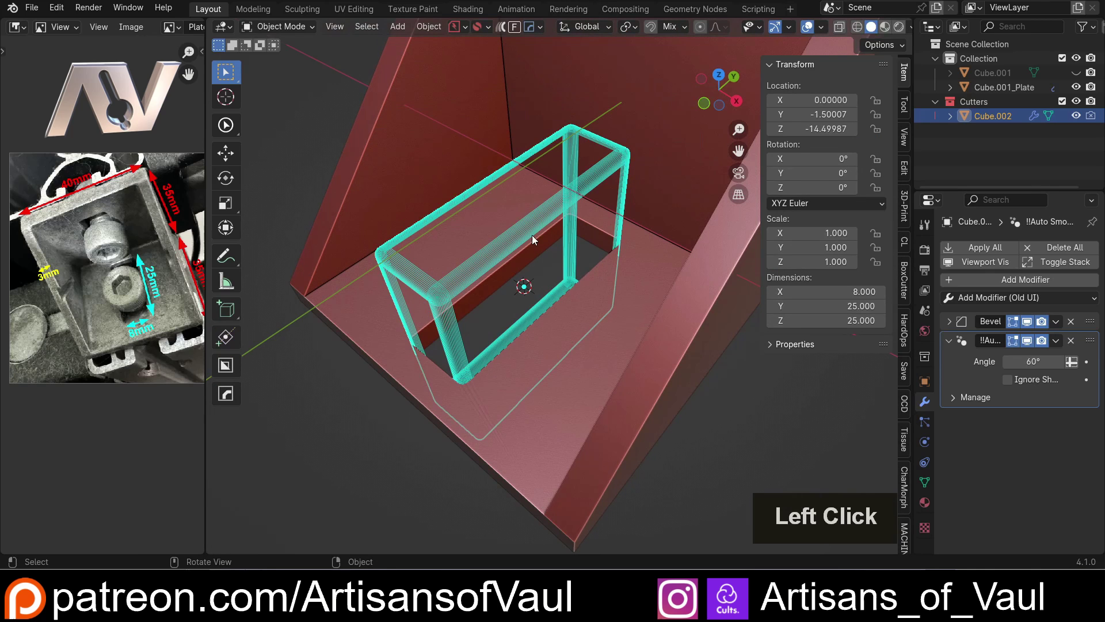
# Hide the slot cutter and inspect the rounded slot in the floor.
pyautogui.press('h')
pyautogui.scroll(-3)
pyautogui.middleClick(503, 261)
pyautogui.middleClick(541, 268)
pyautogui.middleClick(529, 279)
pyautogui.scroll(3)
pyautogui.middleClick(534, 275)
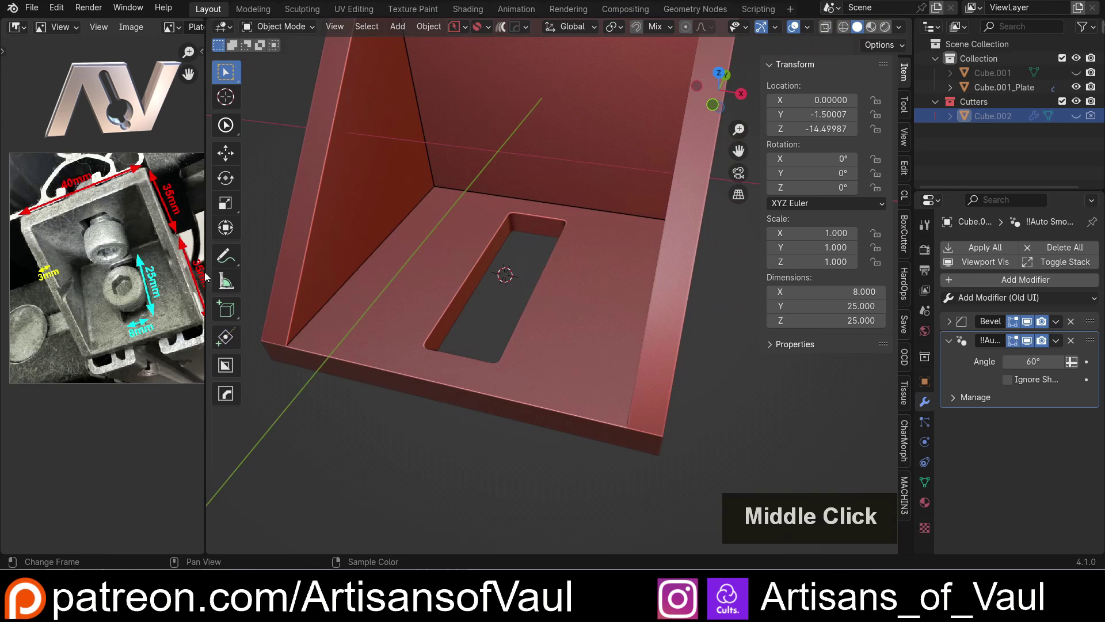
pyautogui.middleClick(465, 307)
pyautogui.middleClick(444, 319)
pyautogui.middleClick(441, 320)
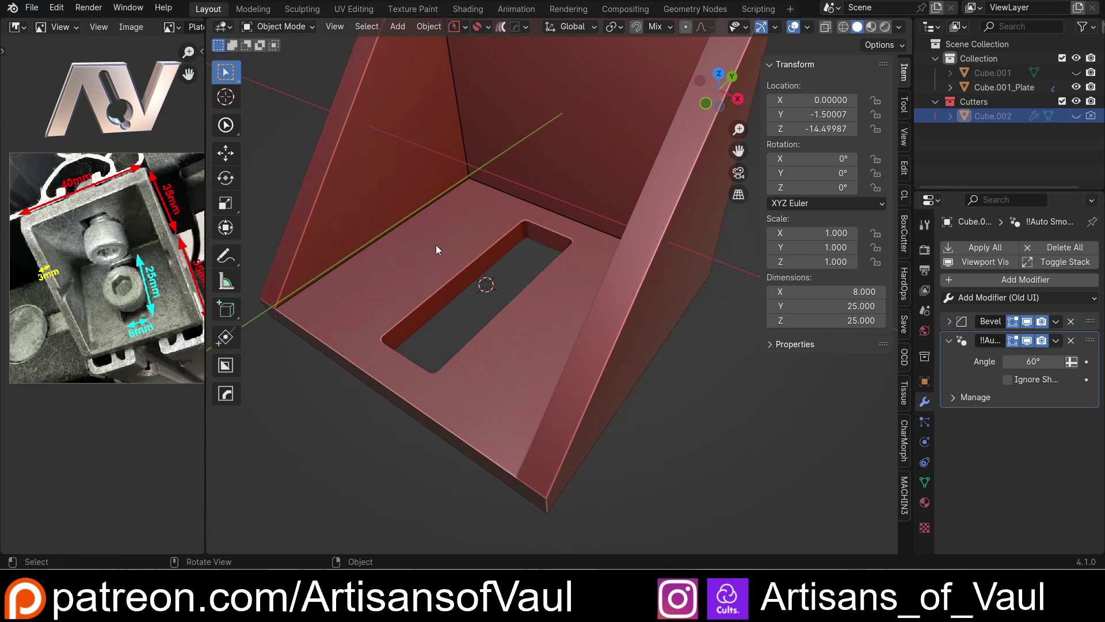
pyautogui.click(72, 12)
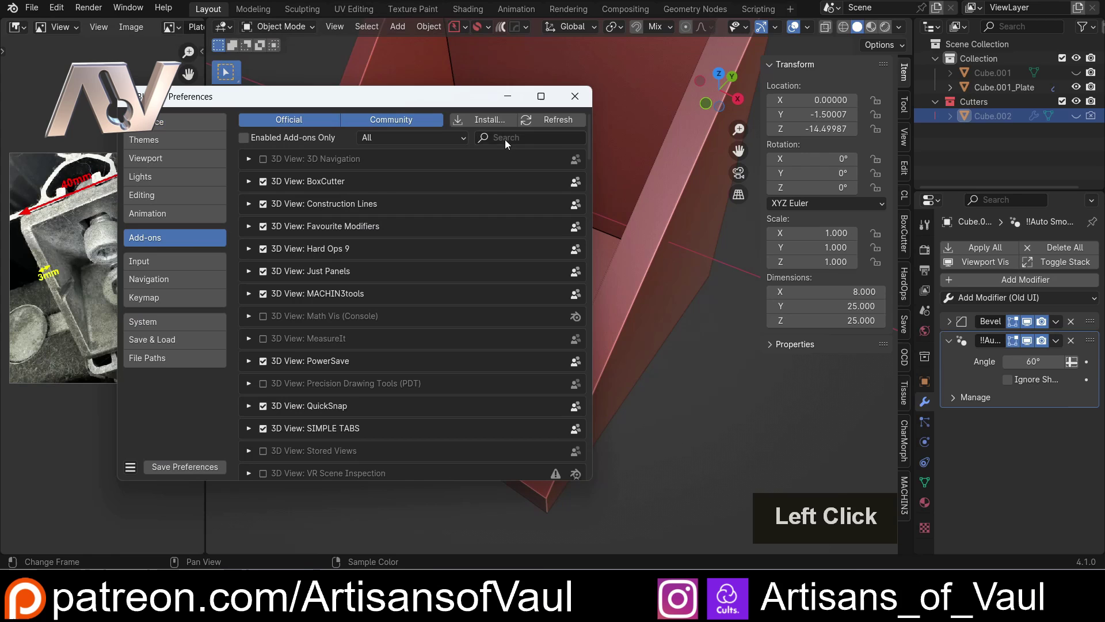
pyautogui.press('b')
pyautogui.press('o')
pyautogui.press('l')
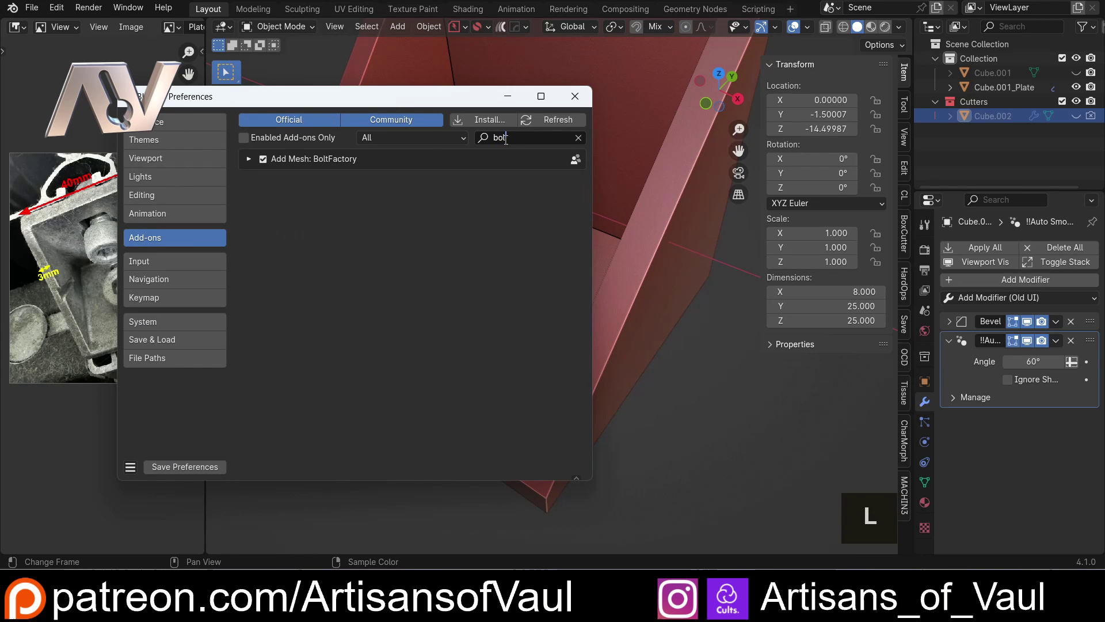
pyautogui.click(250, 164)
pyautogui.doubleClick(250, 164)
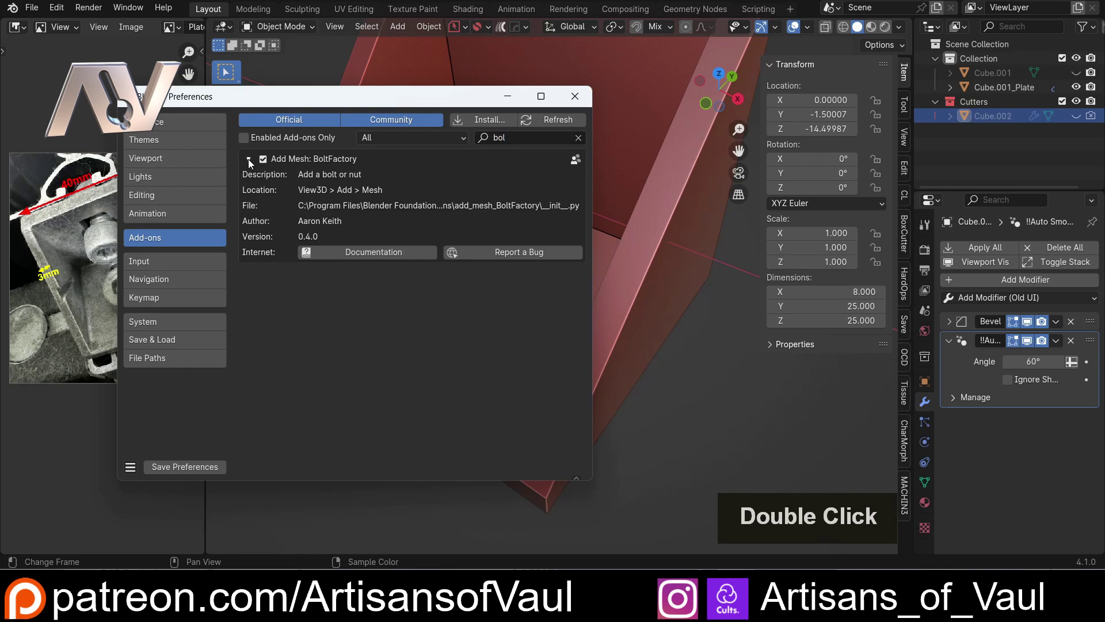
pyautogui.click(250, 164)
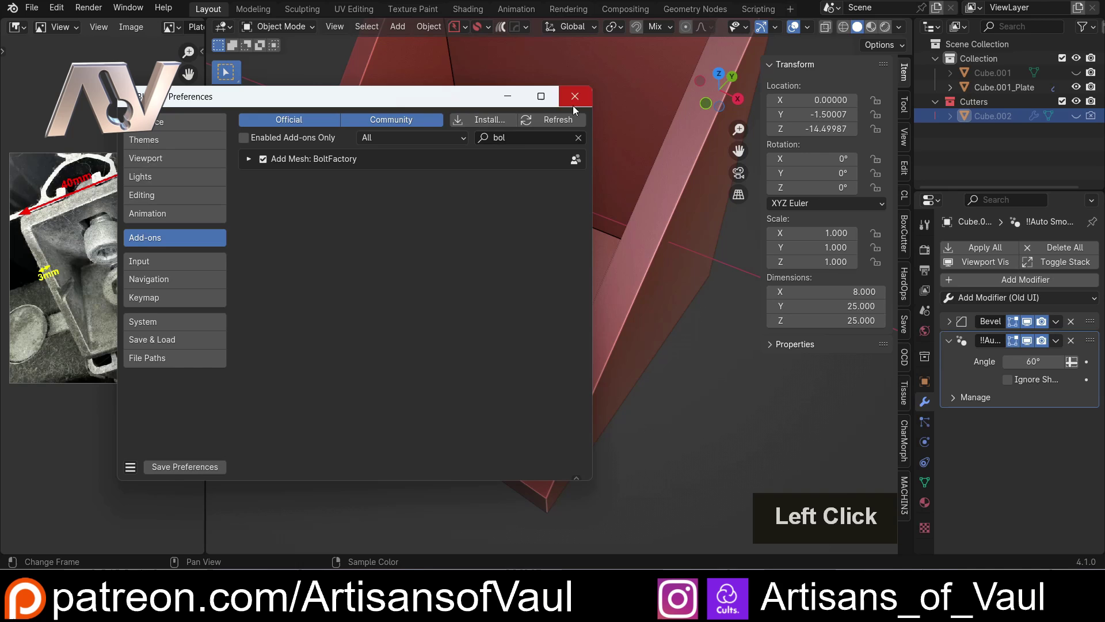
pyautogui.click(581, 107)
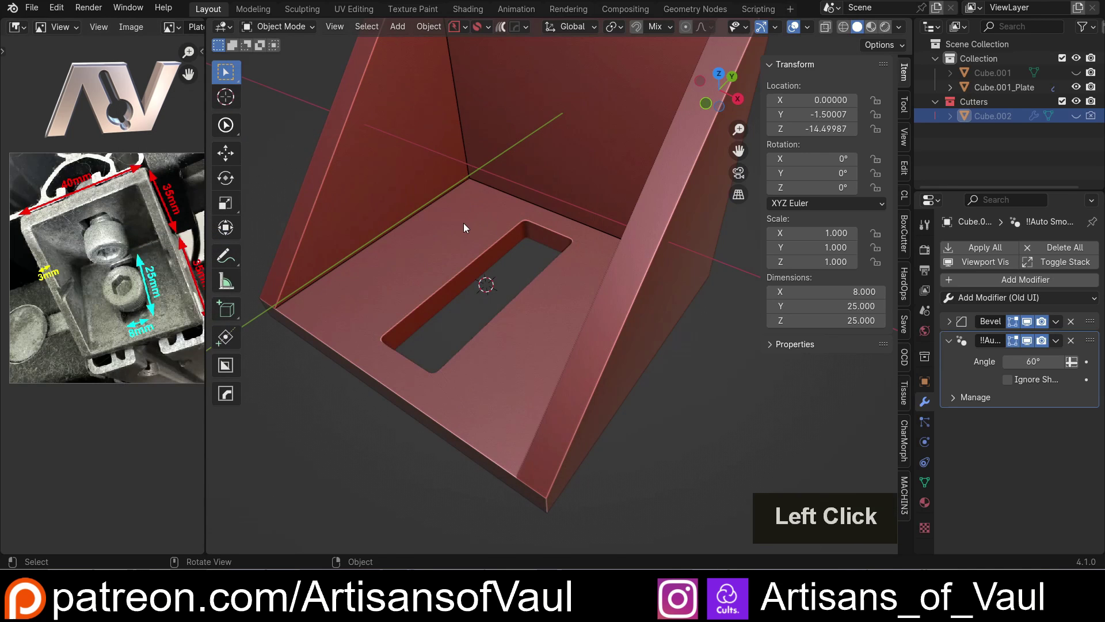
# Add a Bolt mesh from the Shift+A menu into the scene at the slot.
pyautogui.press('shift+a')
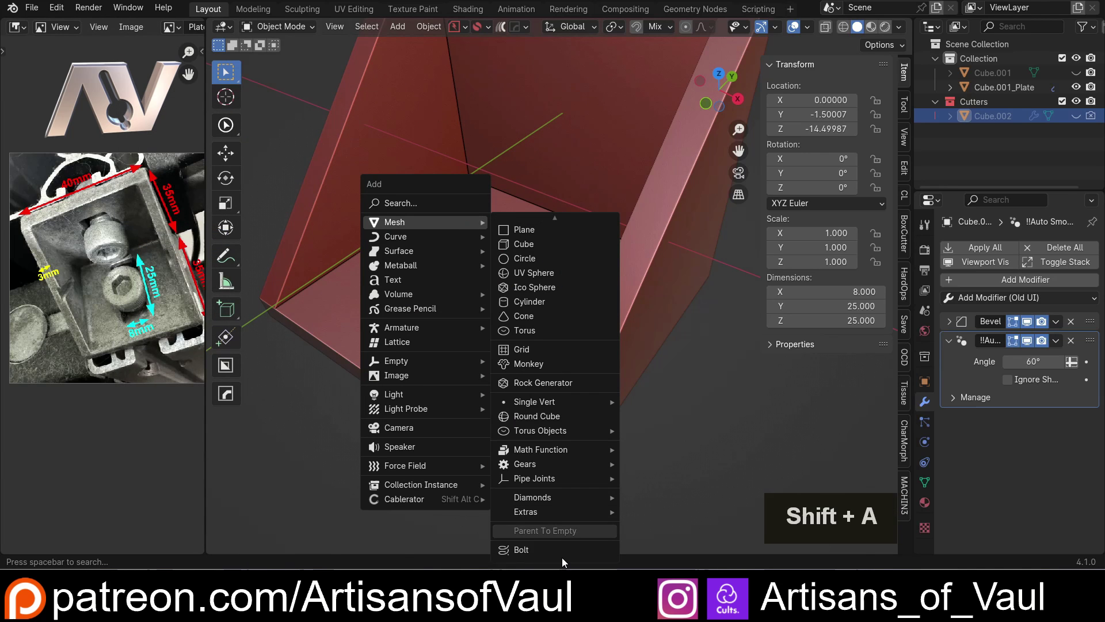
pyautogui.click(535, 555)
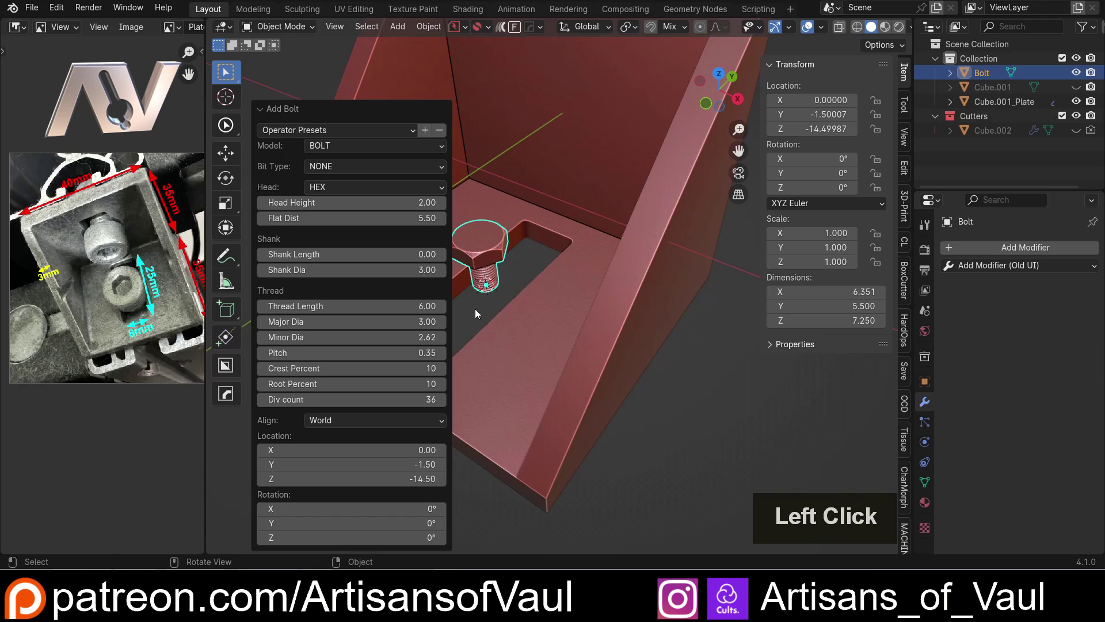
pyautogui.middleClick(545, 282)
pyautogui.middleClick(578, 268)
pyautogui.middleClick(601, 261)
pyautogui.middleClick(624, 235)
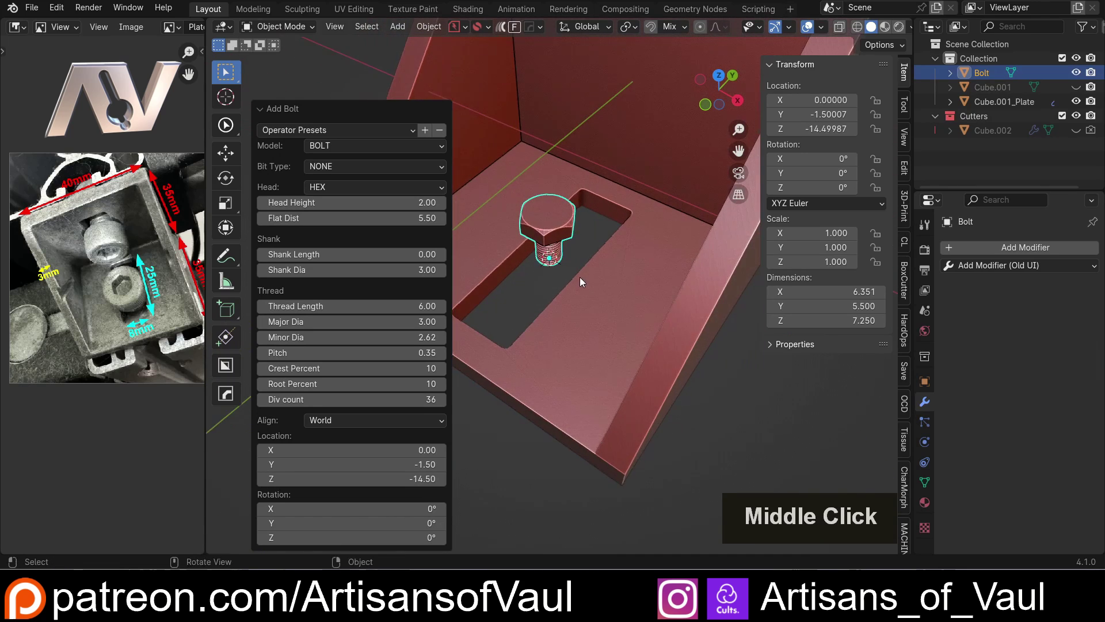
pyautogui.middleClick(561, 326)
pyautogui.scroll(3)
pyautogui.middleClick(546, 333)
pyautogui.middleClick(599, 300)
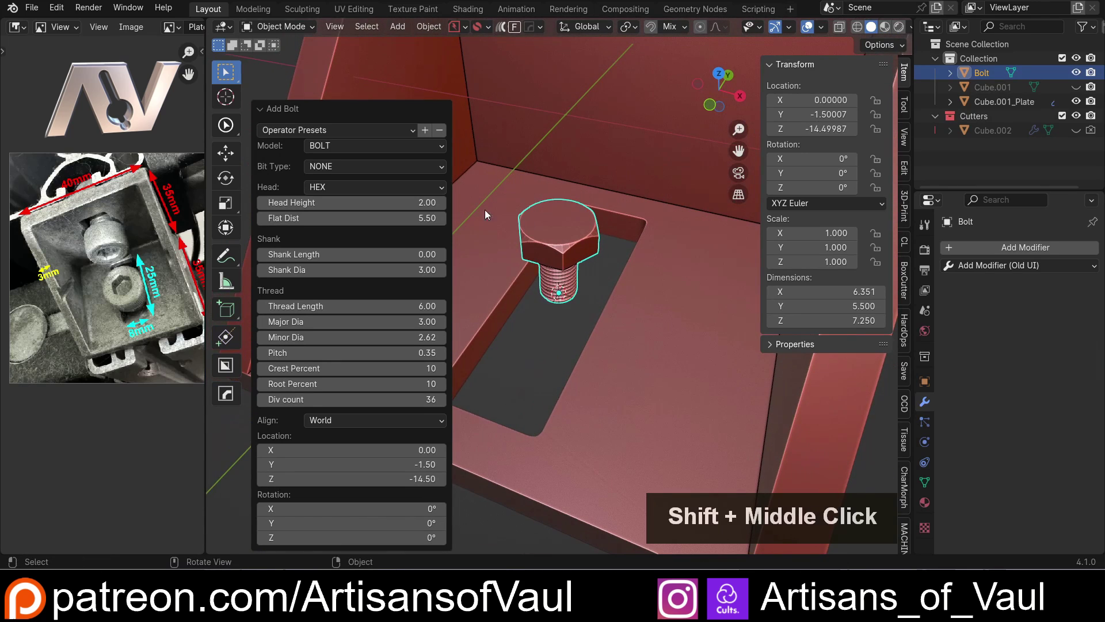
# Set the bolt's Head to CAP and Bit Type to ALLEN in the Add Bolt panel.
pyautogui.click(370, 190)
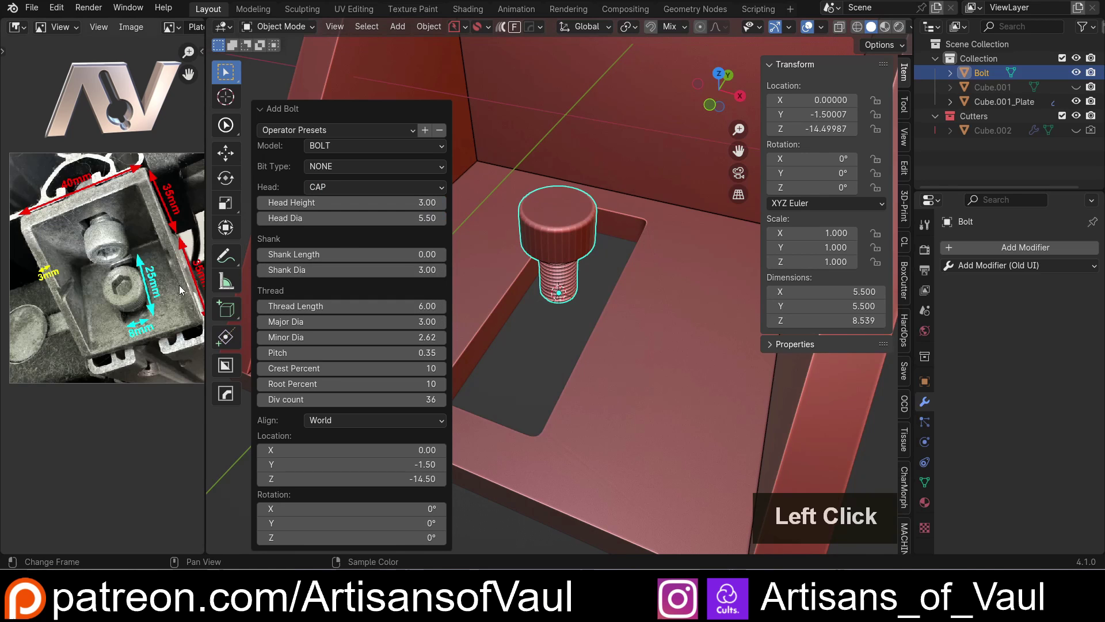
pyautogui.click(382, 170)
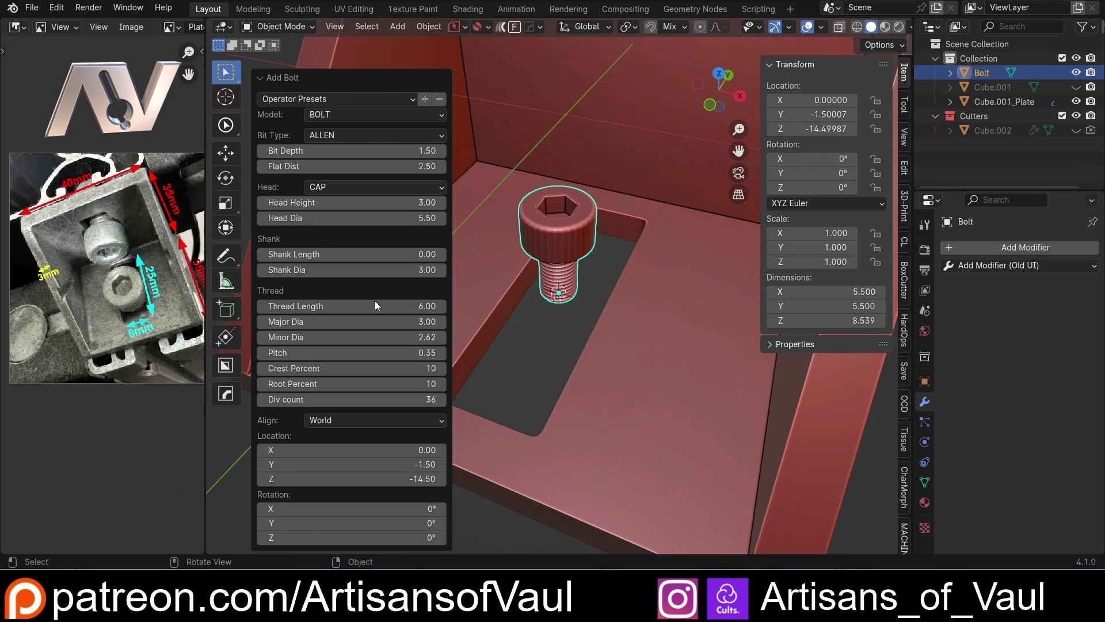
pyautogui.click(562, 311)
pyautogui.doubleClick(570, 253)
pyautogui.scroll(-3)
pyautogui.click(713, 110)
# In a straight-on view, scale the bolt up to about 1.6.
pyautogui.press('shift+z')
pyautogui.middleClick(576, 277)
pyautogui.scroll(3)
pyautogui.press('s')
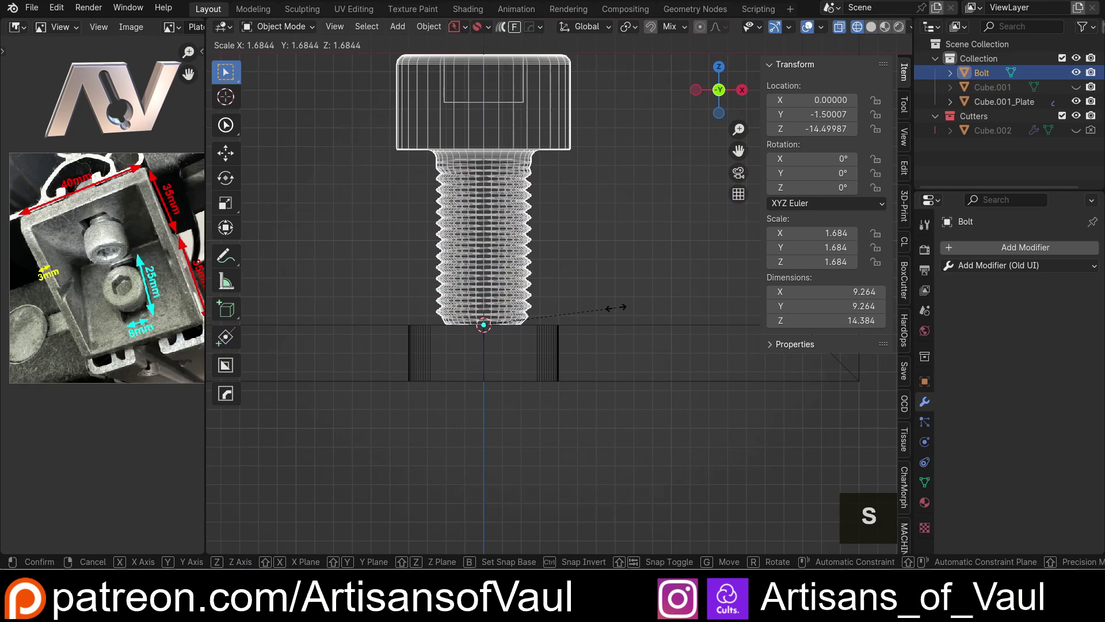
pyautogui.click(612, 311)
# Move the bolt down along Z so its shank passes through the slot, undoing and redoing to check.
pyautogui.press('g')
pyautogui.press('z')
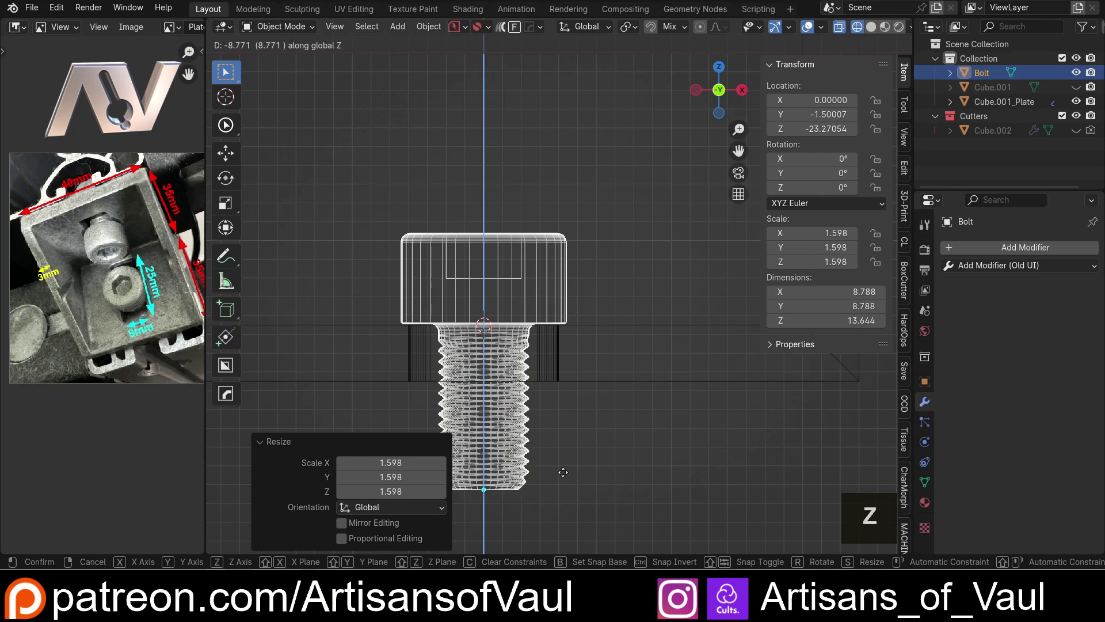
pyautogui.click(564, 478)
pyautogui.middleClick(513, 285)
pyautogui.press('ctrl+z')
pyautogui.scroll(-3)
pyautogui.press('ctrl+shift+z')
pyautogui.press('shift+z')
# Orbit around the lowered bolt, selecting it to review its seat in the slot.
pyautogui.scroll(-3)
pyautogui.click(450, 398)
pyautogui.doubleClick(552, 292)
pyautogui.rightClick(552, 292)
pyautogui.click(511, 282)
pyautogui.scroll(3)
pyautogui.click(445, 426)
pyautogui.middleClick(459, 334)
pyautogui.middleClick(441, 334)
pyautogui.scroll(3)
pyautogui.click(429, 284)
pyautogui.middleClick(412, 285)
pyautogui.middleClick(421, 282)
pyautogui.scroll(3)
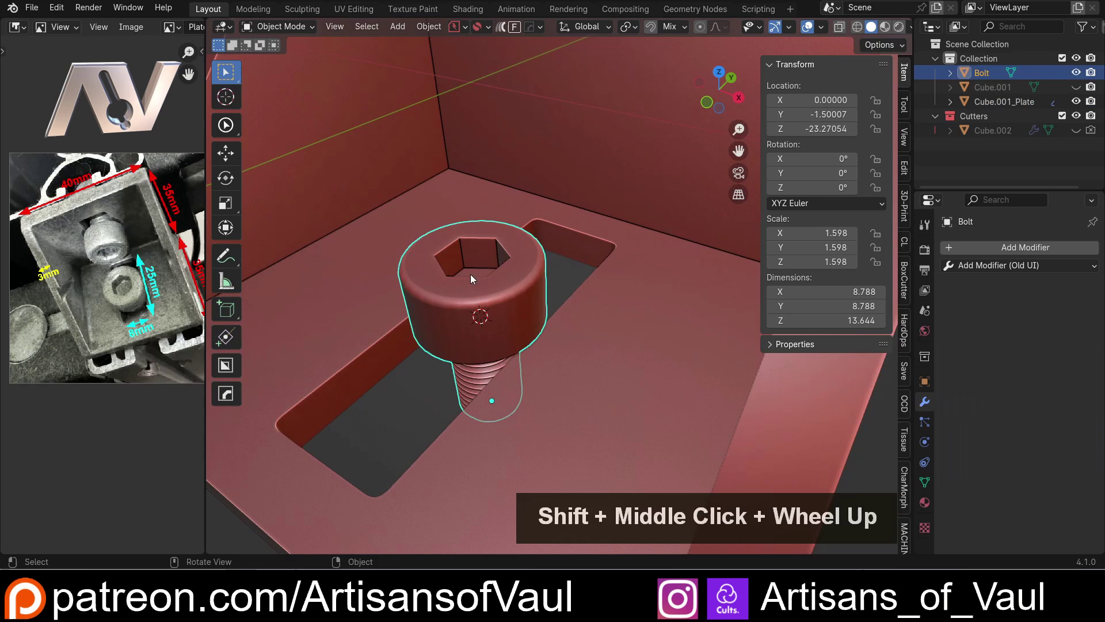
# Zoom in on the bolt head and enter Edit Mode on the bolt mesh.
pyautogui.middleClick(439, 266)
pyautogui.middleClick(467, 284)
pyautogui.scroll(3)
pyautogui.middleClick(416, 289)
pyautogui.middleClick(437, 281)
pyautogui.scroll(3)
pyautogui.scroll(-3)
pyautogui.middleClick(394, 281)
pyautogui.press('Tab')
# Orbit the view around the hex socket to inspect its vertices.
pyautogui.middleClick(466, 221)
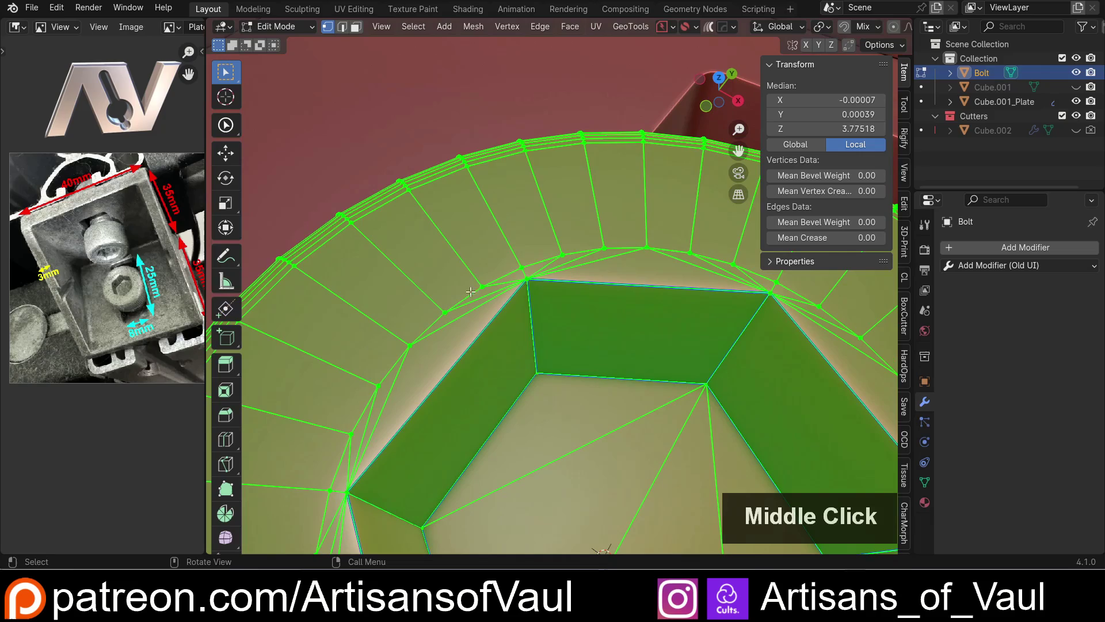
pyautogui.scroll(-3)
pyautogui.middleClick(607, 273)
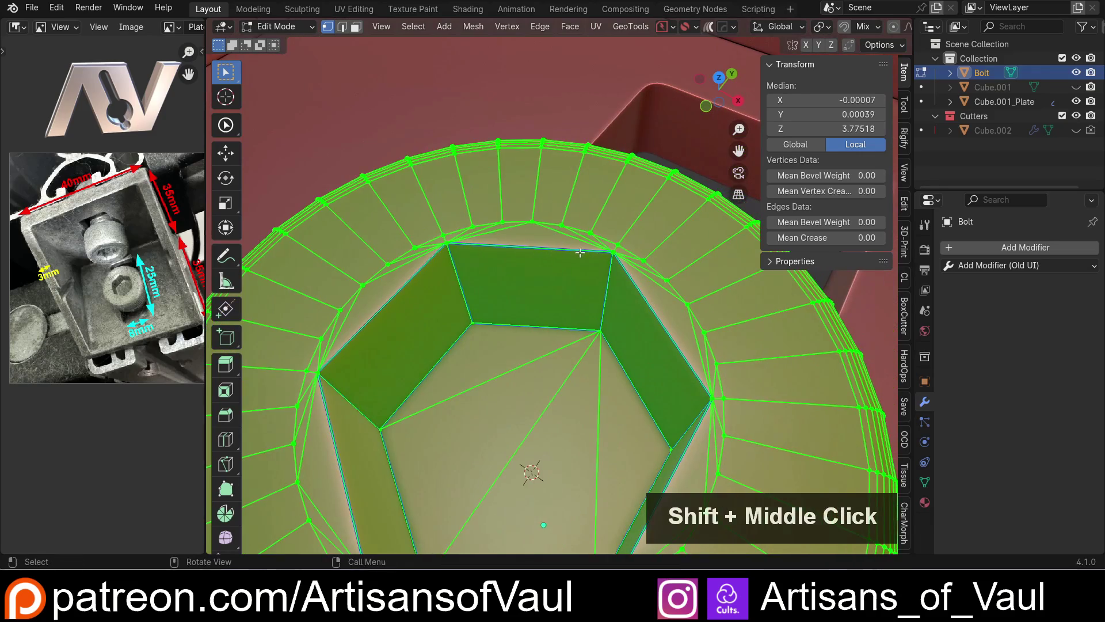
pyautogui.scroll(-3)
pyautogui.middleClick(535, 284)
pyautogui.middleClick(502, 350)
pyautogui.middleClick(498, 299)
pyautogui.middleClick(500, 271)
pyautogui.scroll(3)
pyautogui.scroll(-3)
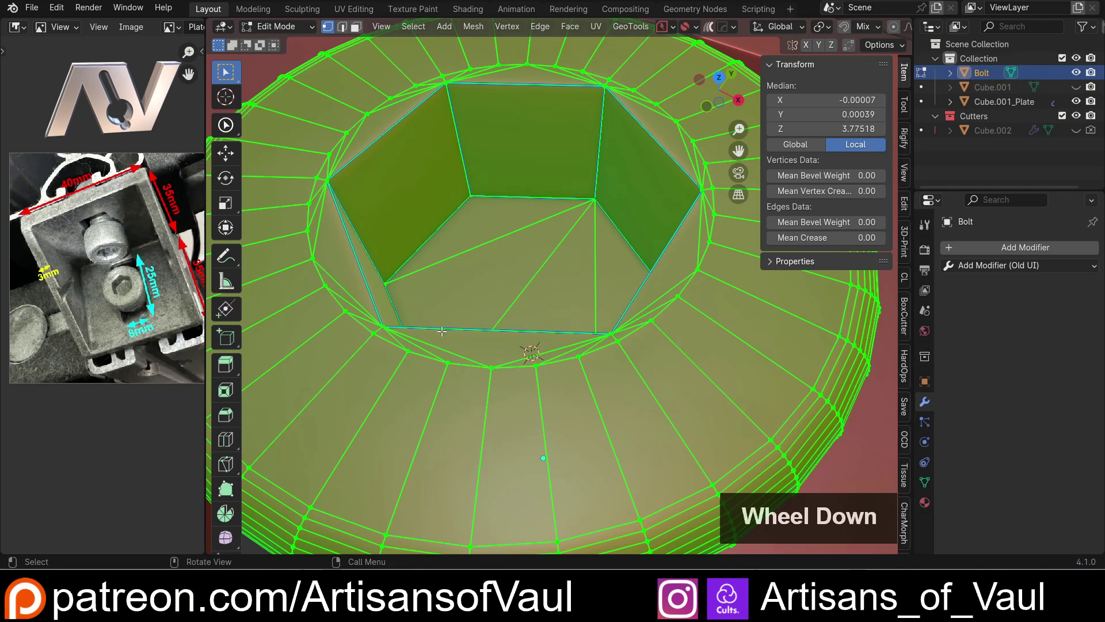
pyautogui.scroll(-3)
pyautogui.middleClick(447, 328)
pyautogui.scroll(3)
pyautogui.scroll(-3)
pyautogui.middleClick(497, 312)
# Select an edge at the bottom of the hex socket and subdivide it with one cut.
pyautogui.press('Tab')
pyautogui.click(490, 335)
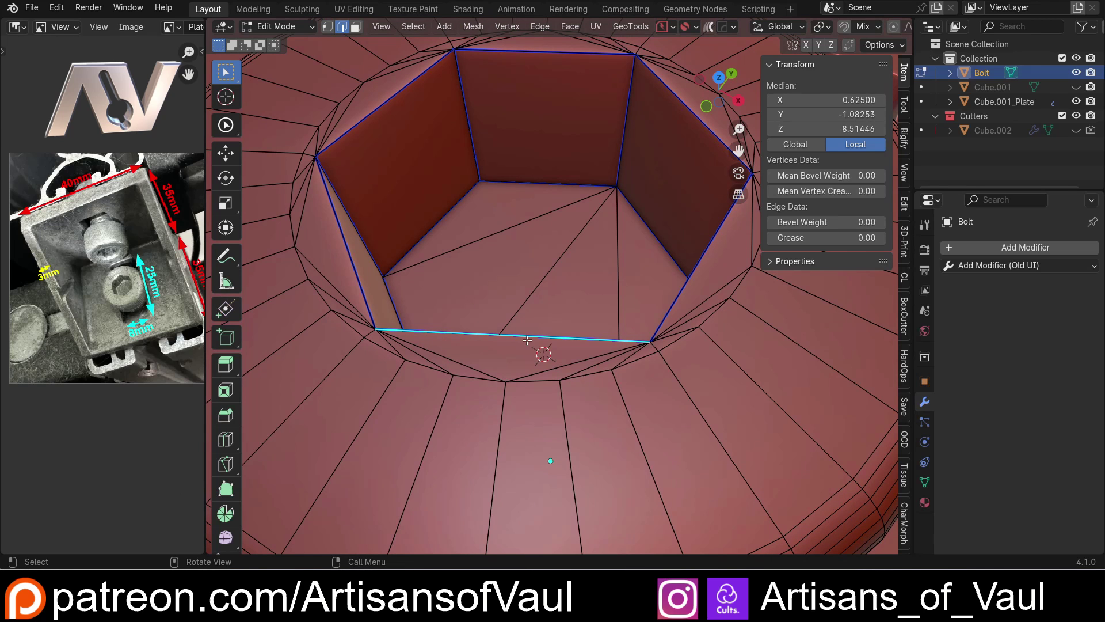
pyautogui.press('ctrl+e')
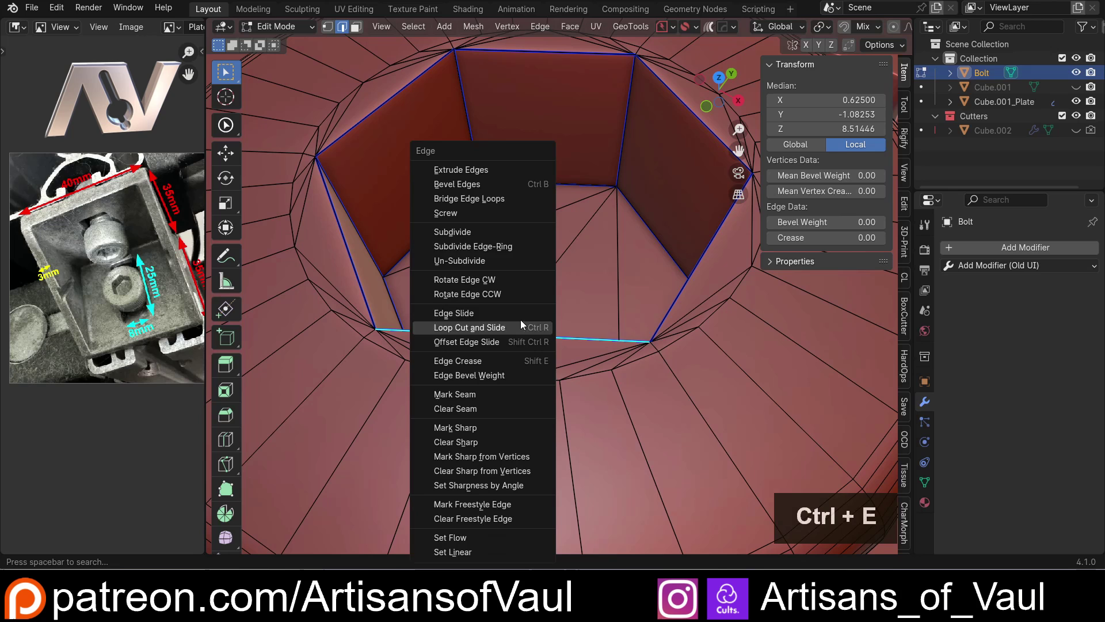
pyautogui.click(482, 236)
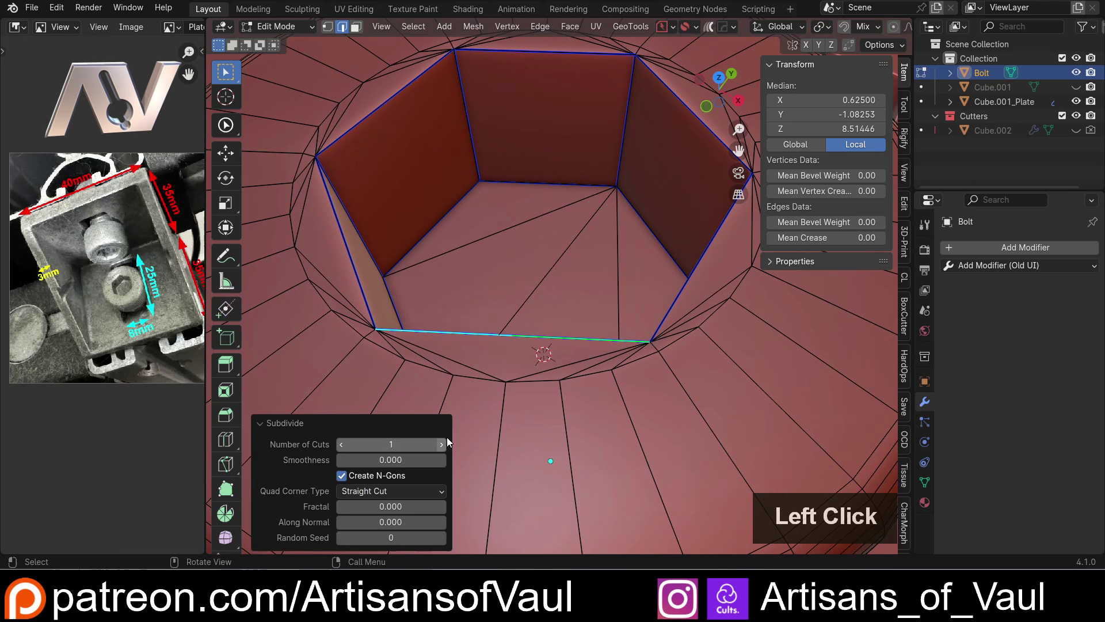
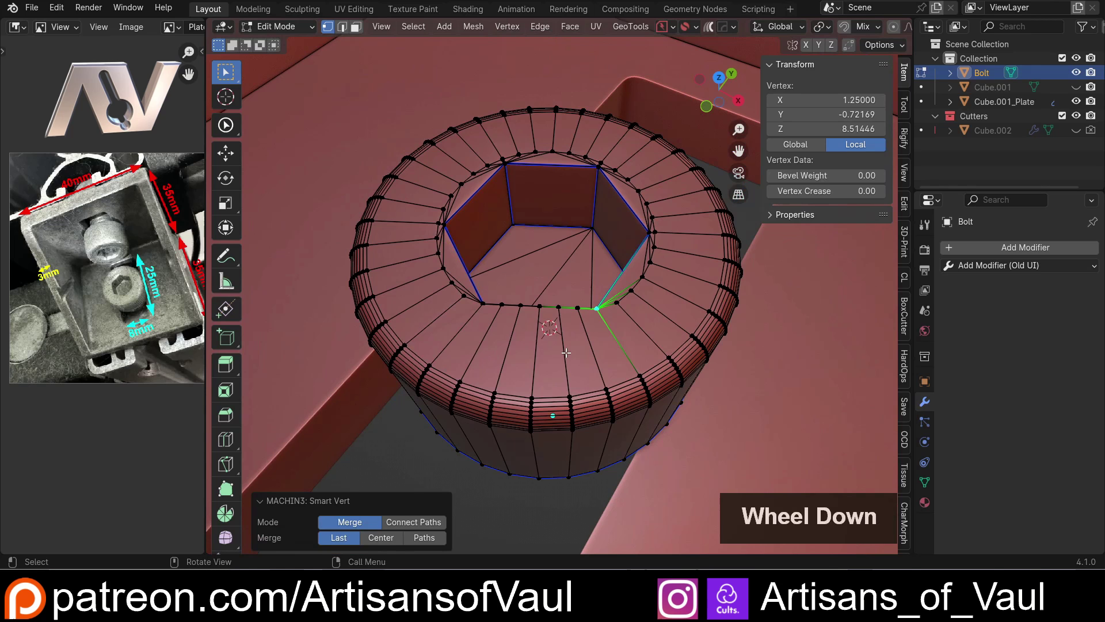
# Leave Edit Mode and orbit around the bracket to review the bolt in the slot.
pyautogui.press('Tab')
pyautogui.scroll(-3)
pyautogui.scroll(3)
pyautogui.scroll(-3)
pyautogui.middleClick(550, 309)
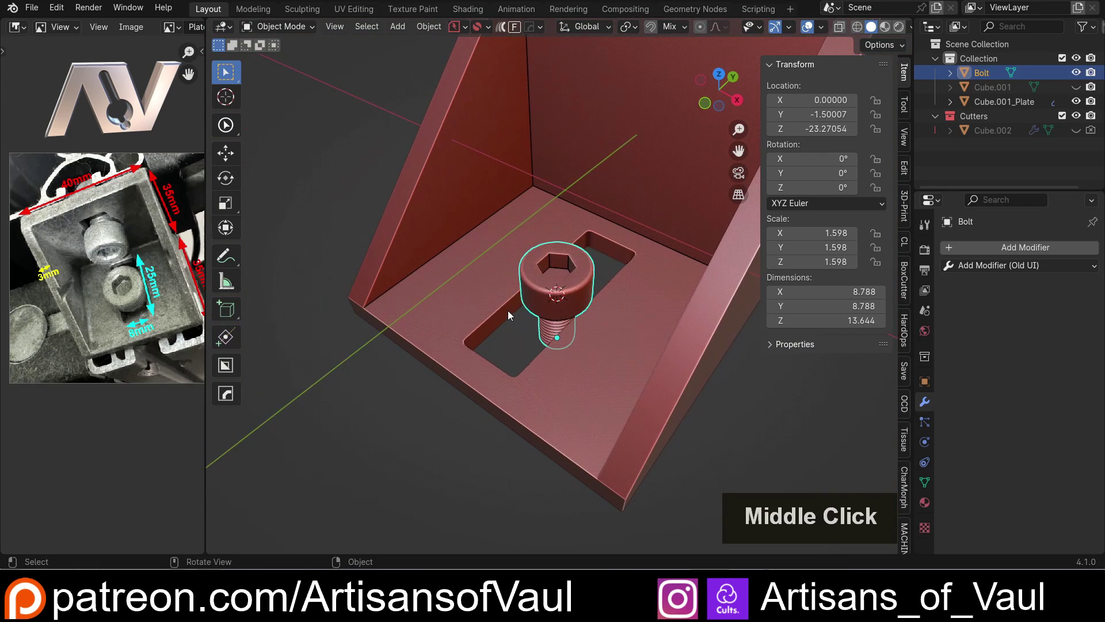
pyautogui.middleClick(538, 325)
pyautogui.middleClick(522, 335)
pyautogui.scroll(-3)
pyautogui.middleClick(482, 350)
pyautogui.middleClick(517, 380)
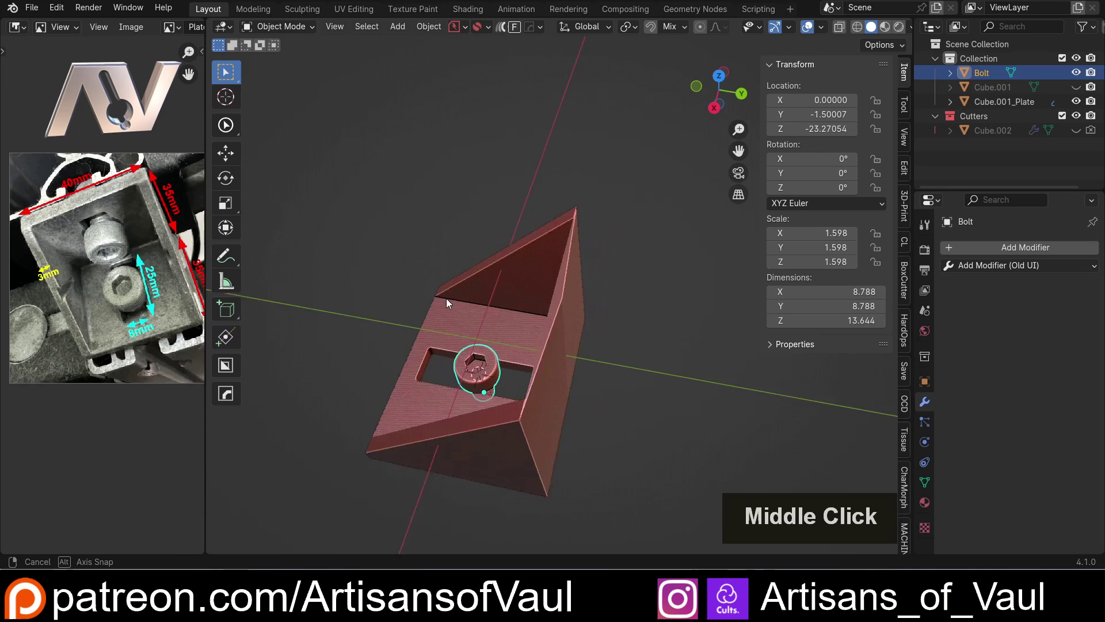
pyautogui.middleClick(479, 408)
pyautogui.scroll(3)
pyautogui.middleClick(468, 360)
# Select Cube.001_Plate and enter Edit Mode on the bracket plate.
pyautogui.click(599, 200)
pyautogui.middleClick(542, 278)
pyautogui.scroll(3)
pyautogui.middleClick(521, 335)
pyautogui.press('Tab')
pyautogui.click(538, 221)
pyautogui.click(562, 230)
pyautogui.scroll(-3)
pyautogui.press('Tab')
# Toggle the X mirror with Alt+X then undo, keeping the plate's mirror on X.
pyautogui.scroll(-3)
pyautogui.middleClick(501, 268)
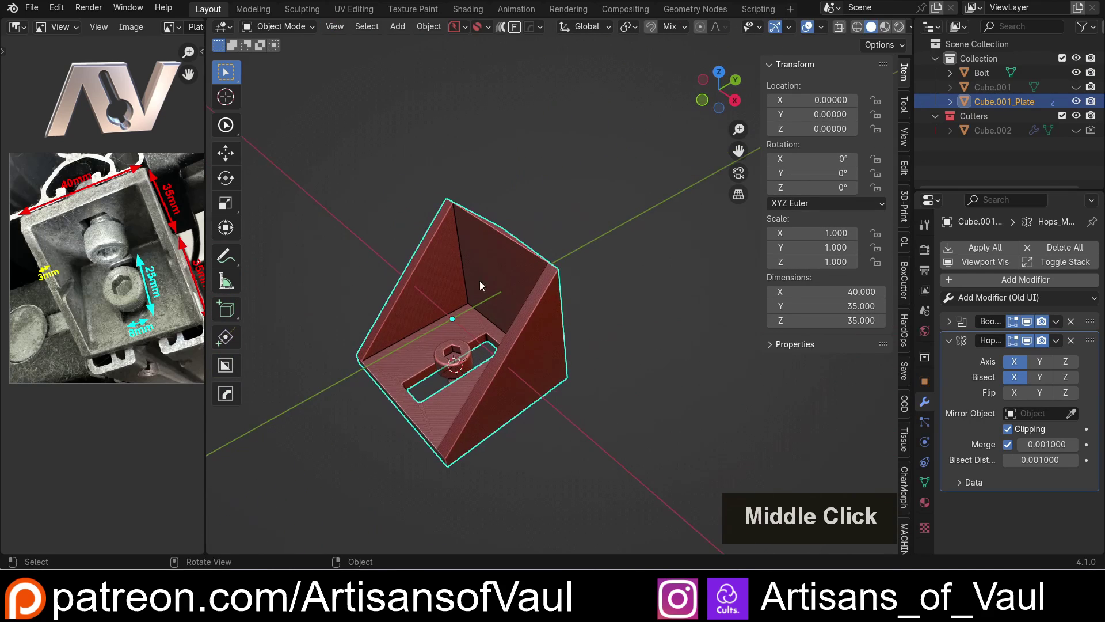
pyautogui.scroll(3)
pyautogui.middleClick(376, 375)
pyautogui.middleClick(454, 321)
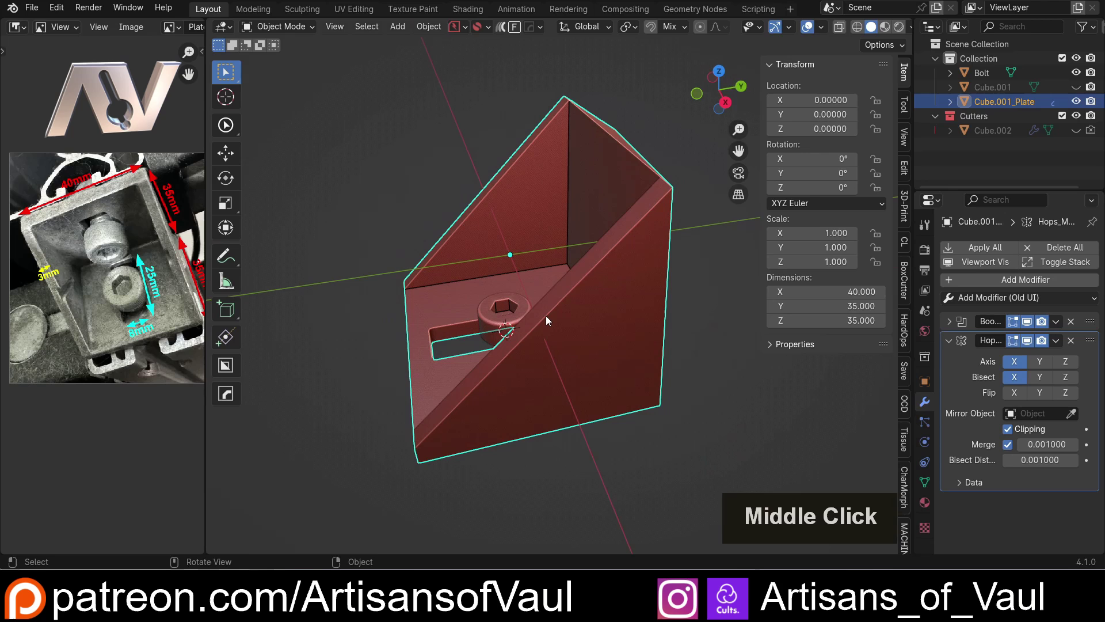
pyautogui.press('alt+x')
pyautogui.click(412, 271)
pyautogui.press('ctrl+z')
pyautogui.scroll(-3)
pyautogui.middleClick(500, 309)
# In Edit Mode, snap the 3D cursor onto the bracket's inner corner edge via Shift+S Cursor to Selected.
pyautogui.scroll(3)
pyautogui.press('Tab')
pyautogui.click(546, 286)
pyautogui.middleClick(516, 313)
pyautogui.middleClick(520, 335)
pyautogui.press('shift+s')
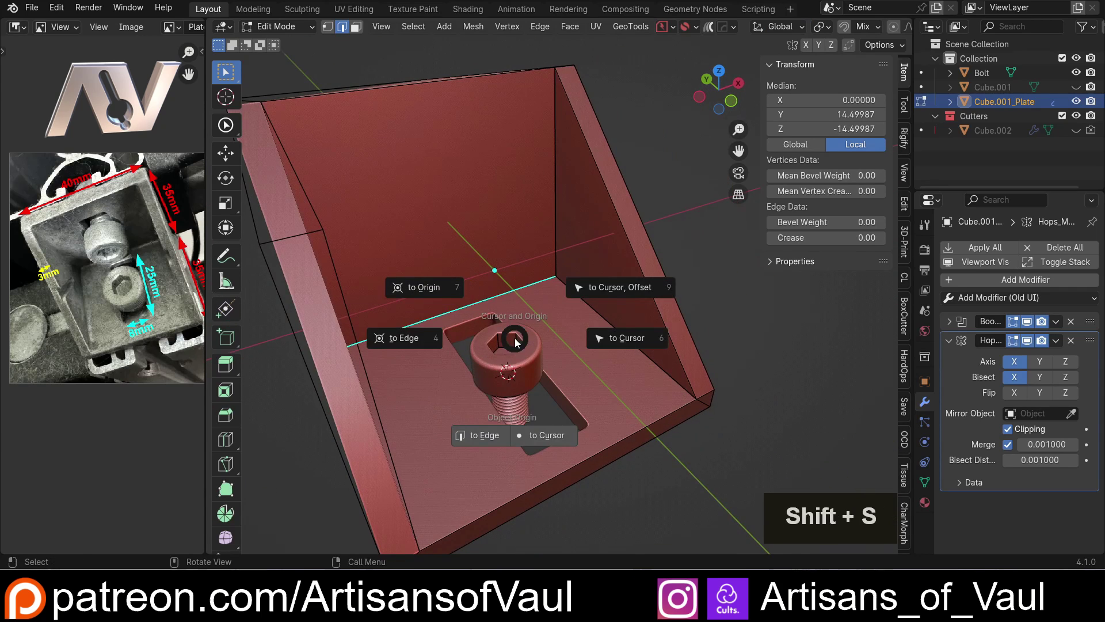
pyautogui.click(404, 338)
# Orbit around the plate and select its triangular side face.
pyautogui.middleClick(540, 309)
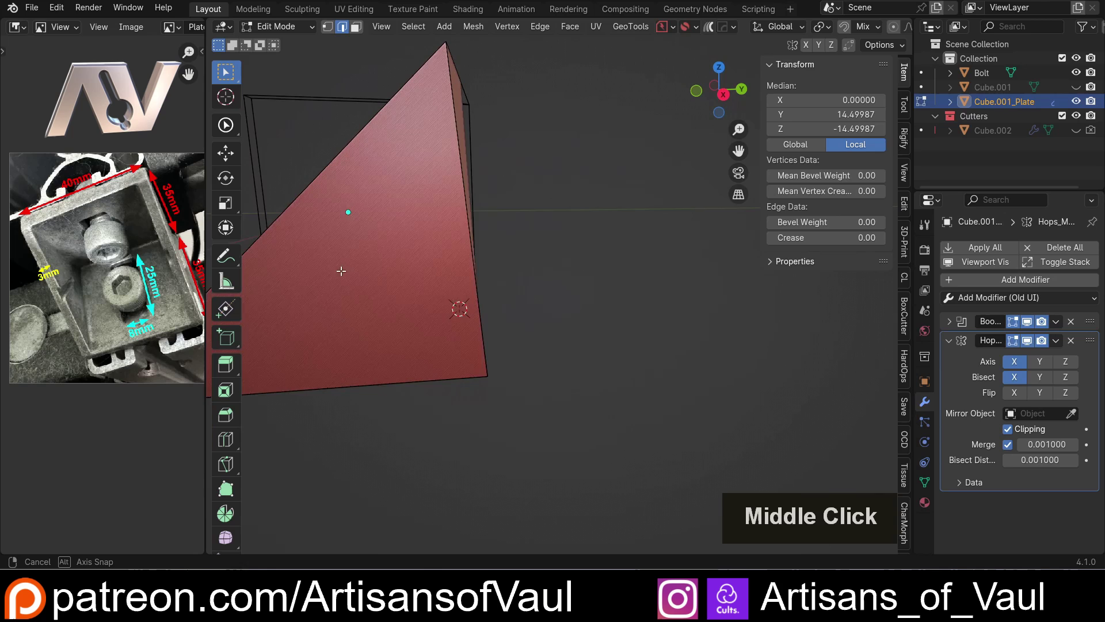
pyautogui.middleClick(448, 247)
pyautogui.click(723, 97)
pyautogui.scroll(3)
pyautogui.middleClick(509, 332)
pyautogui.middleClick(543, 320)
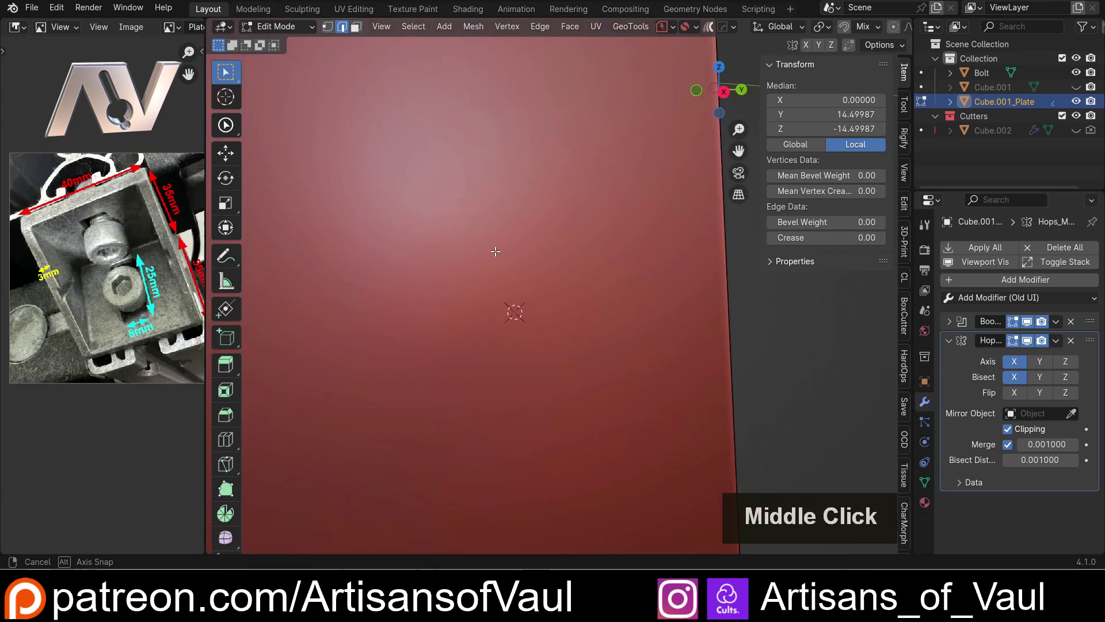
pyautogui.press('Tab')
pyautogui.click(627, 386)
pyautogui.scroll(-3)
pyautogui.middleClick(598, 355)
pyautogui.scroll(-3)
pyautogui.scroll(3)
pyautogui.middleClick(588, 305)
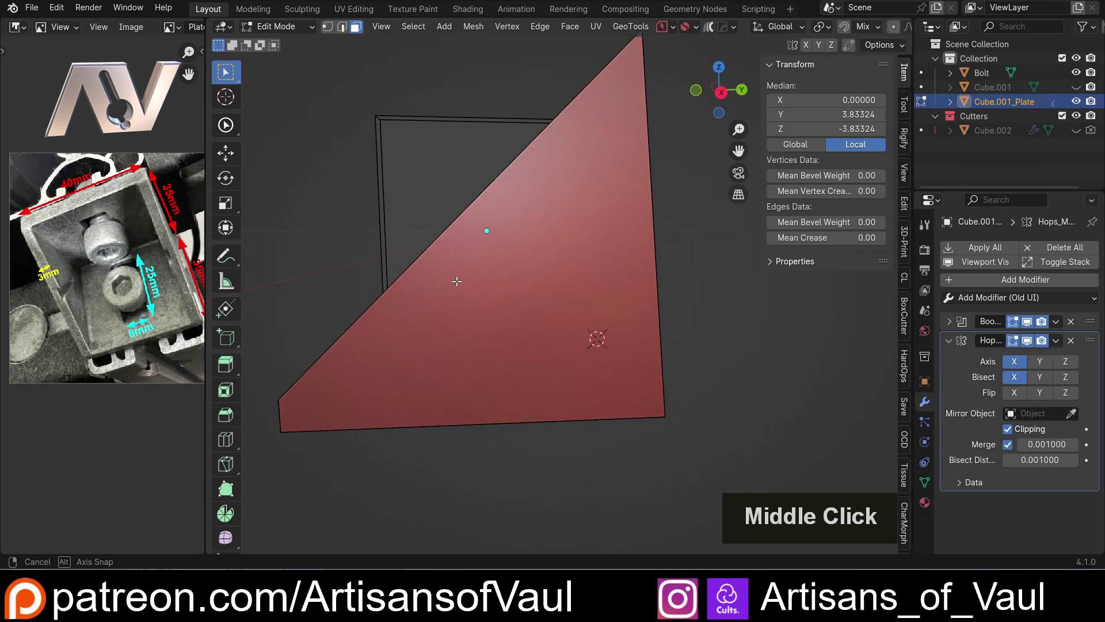
pyautogui.click(725, 100)
# Sketch a diagonal annotation guide across the side face and return to Object Mode.
pyautogui.middleClick(668, 346)
pyautogui.middleClick(620, 326)
pyautogui.scroll(3)
pyautogui.middleClick(439, 294)
pyautogui.click(221, 265)
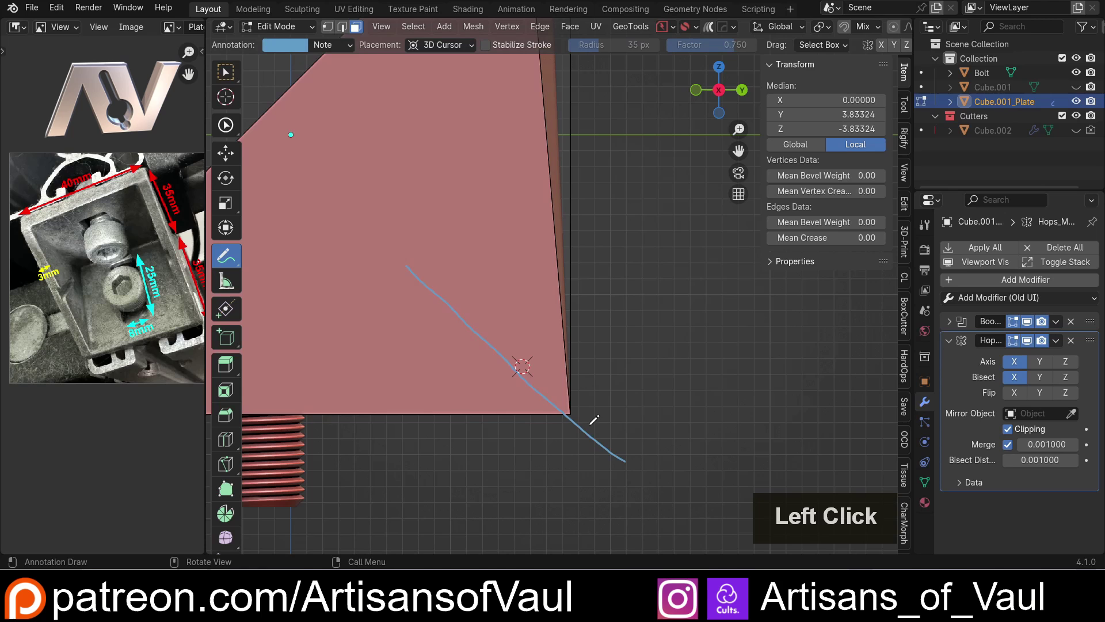
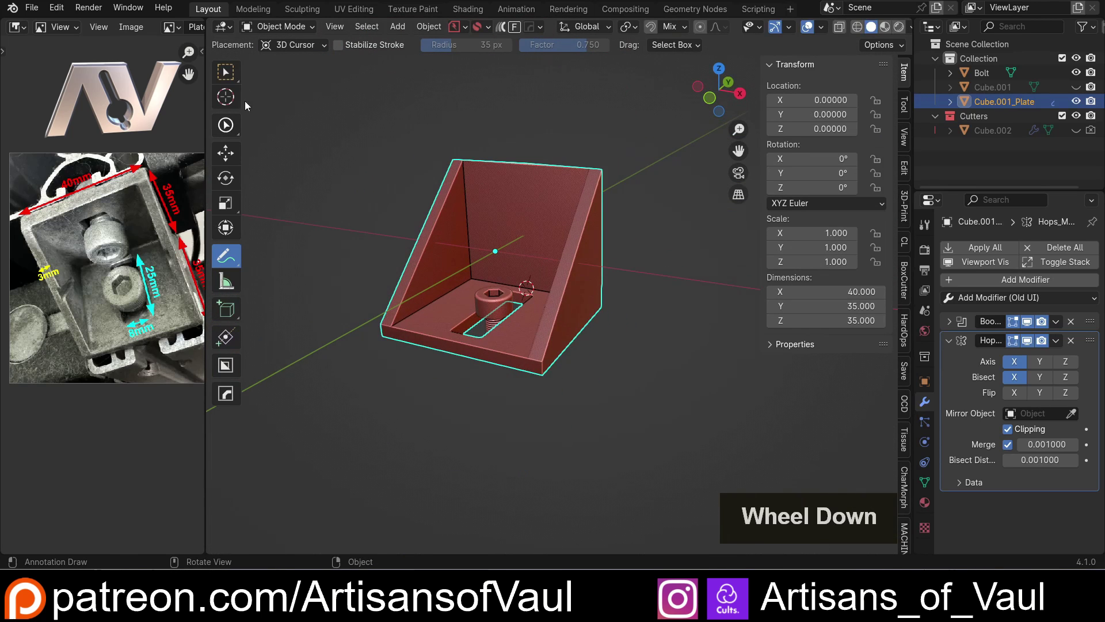
pyautogui.click(235, 74)
pyautogui.scroll(3)
pyautogui.middleClick(491, 338)
pyautogui.middleClick(545, 377)
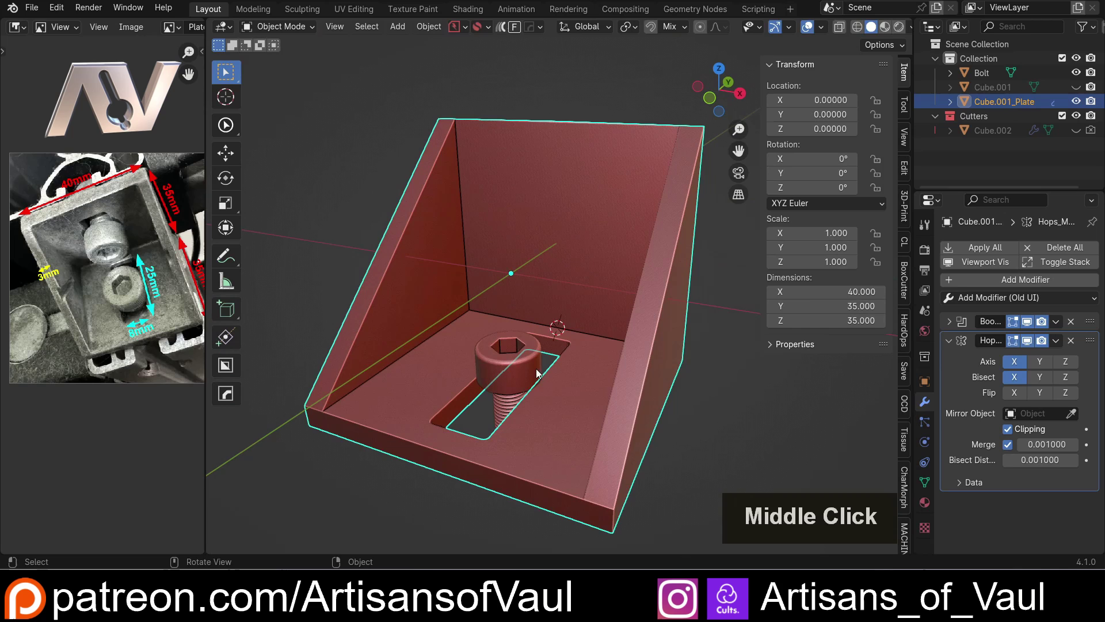
pyautogui.click(577, 399)
pyautogui.middleClick(565, 412)
# Launch the HardOps Mirror Gizmo on the plate and set its Orientation to Cursor.
pyautogui.press('alt+x')
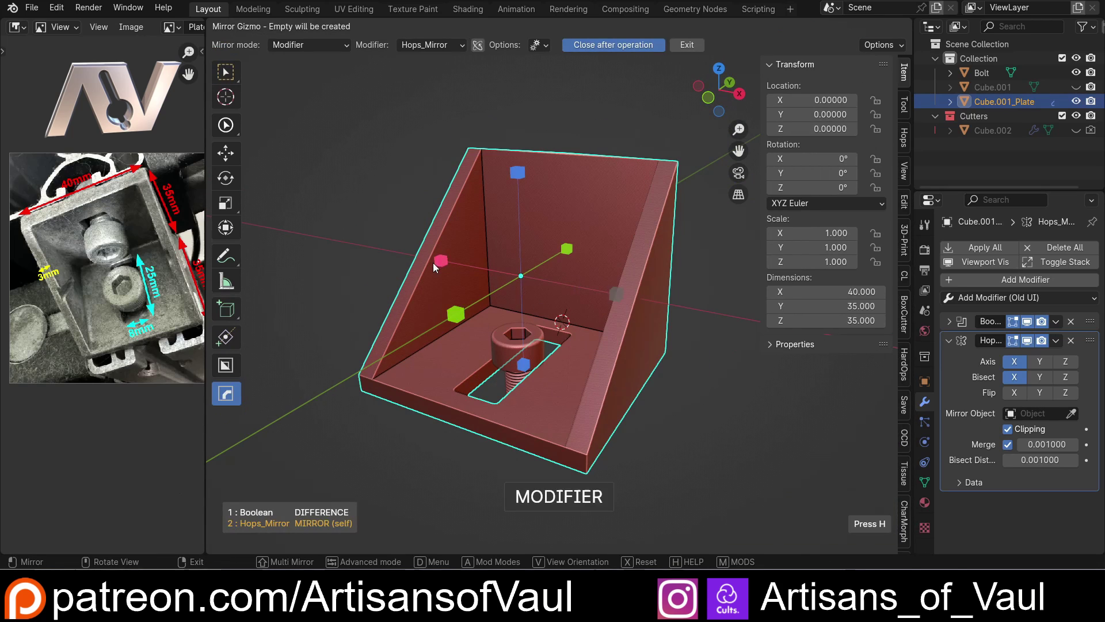
pyautogui.middleClick(497, 311)
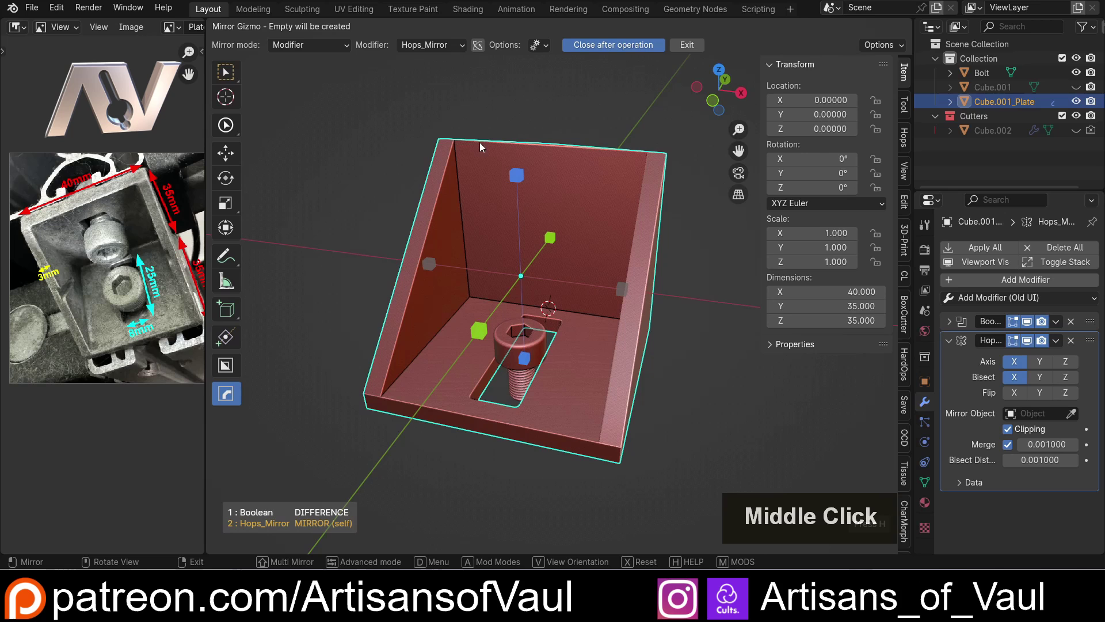
pyautogui.click(481, 48)
pyautogui.middleClick(474, 102)
pyautogui.click(573, 49)
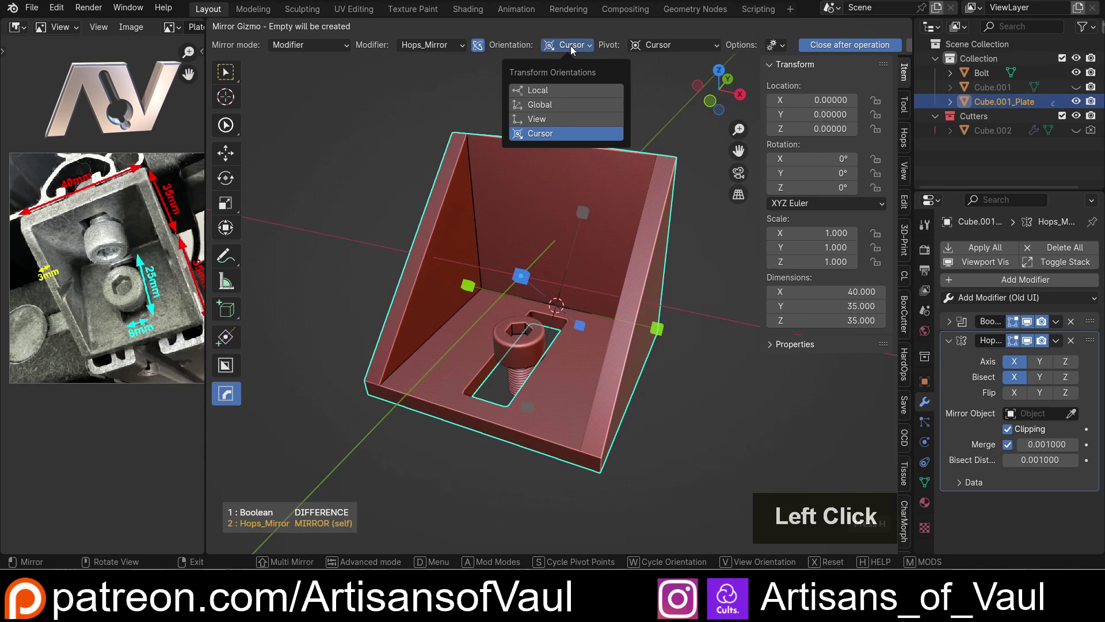
pyautogui.click(561, 99)
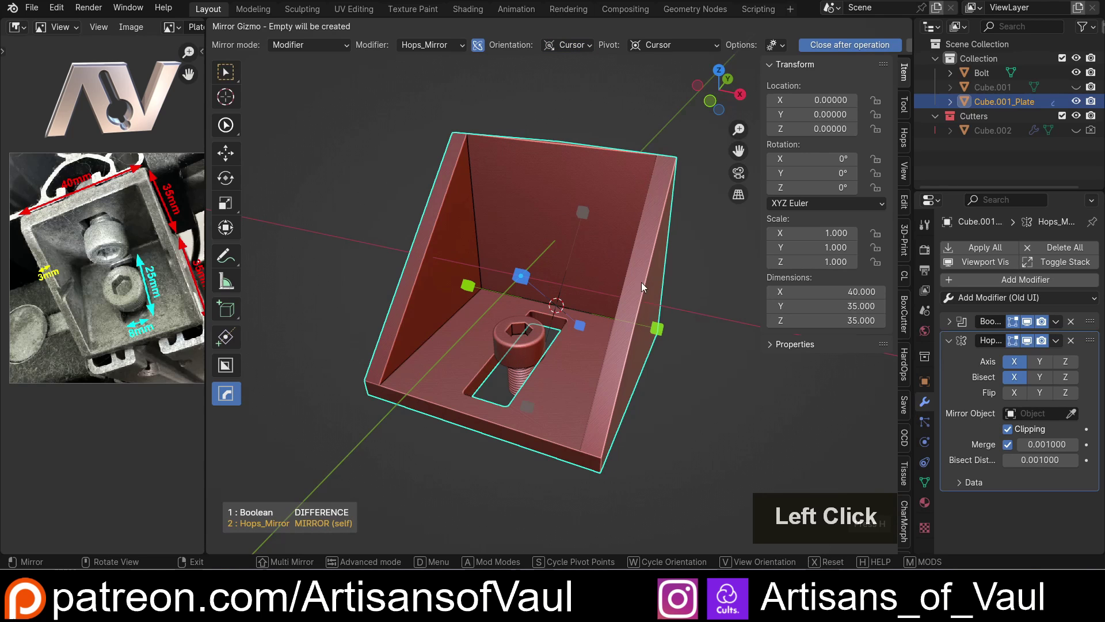
pyautogui.middleClick(517, 311)
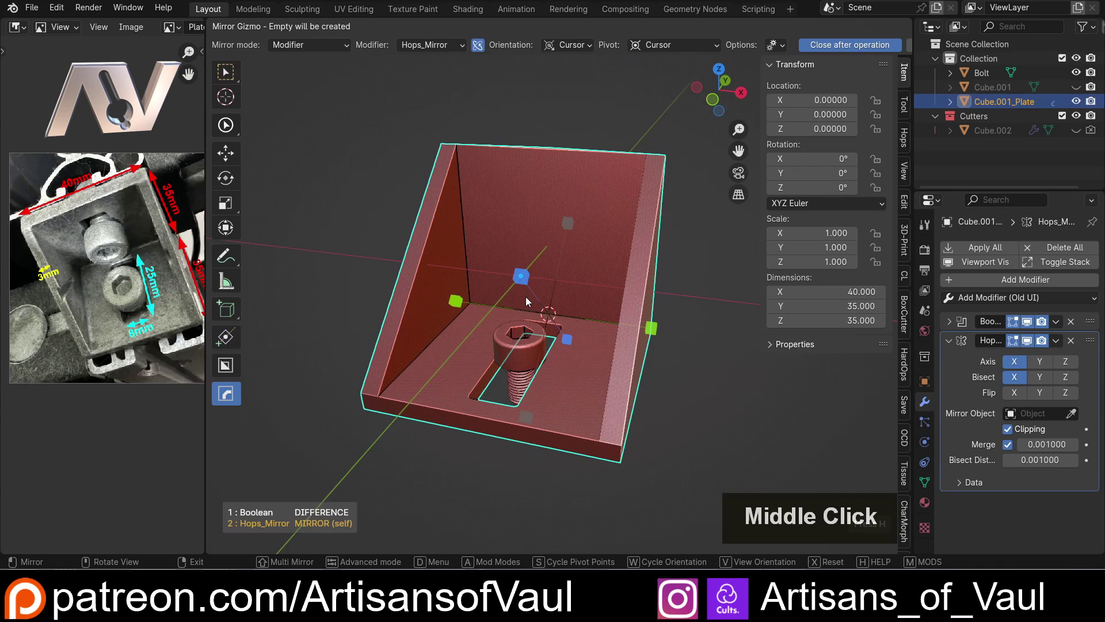
# Set the mirror Pivot to Cursor after briefly trying Active Origin, centring the gizmo on the rotated cursor.
pyautogui.click(574, 52)
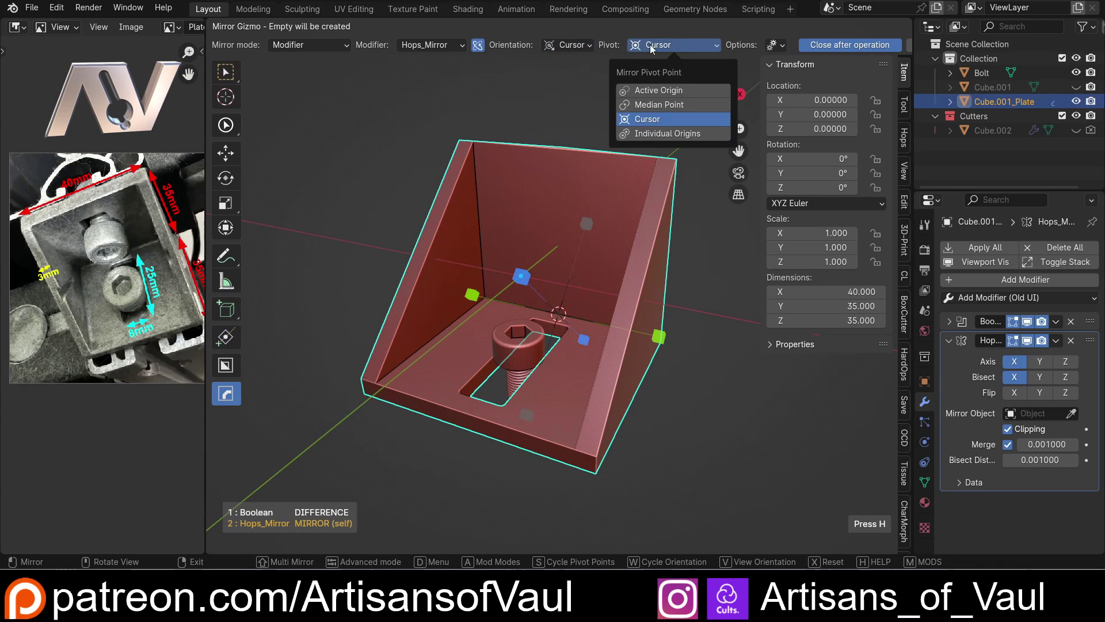
pyautogui.click(657, 93)
pyautogui.middleClick(569, 258)
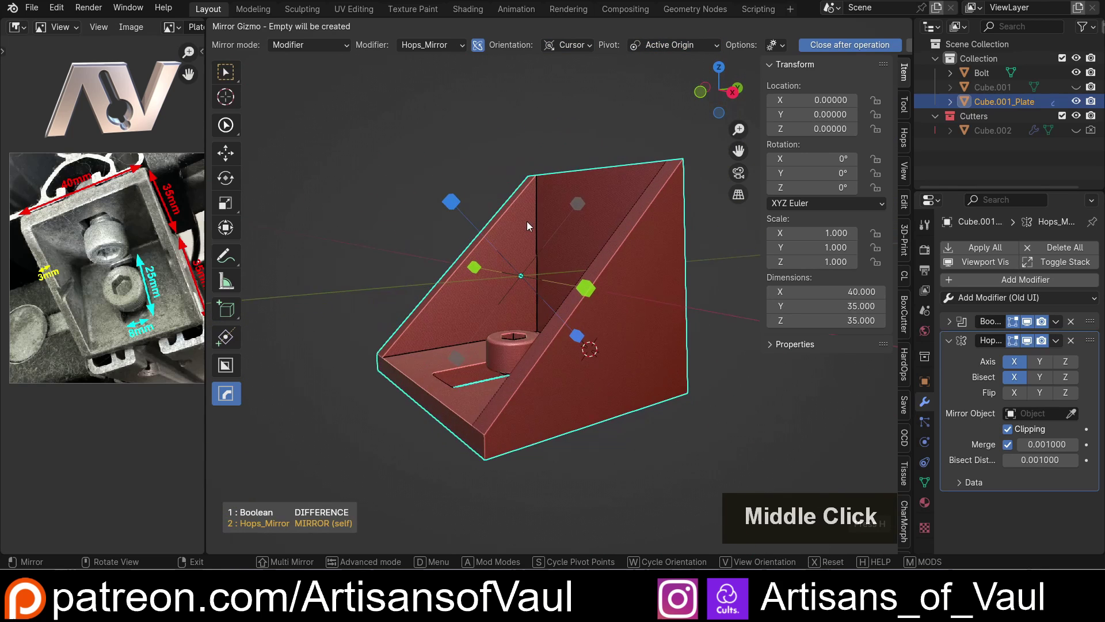
pyautogui.click(691, 44)
pyautogui.middleClick(522, 165)
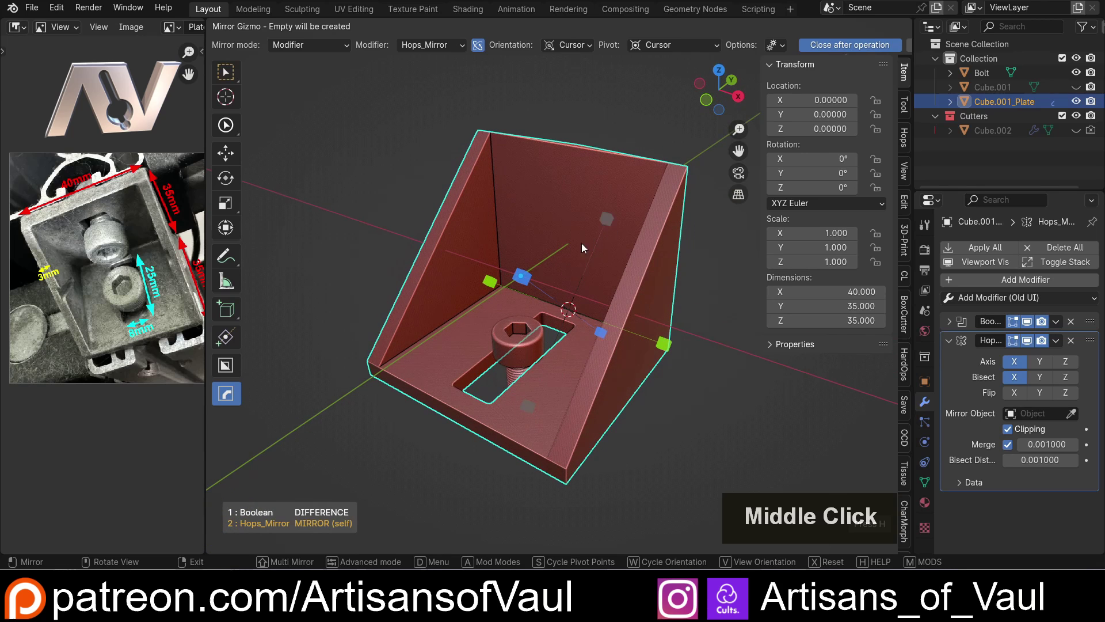
pyautogui.middleClick(635, 416)
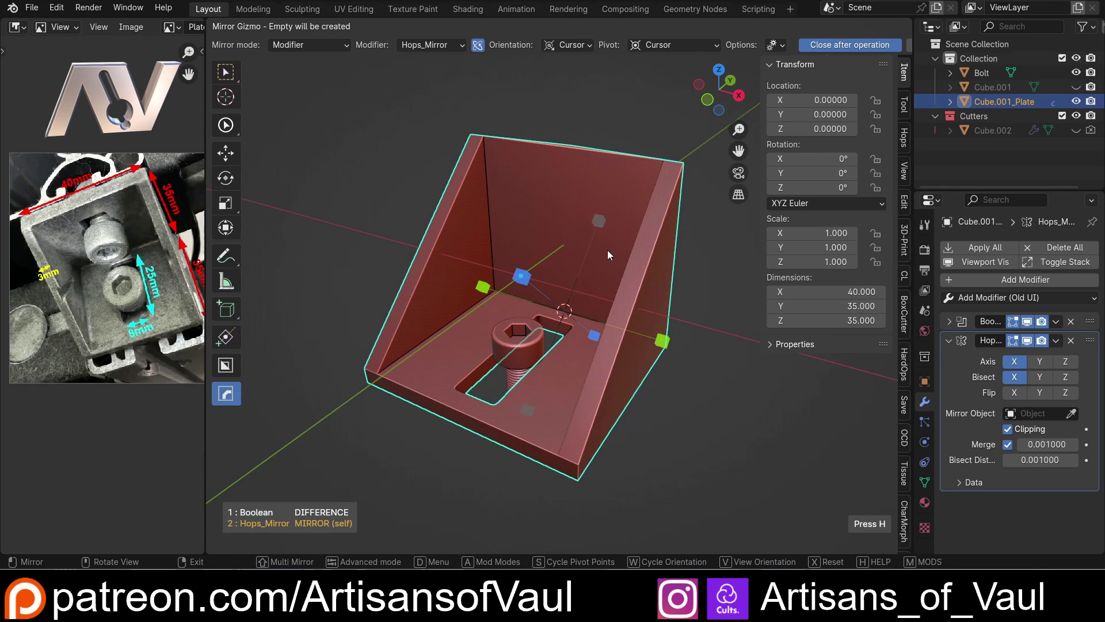
pyautogui.middleClick(644, 405)
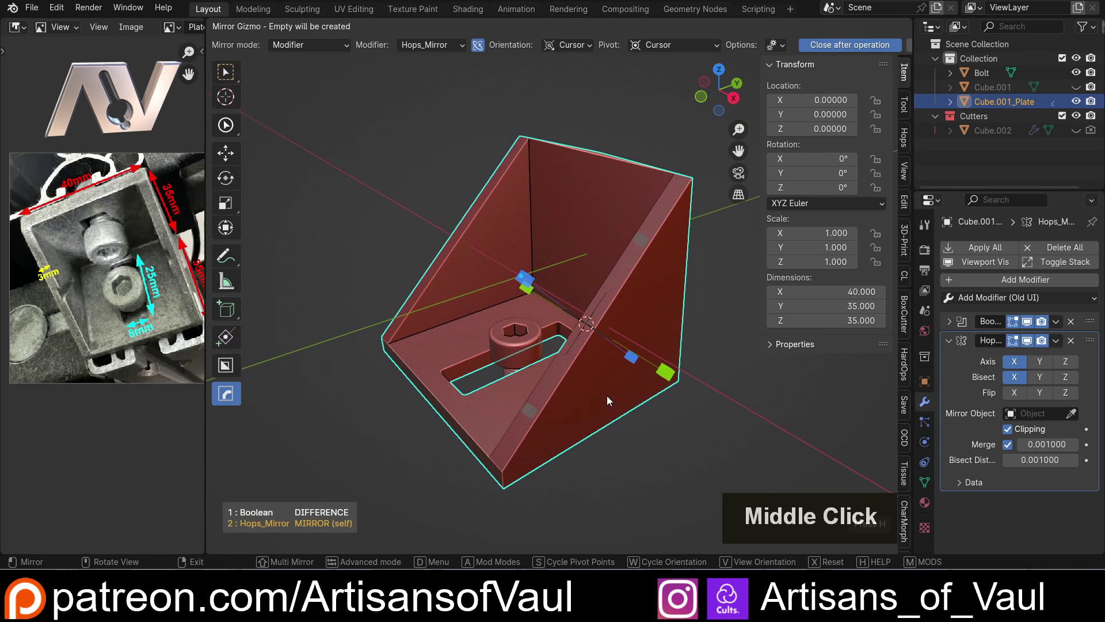
pyautogui.middleClick(463, 289)
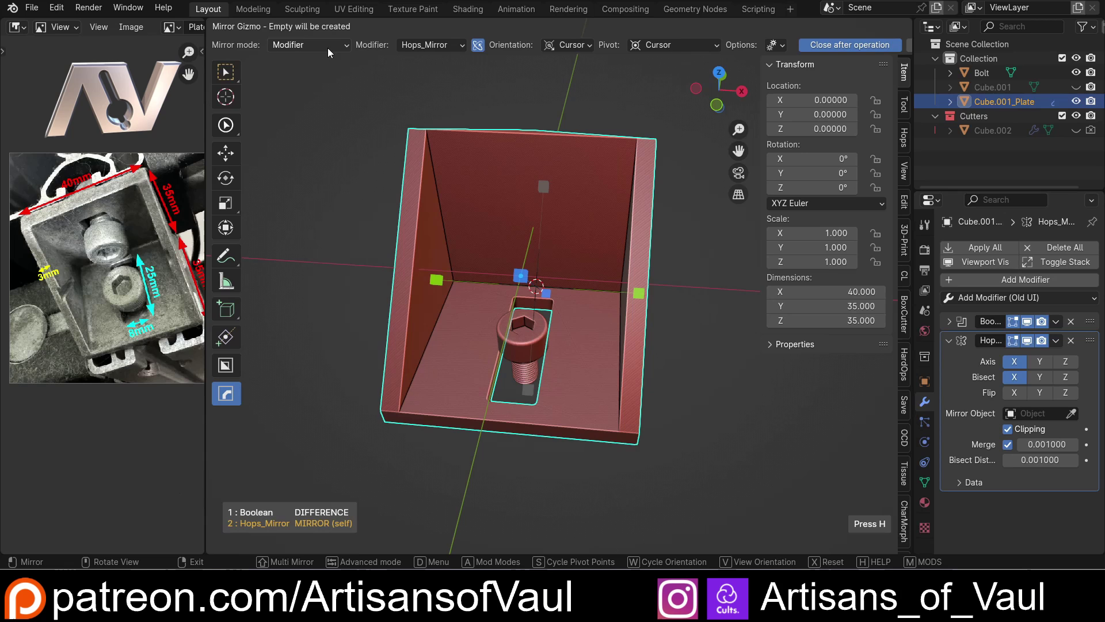
# Switch the mirror mode to New Modifier and select the bolt.
pyautogui.click(329, 53)
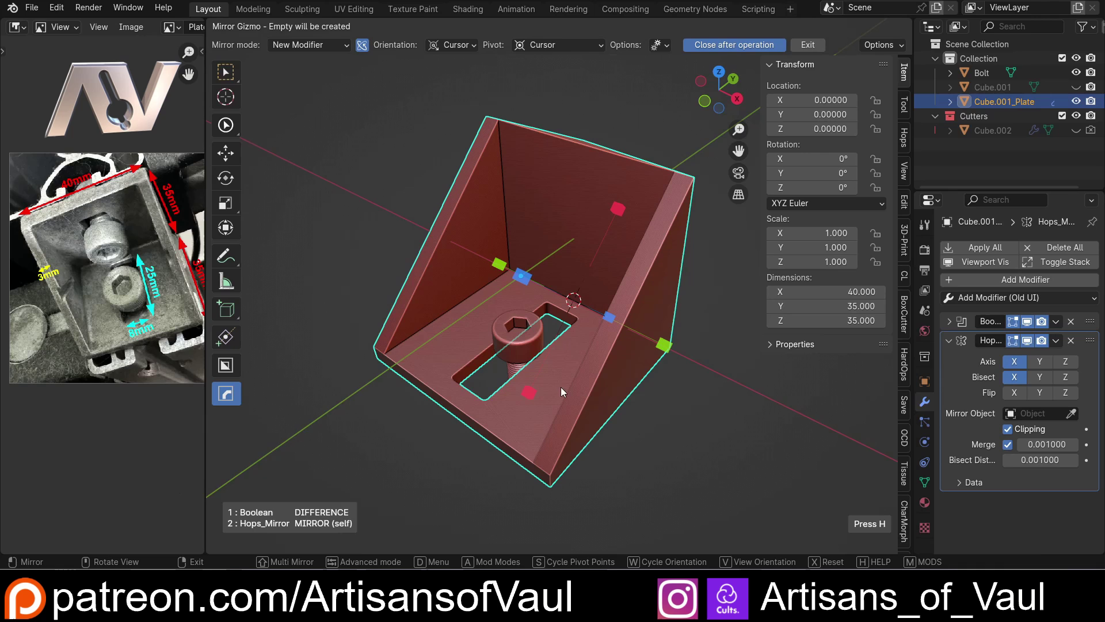
pyautogui.click(533, 393)
pyautogui.scroll(-3)
pyautogui.click(667, 390)
pyautogui.middleClick(602, 404)
pyautogui.scroll(3)
pyautogui.middleClick(549, 358)
pyautogui.middleClick(591, 293)
pyautogui.click(482, 316)
pyautogui.middleClick(552, 327)
pyautogui.middleClick(565, 343)
pyautogui.scroll(3)
pyautogui.scroll(-3)
# Mirror the bolt across the 45° diagonal axis with a new empty.001, giving the rear wall slot its bolt.
pyautogui.press('alt+x')
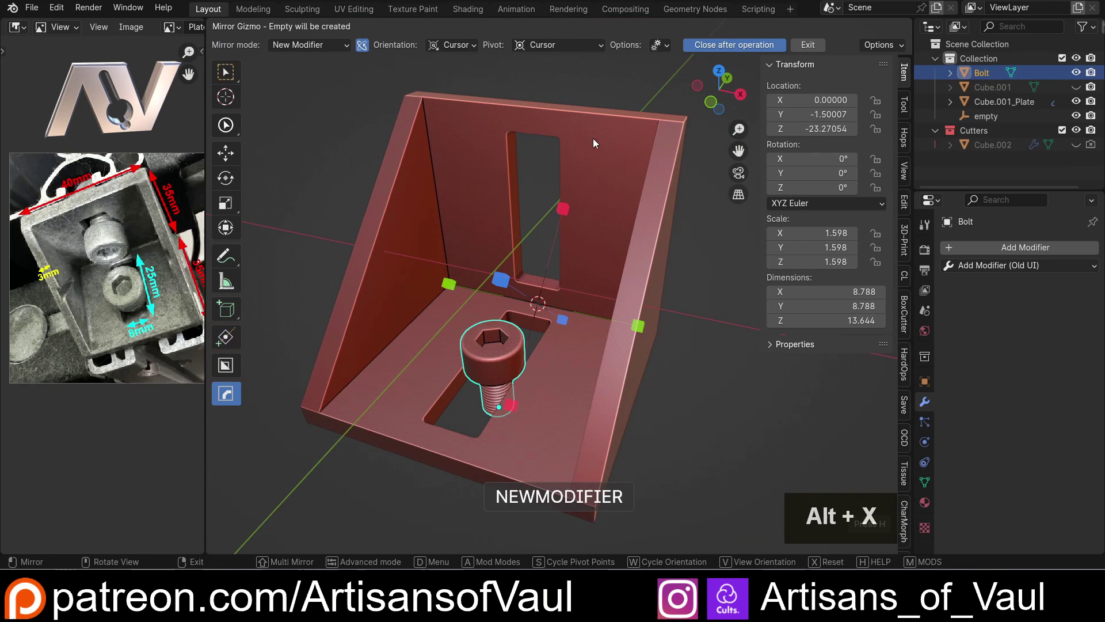
pyautogui.middleClick(548, 250)
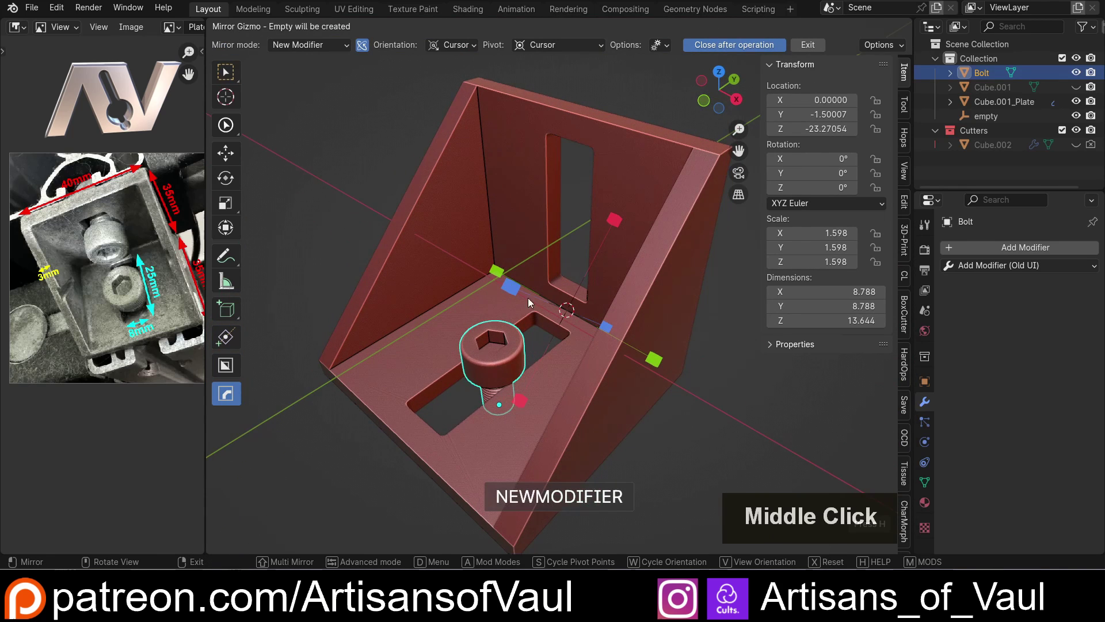
pyautogui.click(525, 403)
pyautogui.scroll(-3)
pyautogui.click(612, 401)
pyautogui.middleClick(541, 375)
pyautogui.scroll(3)
pyautogui.middleClick(542, 362)
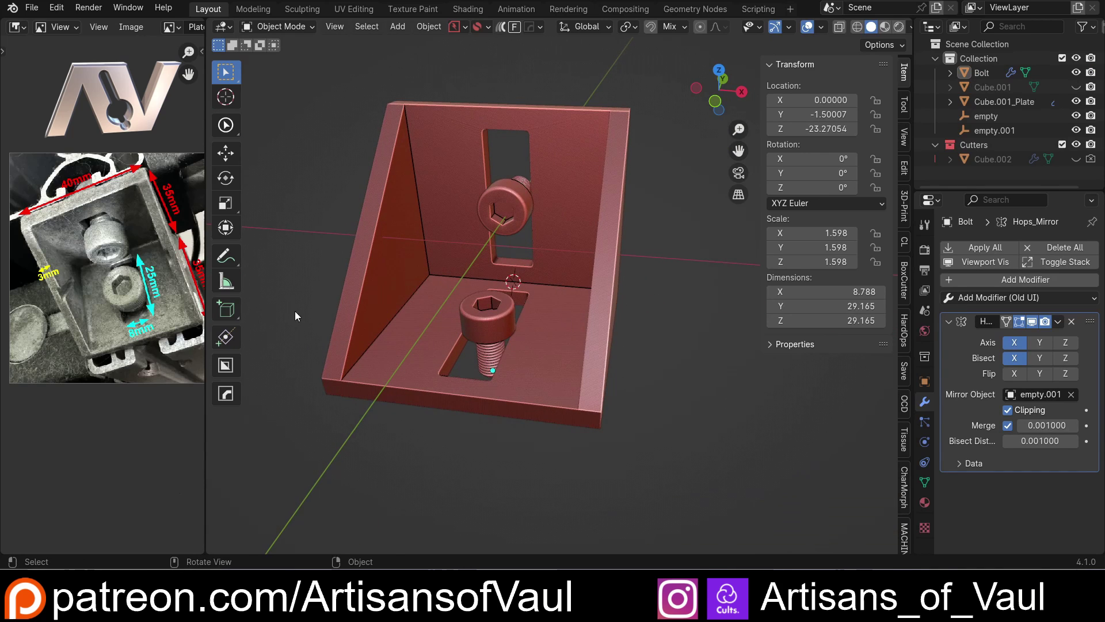
pyautogui.scroll(3)
# Orbit into the bracket corner to frame the spot between the two bolts.
pyautogui.middleClick(39, 306)
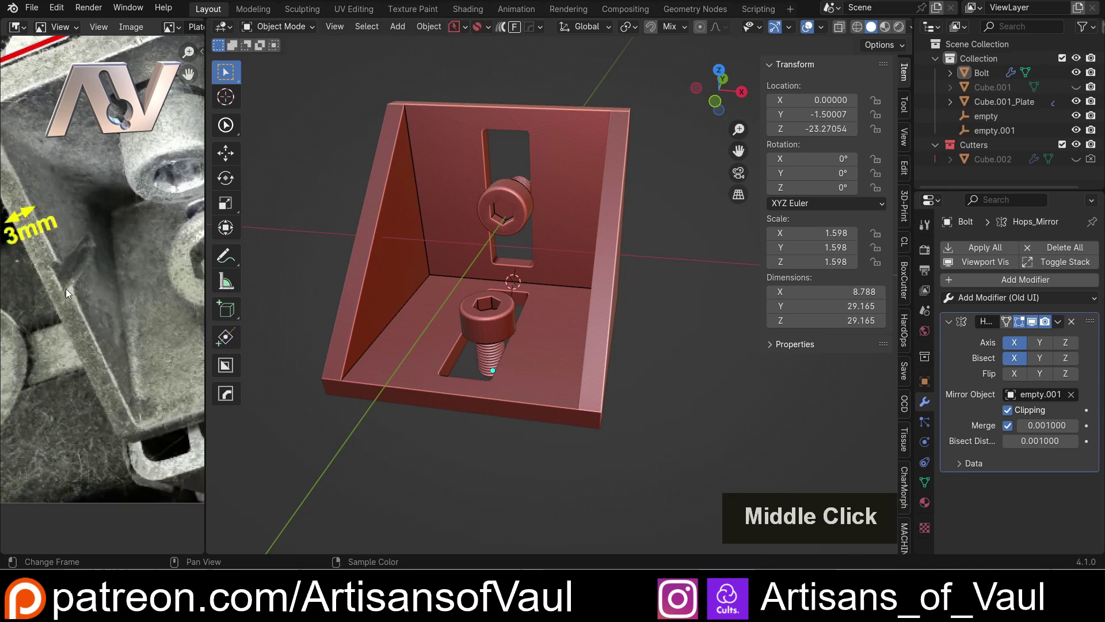
pyautogui.scroll(3)
pyautogui.scroll(-3)
pyautogui.middleClick(659, 292)
pyautogui.click(695, 301)
pyautogui.middleClick(623, 278)
pyautogui.middleClick(600, 265)
pyautogui.middleClick(595, 248)
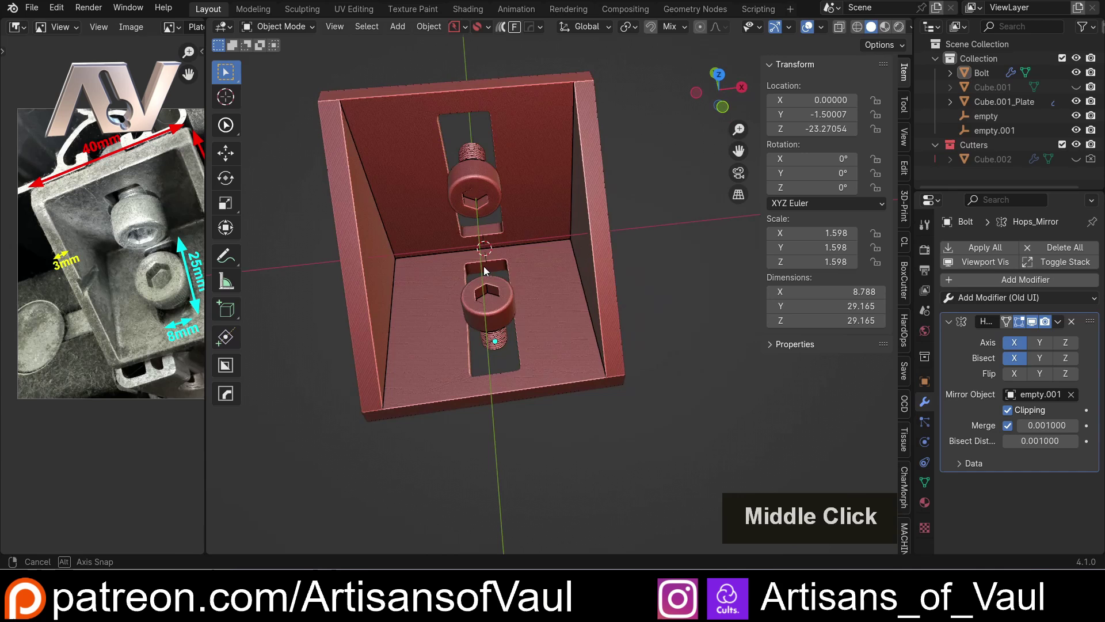
pyautogui.middleClick(502, 260)
pyautogui.middleClick(503, 290)
pyautogui.scroll(3)
pyautogui.middleClick(505, 293)
# Add a cube of size 25 aligned to the 3D cursor, rotated Y 45° and Z -90° along the diagonal.
pyautogui.press('shift+a')
pyautogui.click(599, 300)
pyautogui.scroll(-3)
pyautogui.click(261, 404)
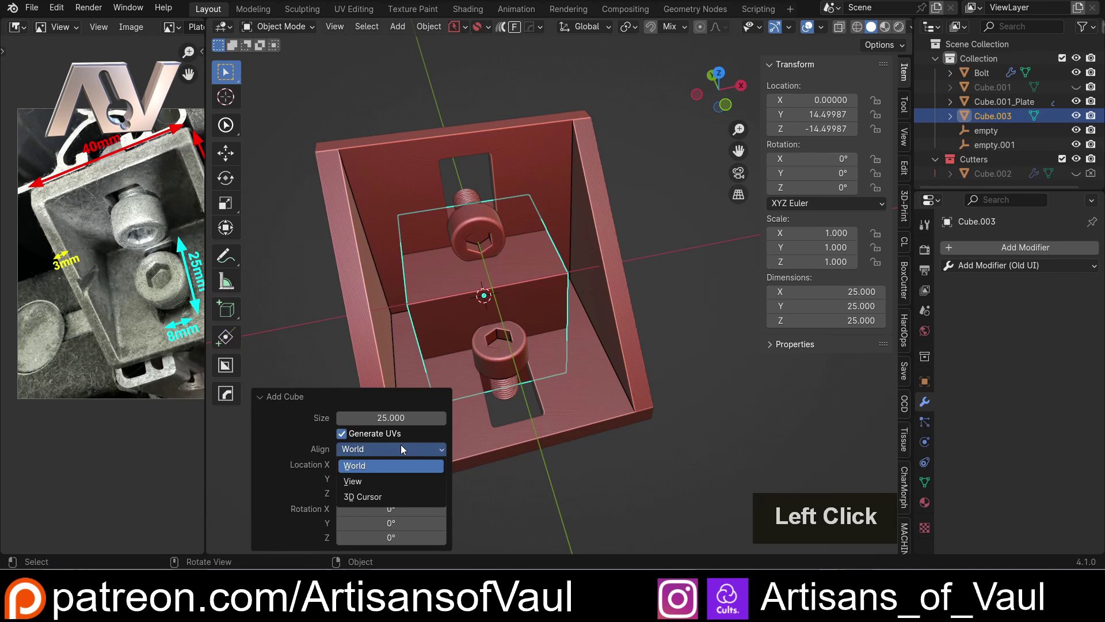
pyautogui.middleClick(444, 351)
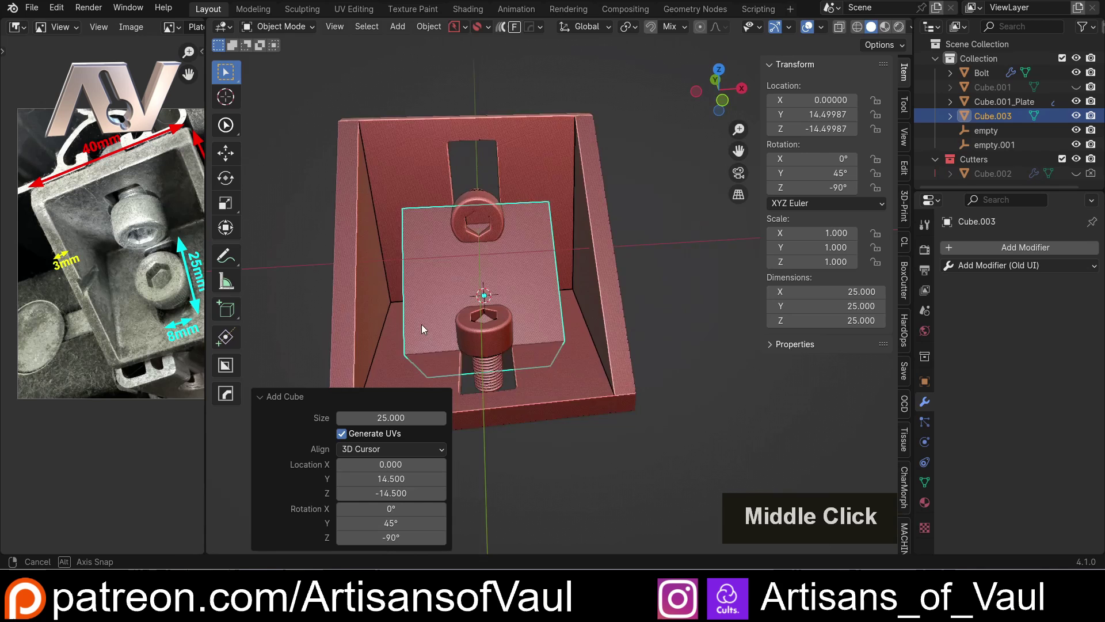
# Scale the cube thin along local Y and X and slide it along X toward the right side wall.
pyautogui.press('s')
pyautogui.press('y')
pyautogui.press('y')
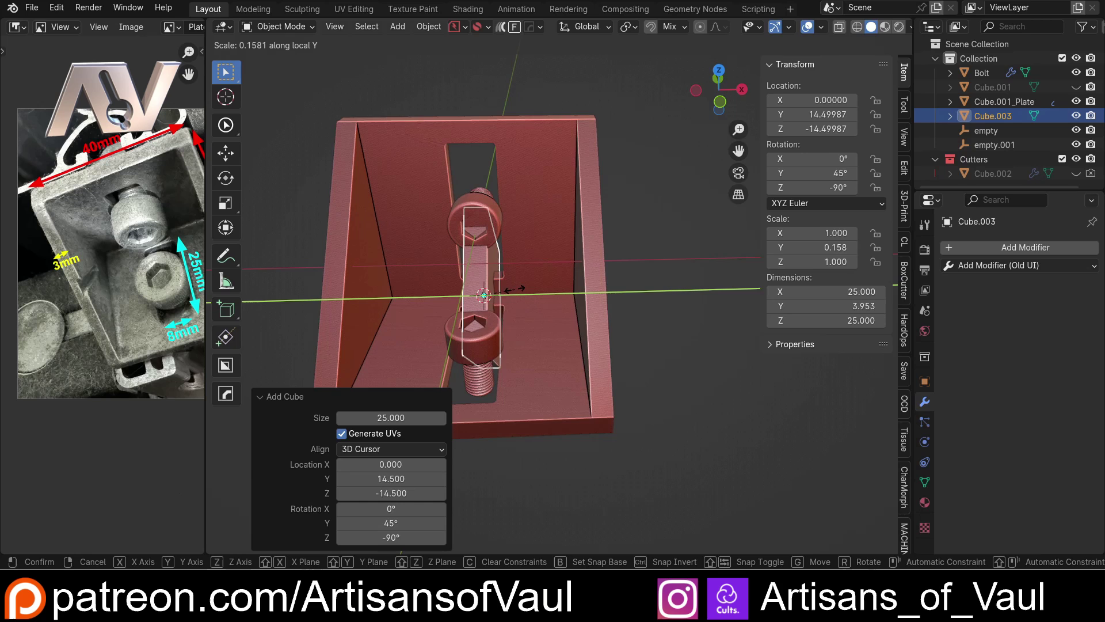
pyautogui.click(513, 293)
pyautogui.middleClick(555, 288)
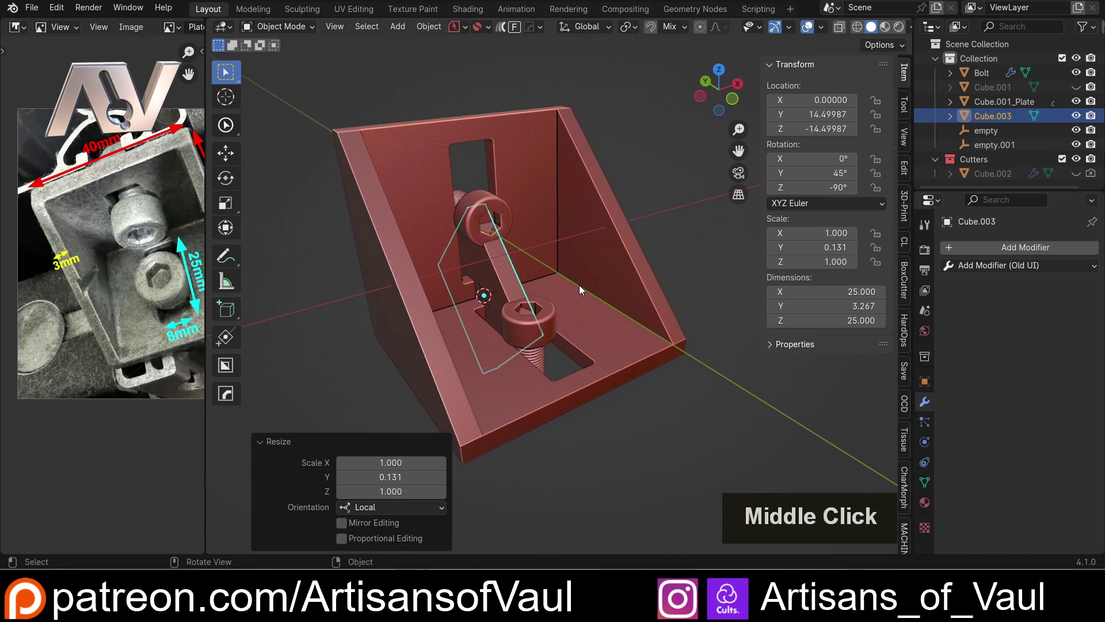
pyautogui.press('s')
pyautogui.press('x')
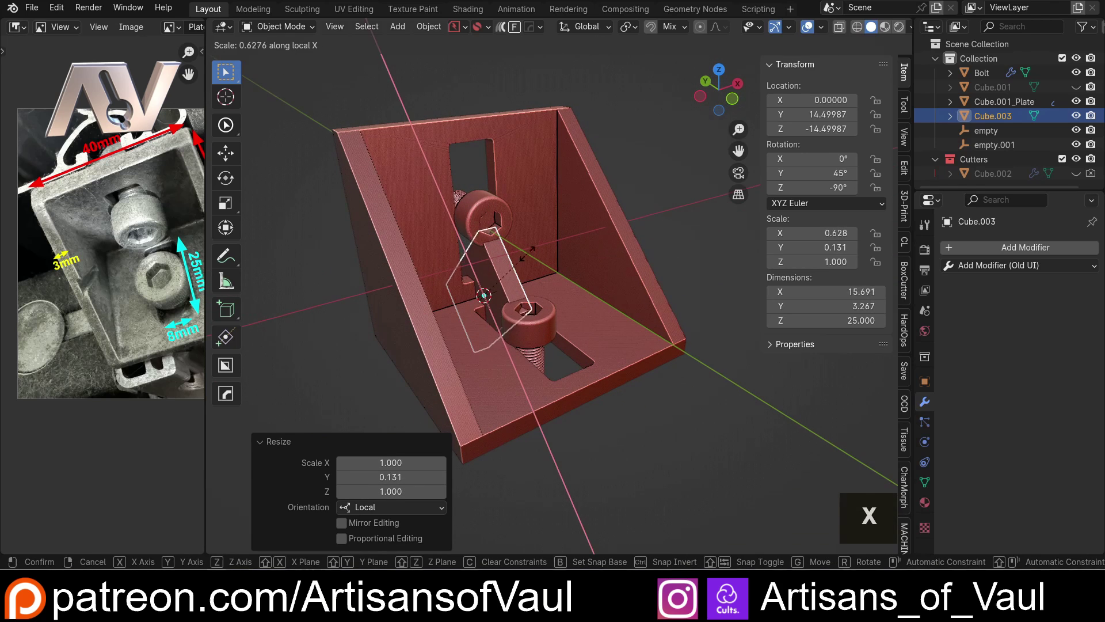
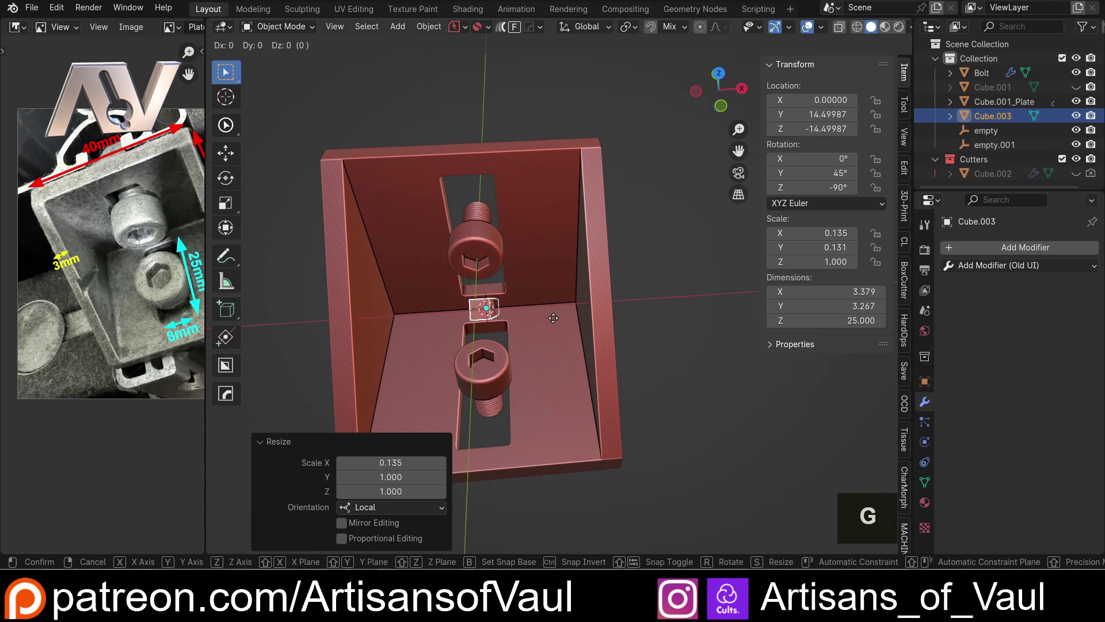
pyautogui.press('z')
pyautogui.press('x')
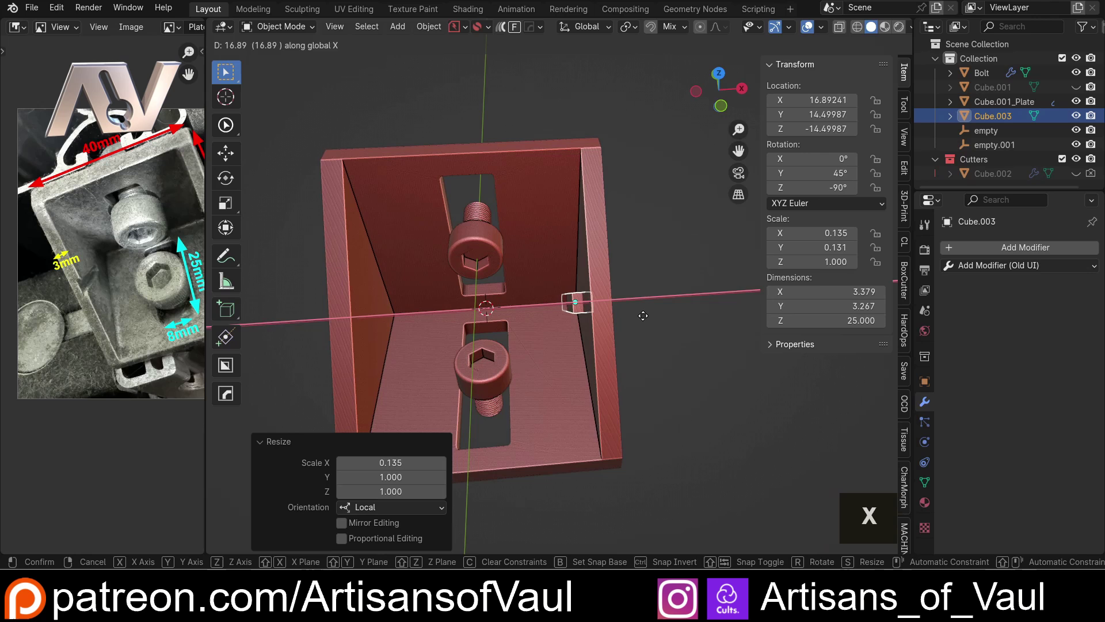
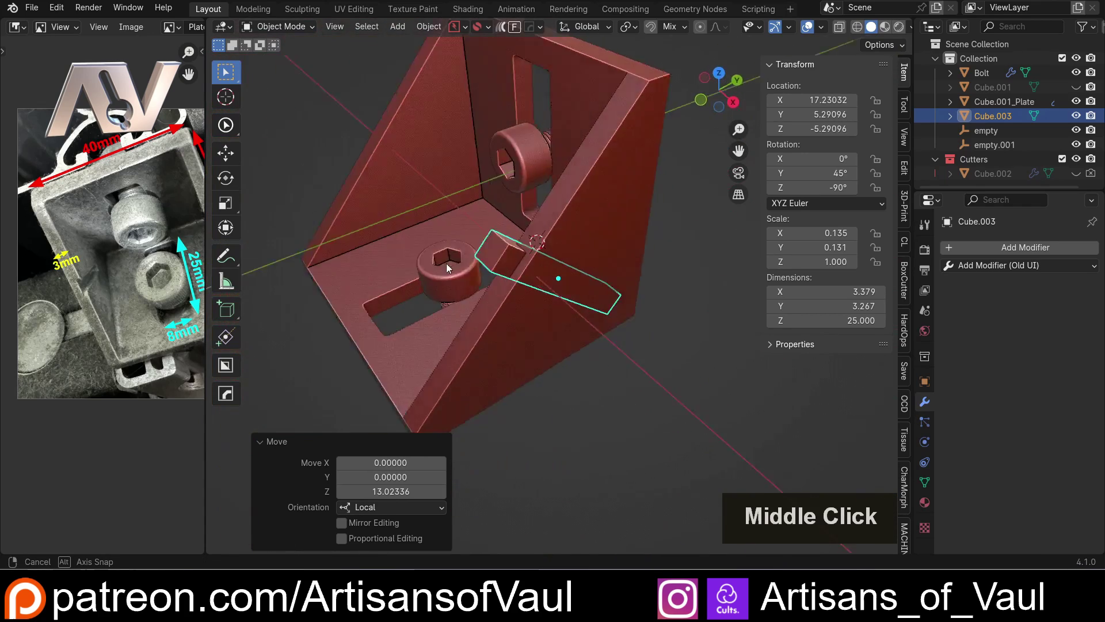
pyautogui.middleClick(623, 236)
# Shorten the bar along local Z to about 3.4 × 3.3 × 18.5 and nudge it along X into the wall.
pyautogui.press('s')
pyautogui.press('z')
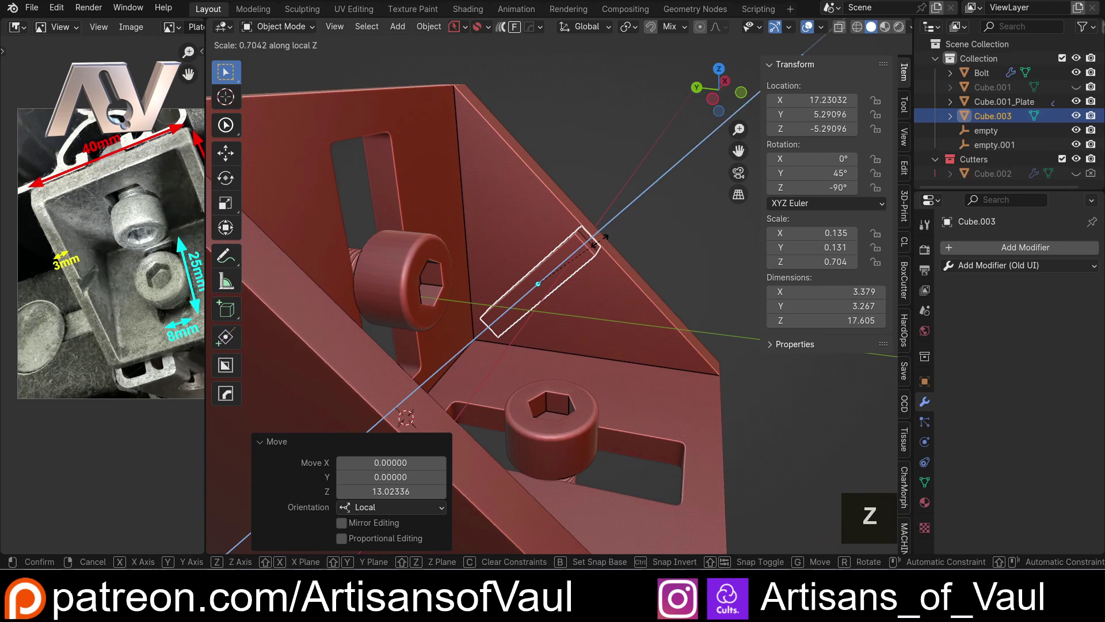
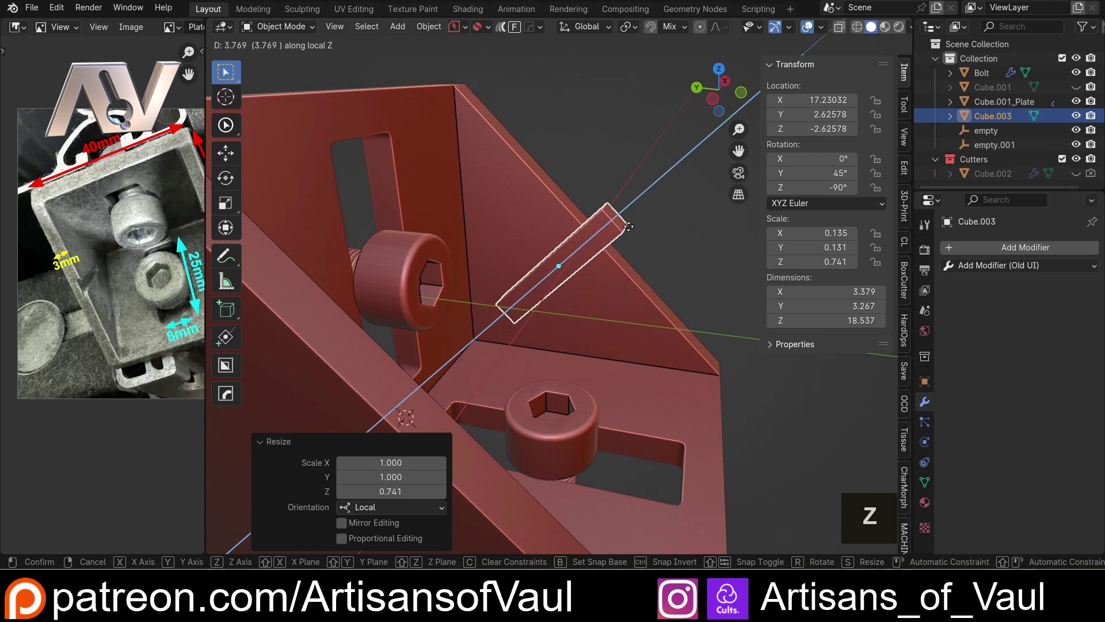
pyautogui.click(632, 230)
pyautogui.middleClick(606, 245)
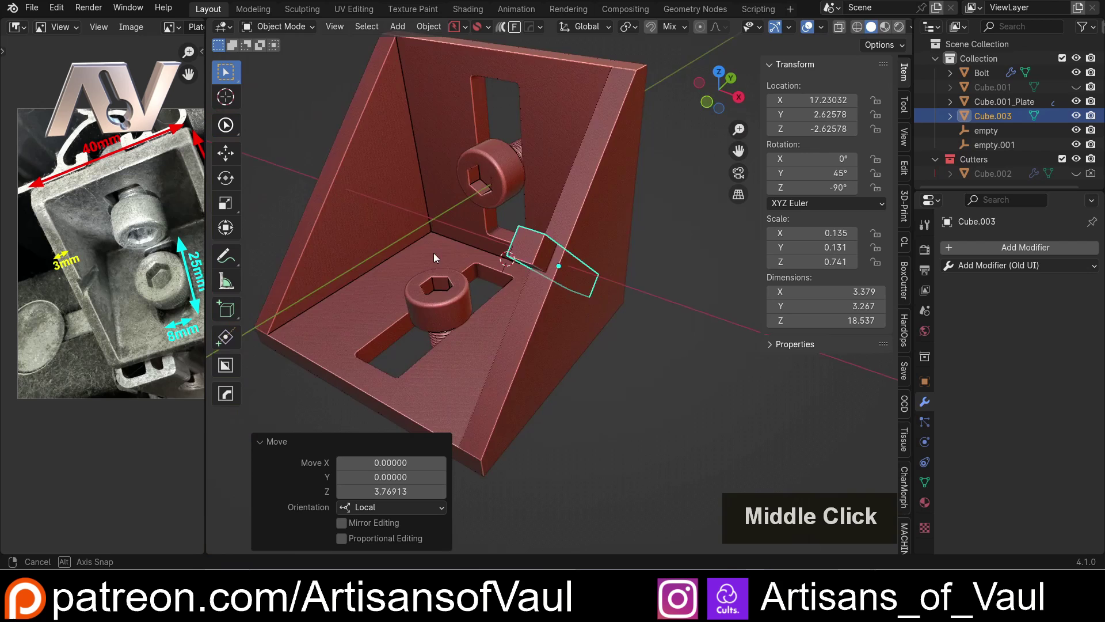
pyautogui.scroll(3)
pyautogui.middleClick(630, 266)
pyautogui.middleClick(563, 320)
pyautogui.press('g')
pyautogui.press('y')
pyautogui.press('x')
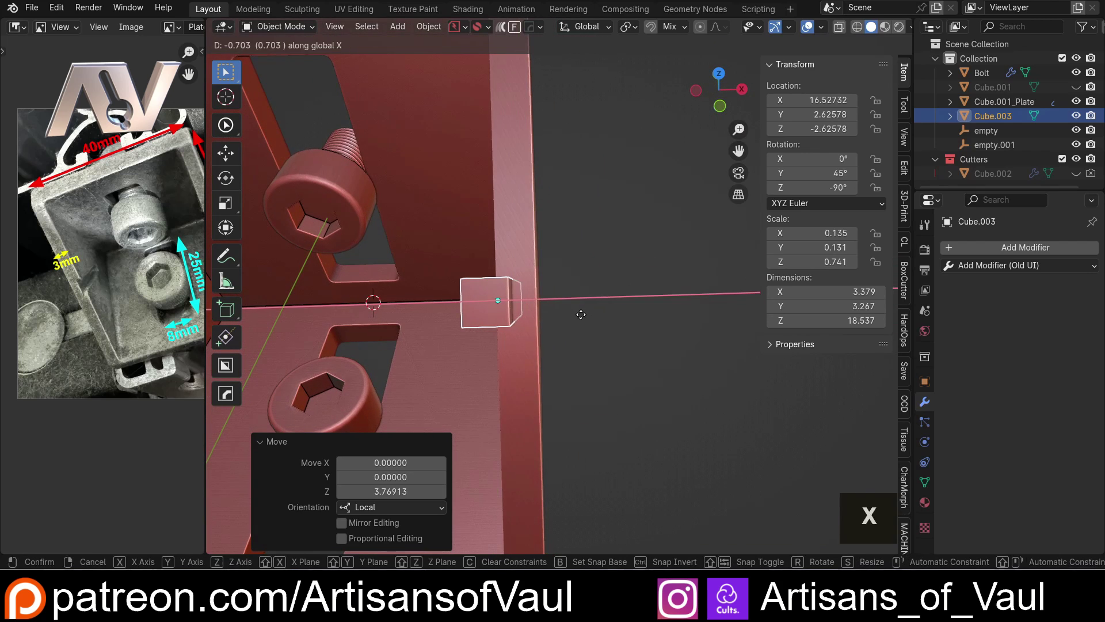
pyautogui.click(582, 319)
pyautogui.middleClick(503, 303)
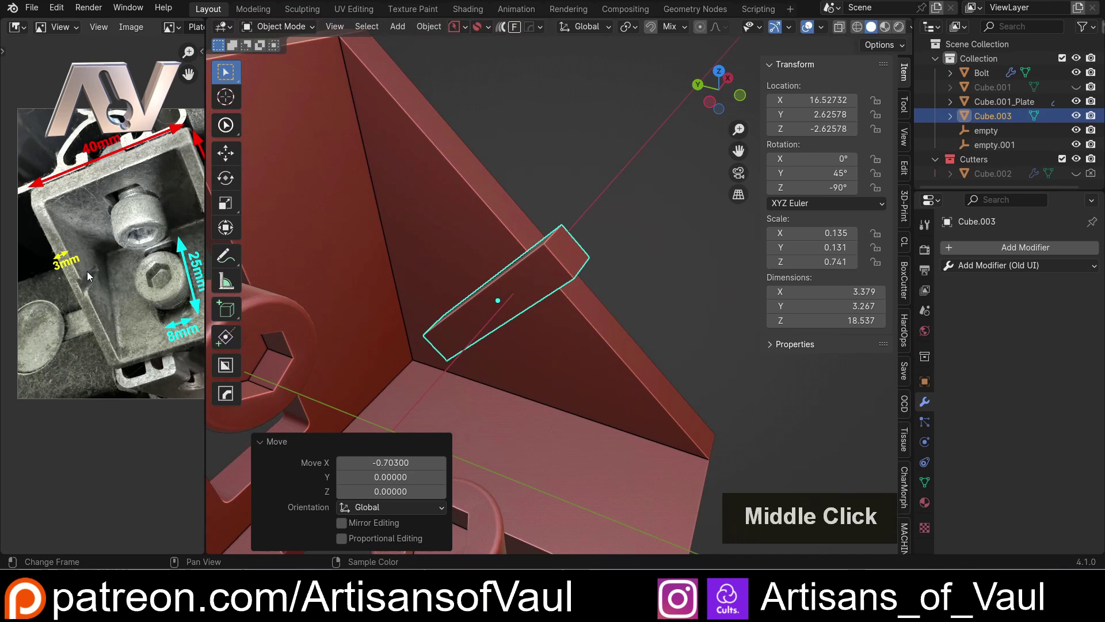
# In Edit Mode, scale the bar's end edge narrower with mirror editing to taper the tip.
pyautogui.scroll(3)
pyautogui.middleClick(392, 332)
pyautogui.middleClick(471, 265)
pyautogui.middleClick(453, 295)
pyautogui.press('Tab')
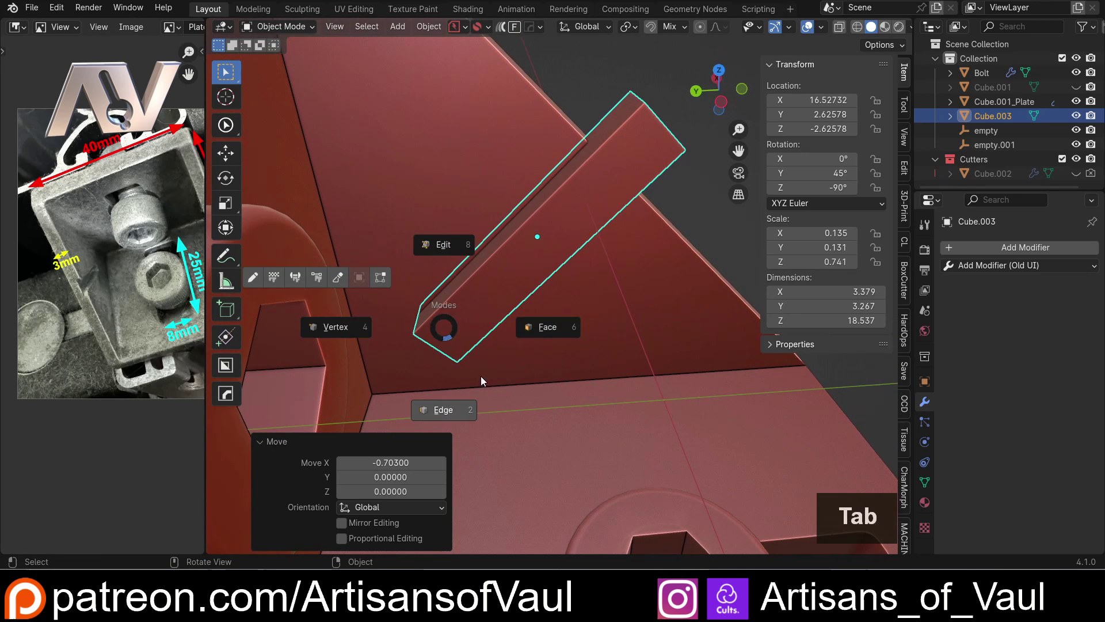
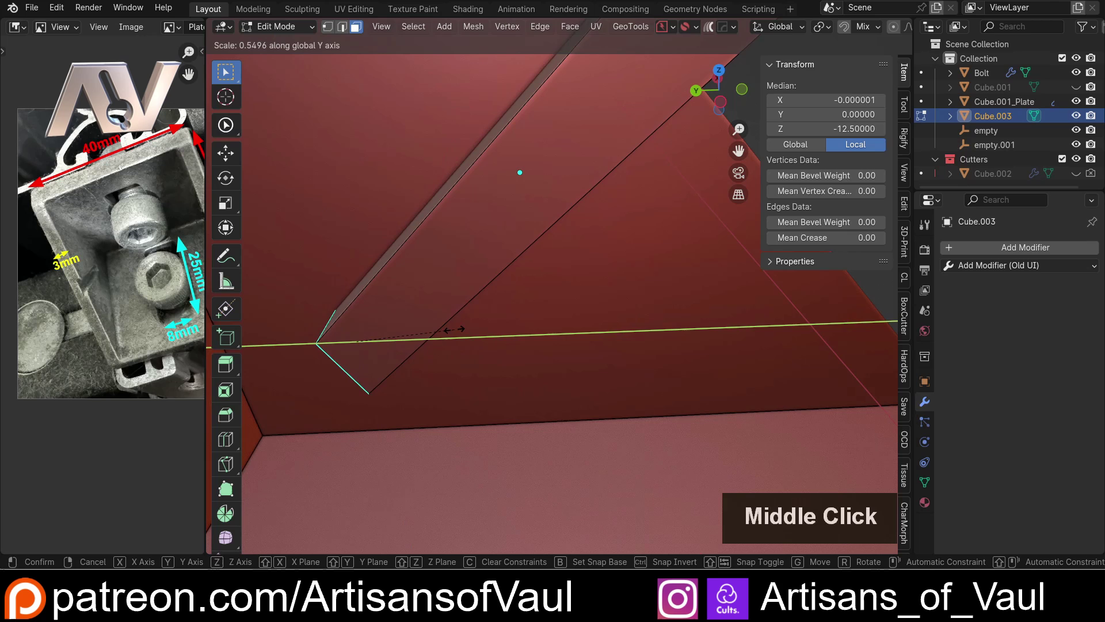
pyautogui.press('x')
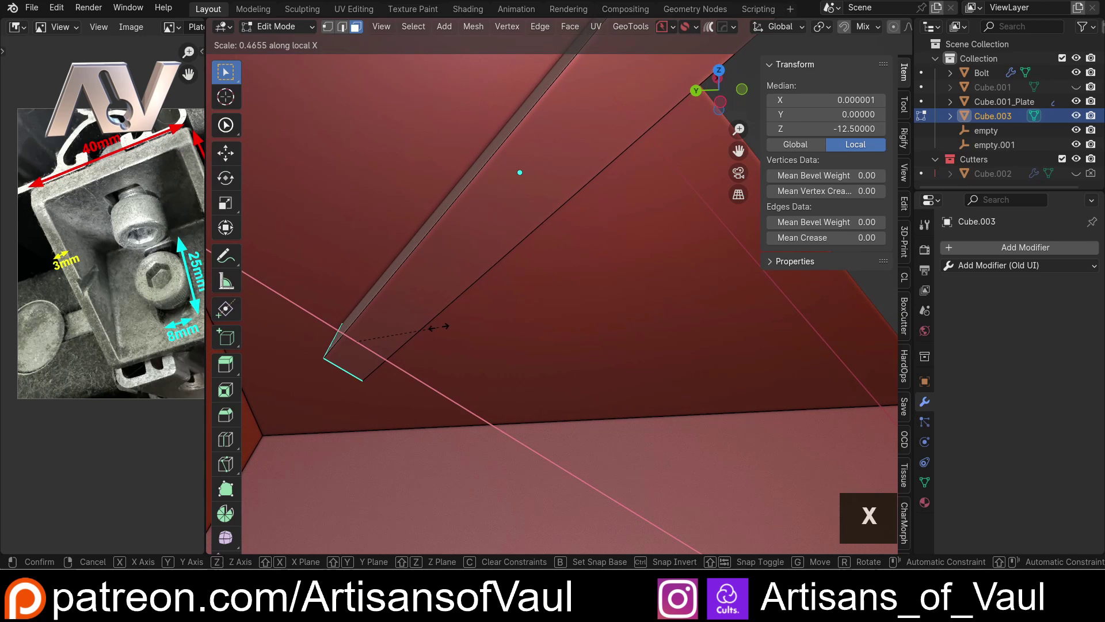
pyautogui.click(446, 326)
pyautogui.scroll(-3)
pyautogui.scroll(3)
pyautogui.middleClick(382, 334)
pyautogui.middleClick(455, 310)
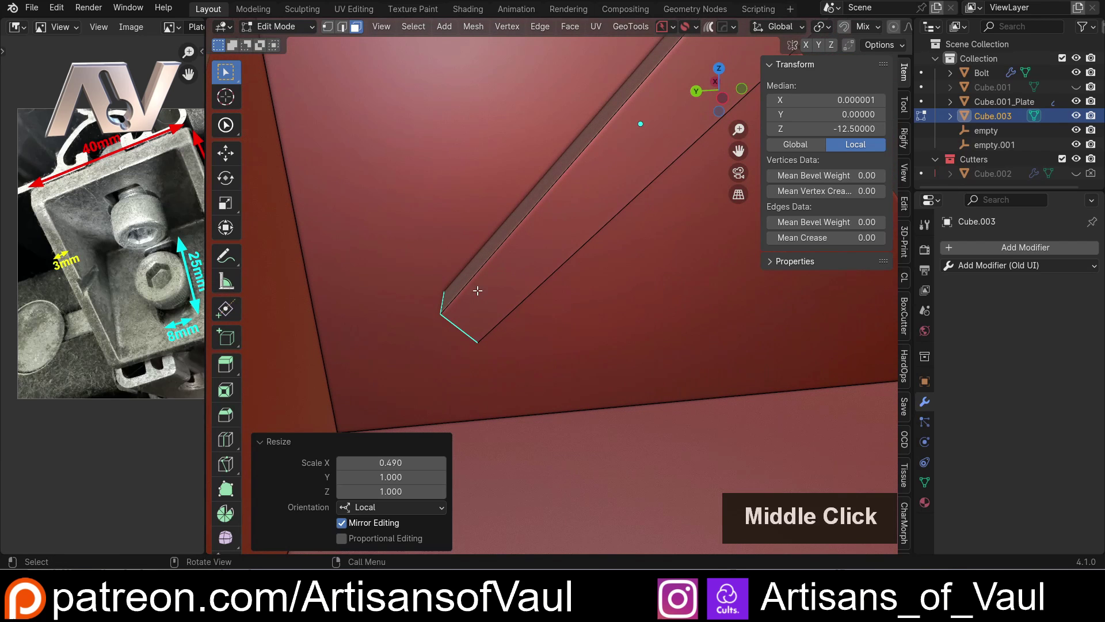
pyautogui.press('Tab')
pyautogui.press('ctrl+a')
pyautogui.click(445, 218)
# Refine the tapered tip, then cut the bar into the plate as an exact HardOps Difference boolean, notching the side wall.
pyautogui.press('Tab')
pyautogui.click(445, 297)
pyautogui.middleClick(543, 352)
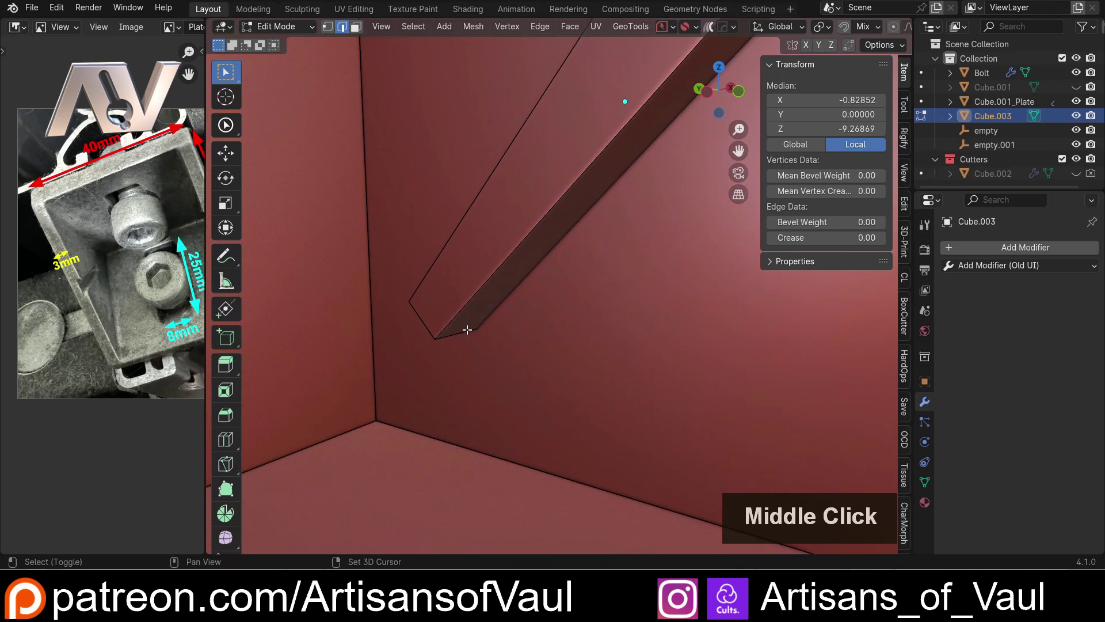
pyautogui.click(464, 333)
pyautogui.middleClick(517, 330)
pyautogui.press('ctrl+b')
pyautogui.click(565, 333)
pyautogui.press('Tab')
pyautogui.scroll(-3)
pyautogui.middleClick(596, 249)
pyautogui.doubleClick(665, 299)
pyautogui.scroll(-3)
pyautogui.press('ctrl+-')
pyautogui.middleClick(567, 291)
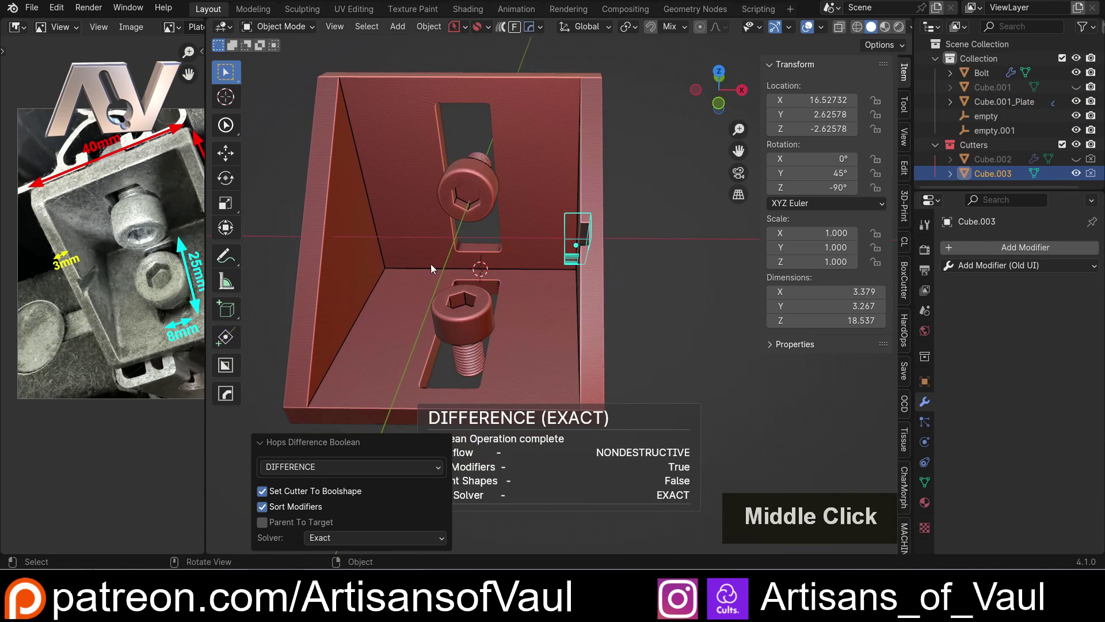
# Move the groove boolean above the mirror modifier on the plate and hide the Cube.003 cutter.
pyautogui.click(594, 286)
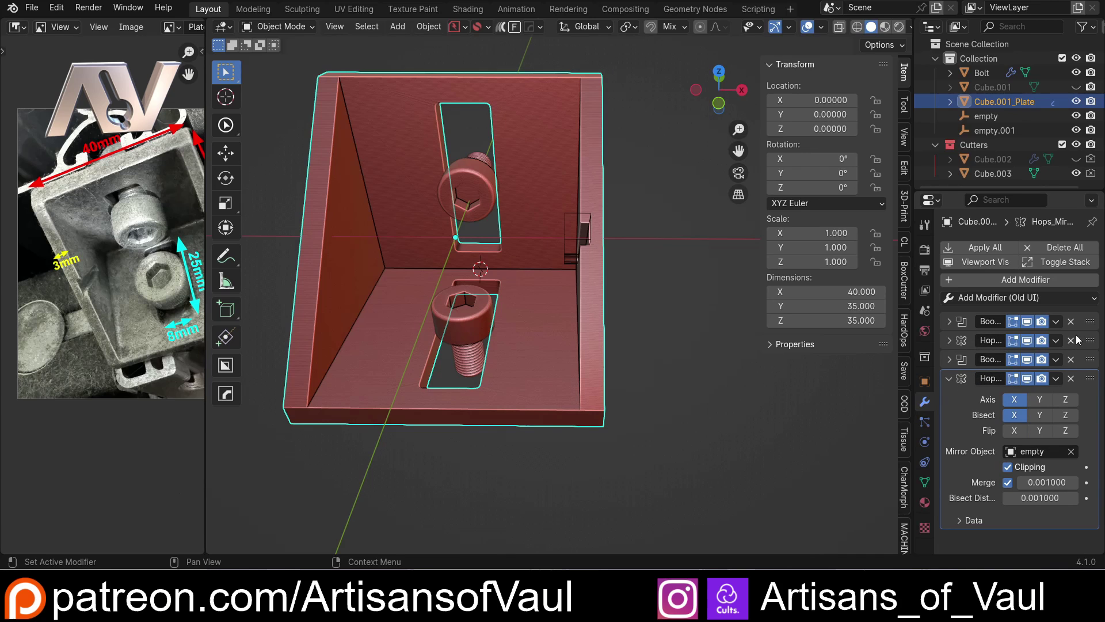
pyautogui.click(1090, 364)
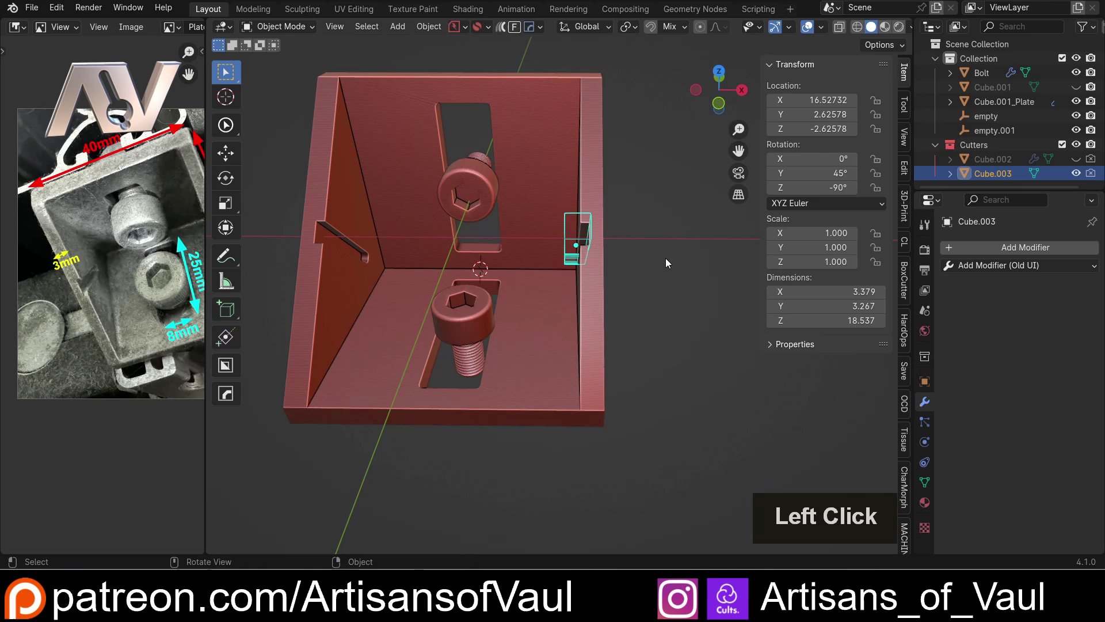
pyautogui.press('h')
# Orbit the bracket to confirm the angled groove now appears on both side walls.
pyautogui.scroll(-3)
pyautogui.middleClick(643, 259)
pyautogui.middleClick(530, 313)
pyautogui.scroll(3)
pyautogui.middleClick(495, 313)
pyautogui.middleClick(504, 339)
pyautogui.middleClick(542, 302)
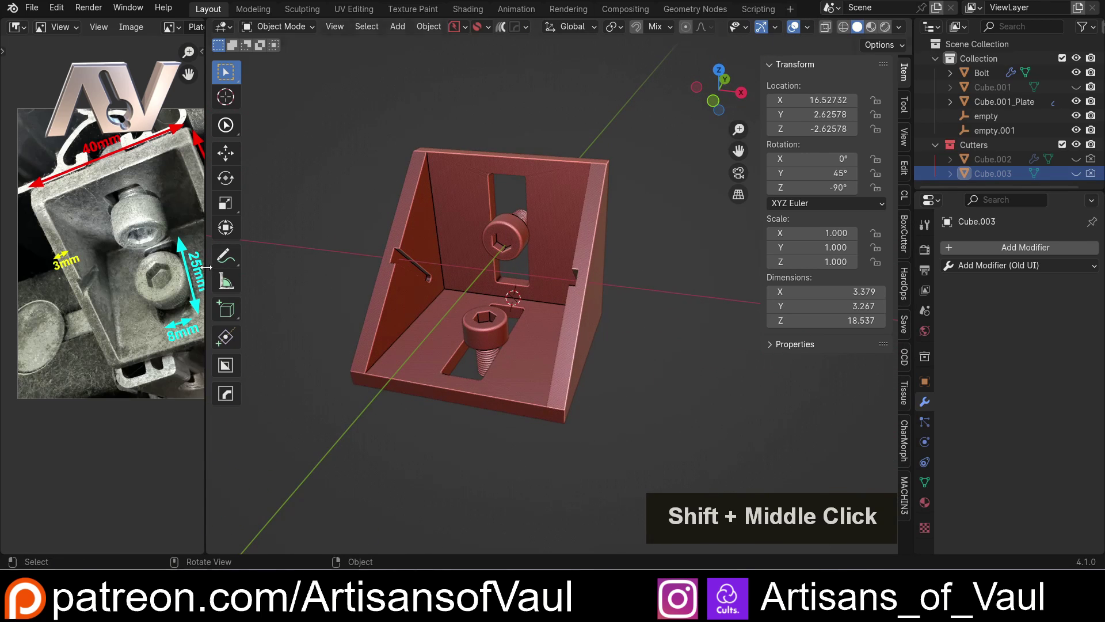
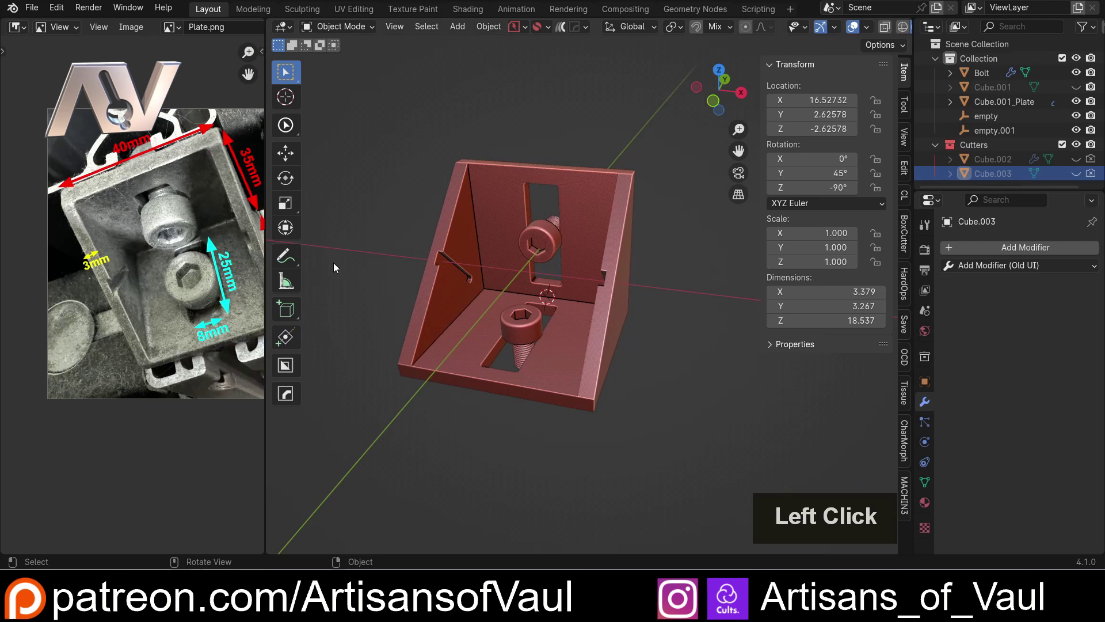
# Close the sidebar and turn off viewport overlays to review the finished bracket cleanly.
pyautogui.middleClick(398, 256)
pyautogui.press('n')
pyautogui.click(861, 28)
pyautogui.scroll(3)
pyautogui.middleClick(575, 322)
pyautogui.scroll(-3)
pyautogui.middleClick(622, 292)
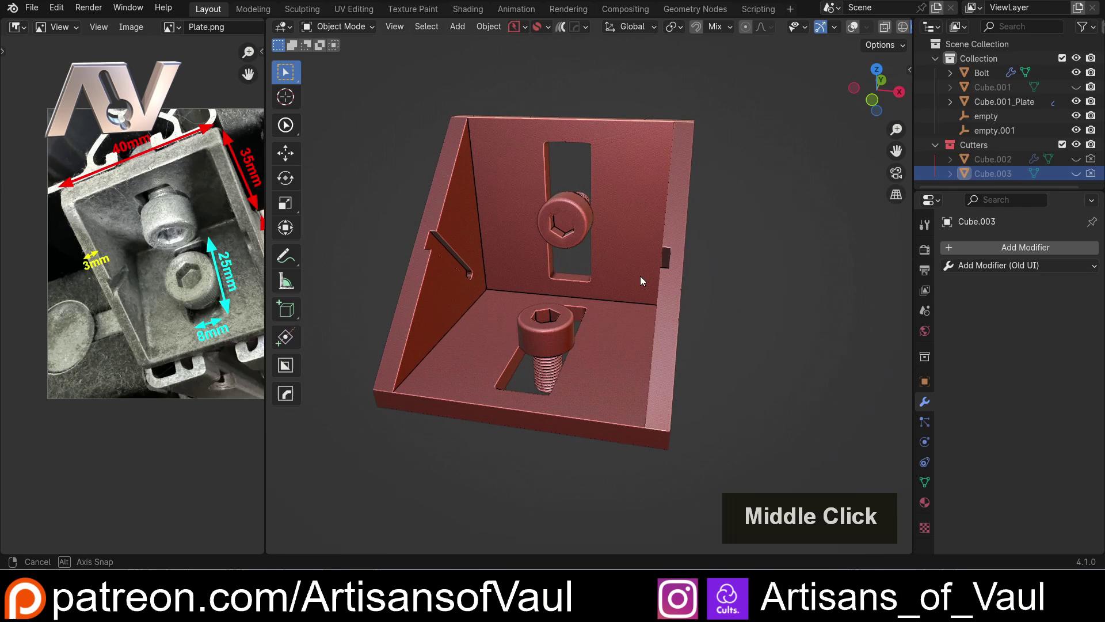
# Scale the bolt up about 1.135 times and nudge it lower along Z so both mirrored bolts fill their slots.
pyautogui.click(603, 339)
pyautogui.press('s')
pyautogui.click(681, 346)
pyautogui.press('g')
pyautogui.press('z')
pyautogui.click(679, 351)
pyautogui.doubleClick(718, 320)
pyautogui.middleClick(725, 310)
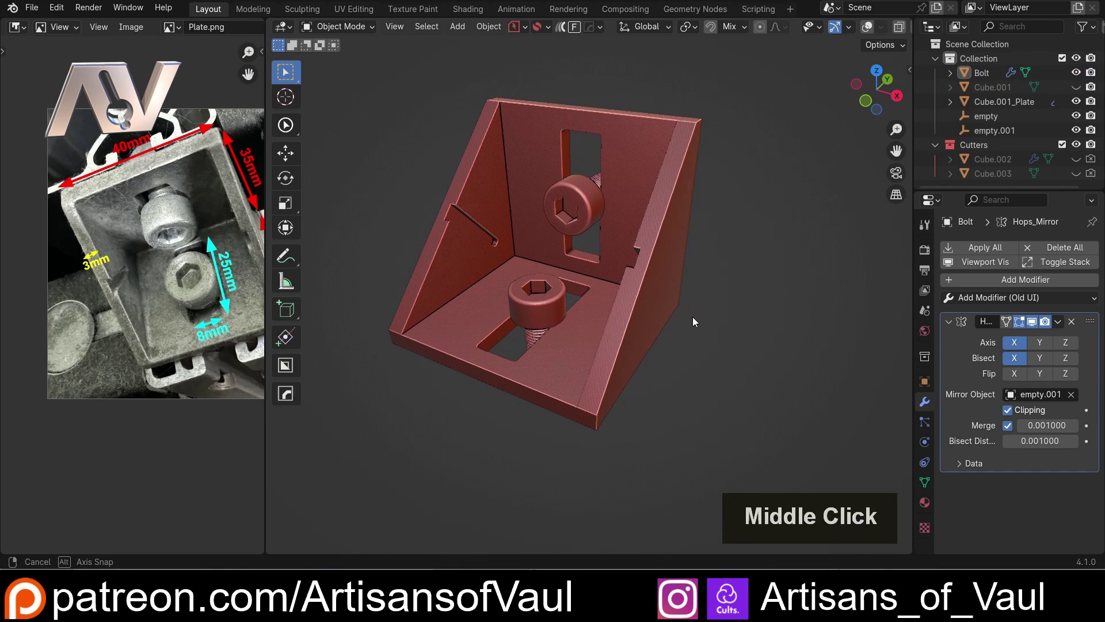